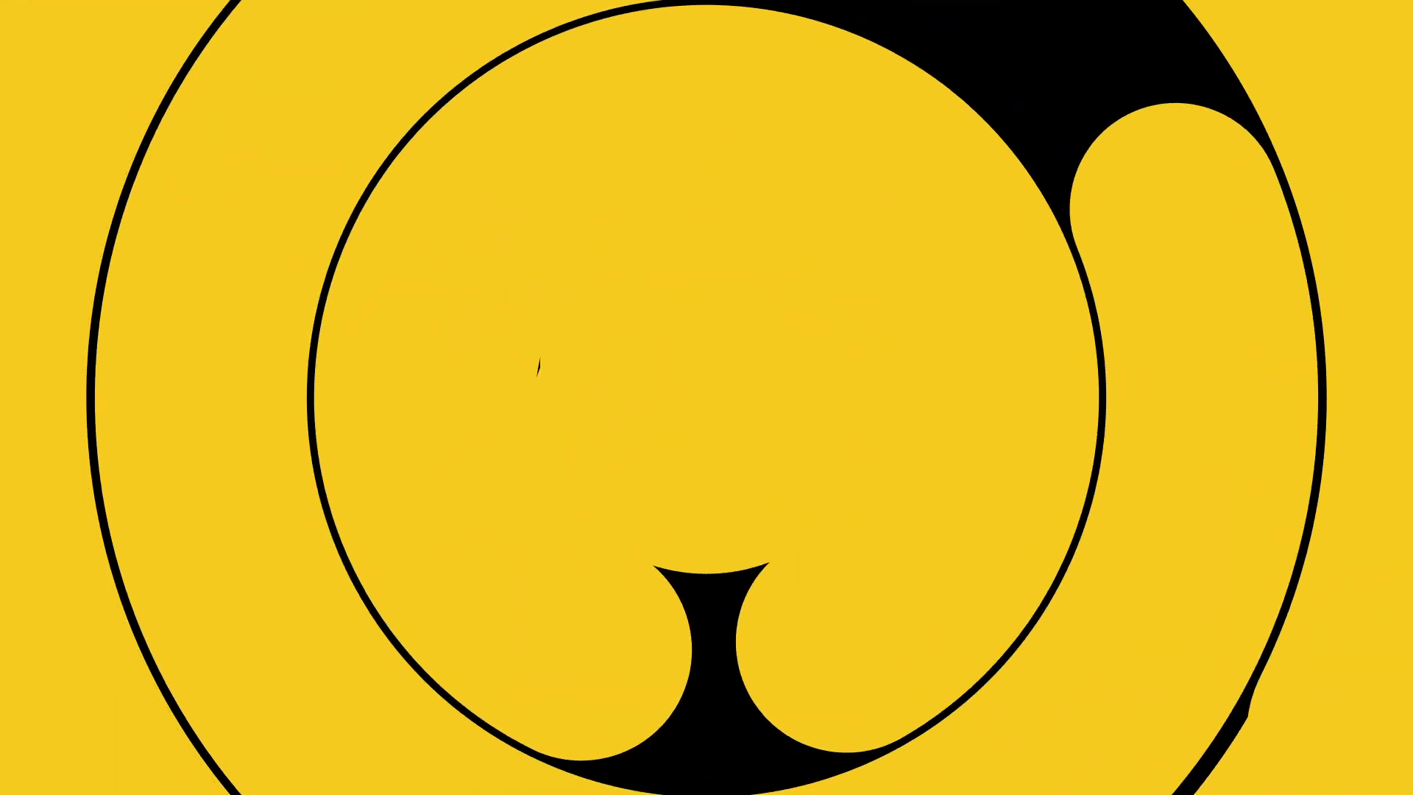
- Create a new empty 1920×1080, 30 fps, 15-second composition named 2
{"action": "left_click", "coordinate": [465, 573]}
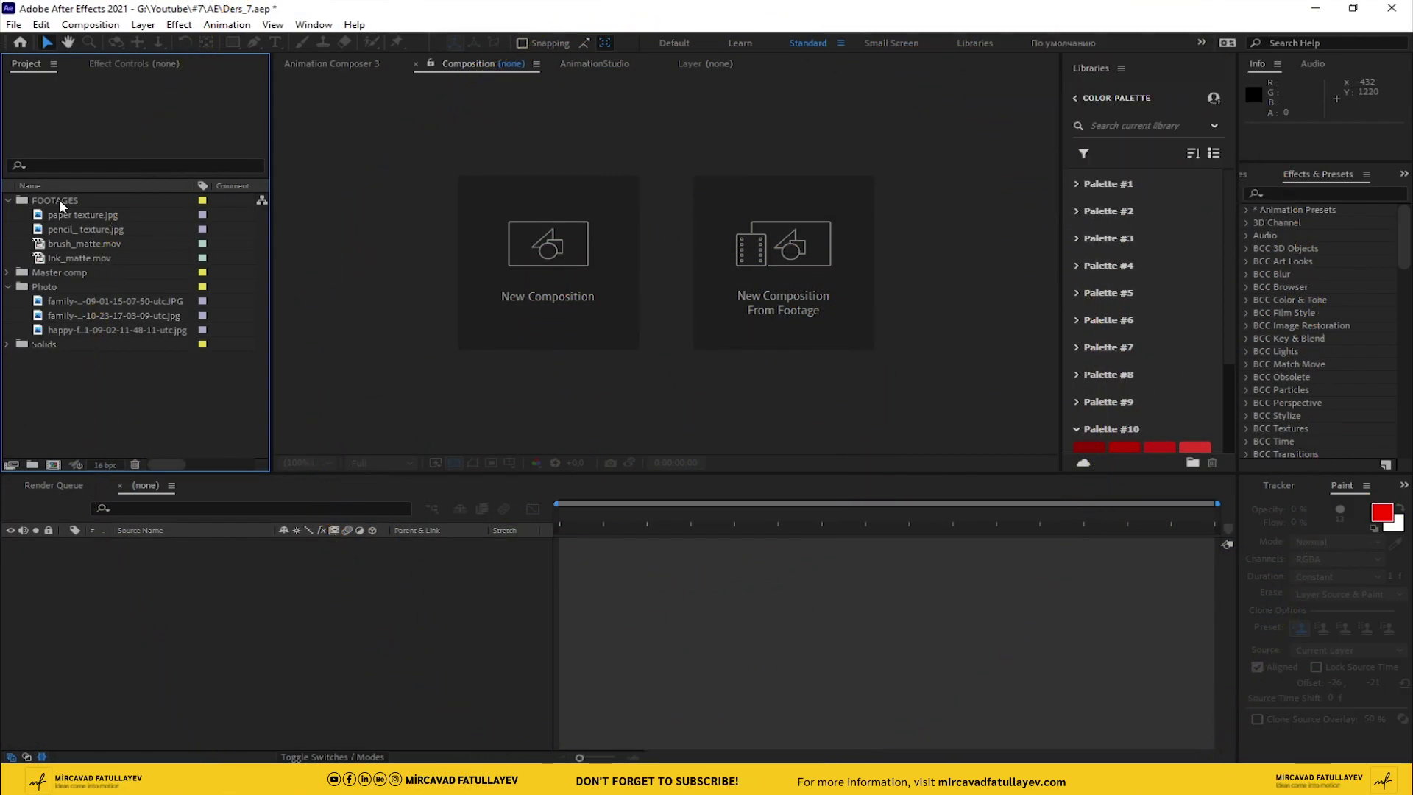
{"action": "left_click", "coordinate": [88, 28]}
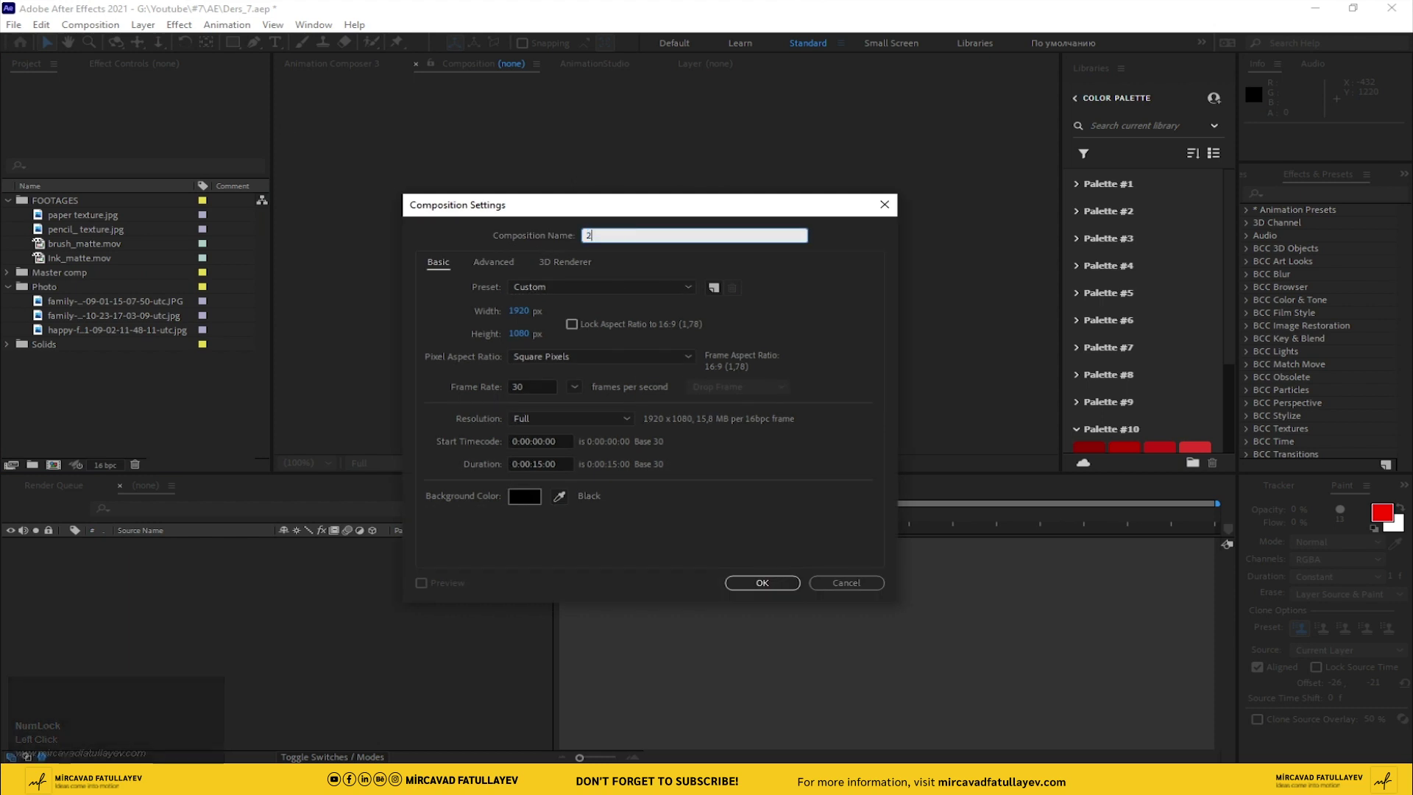
{"action": "left_click", "coordinate": [764, 590]}
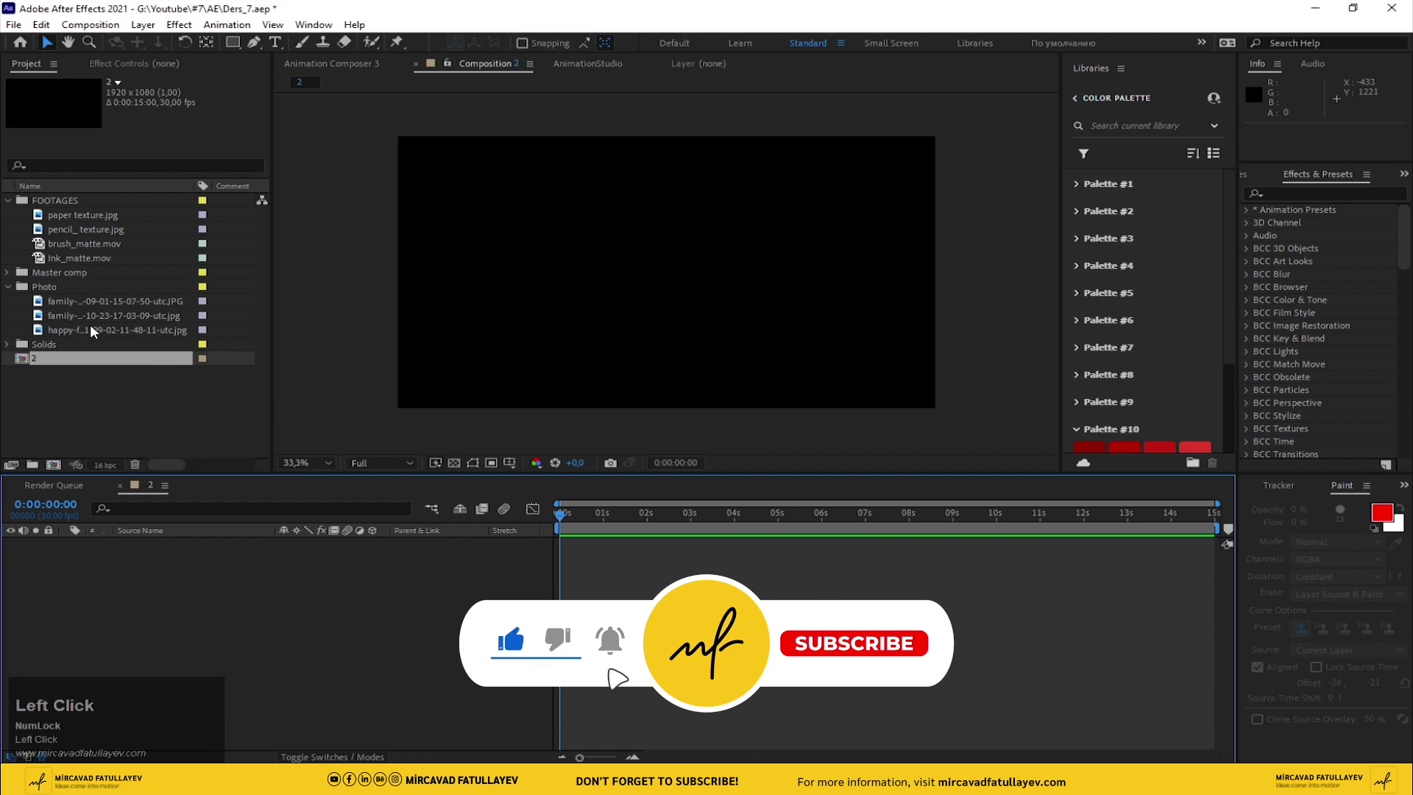
- Place the happy family beach photo in comp 2 and fit it to the comp width
{"action": "left_click", "coordinate": [90, 329]}
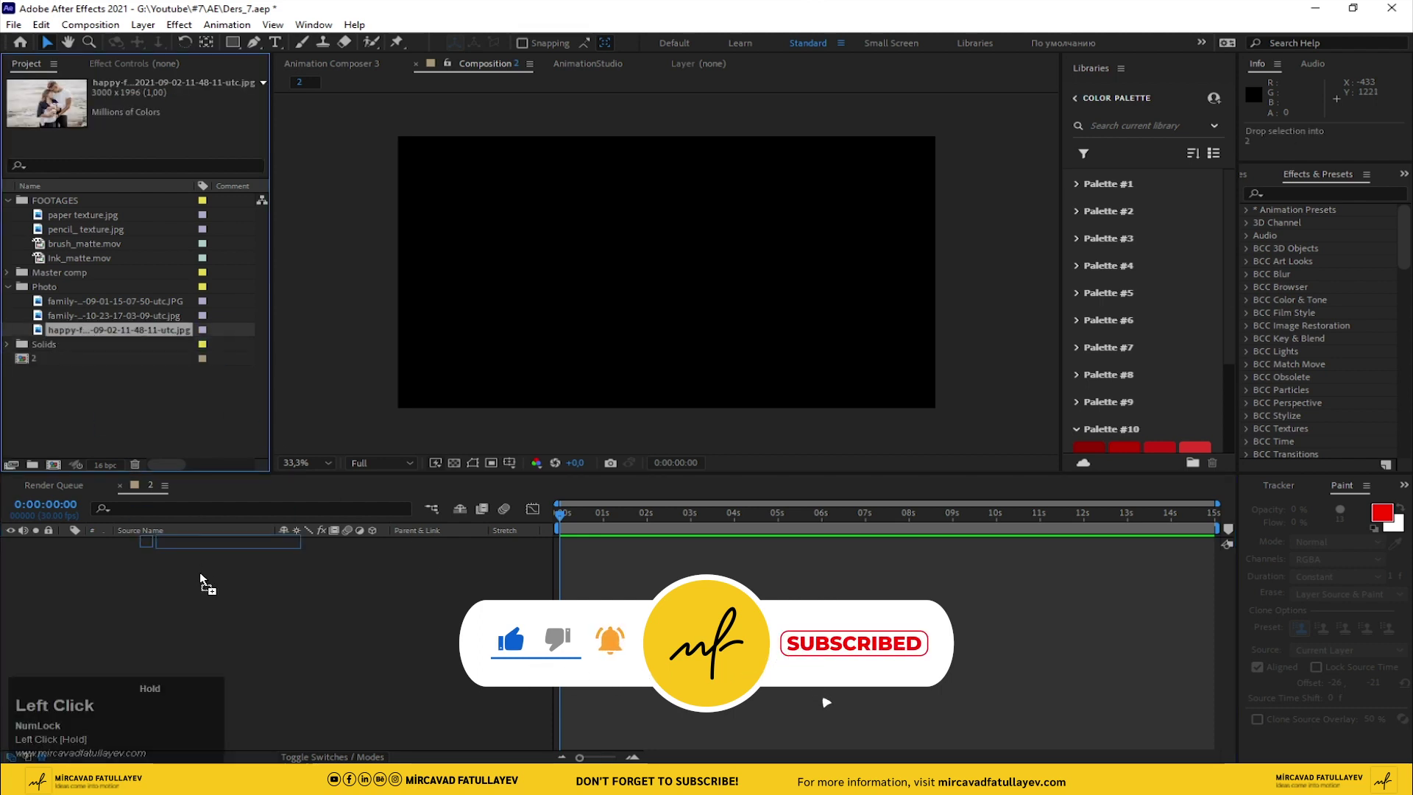
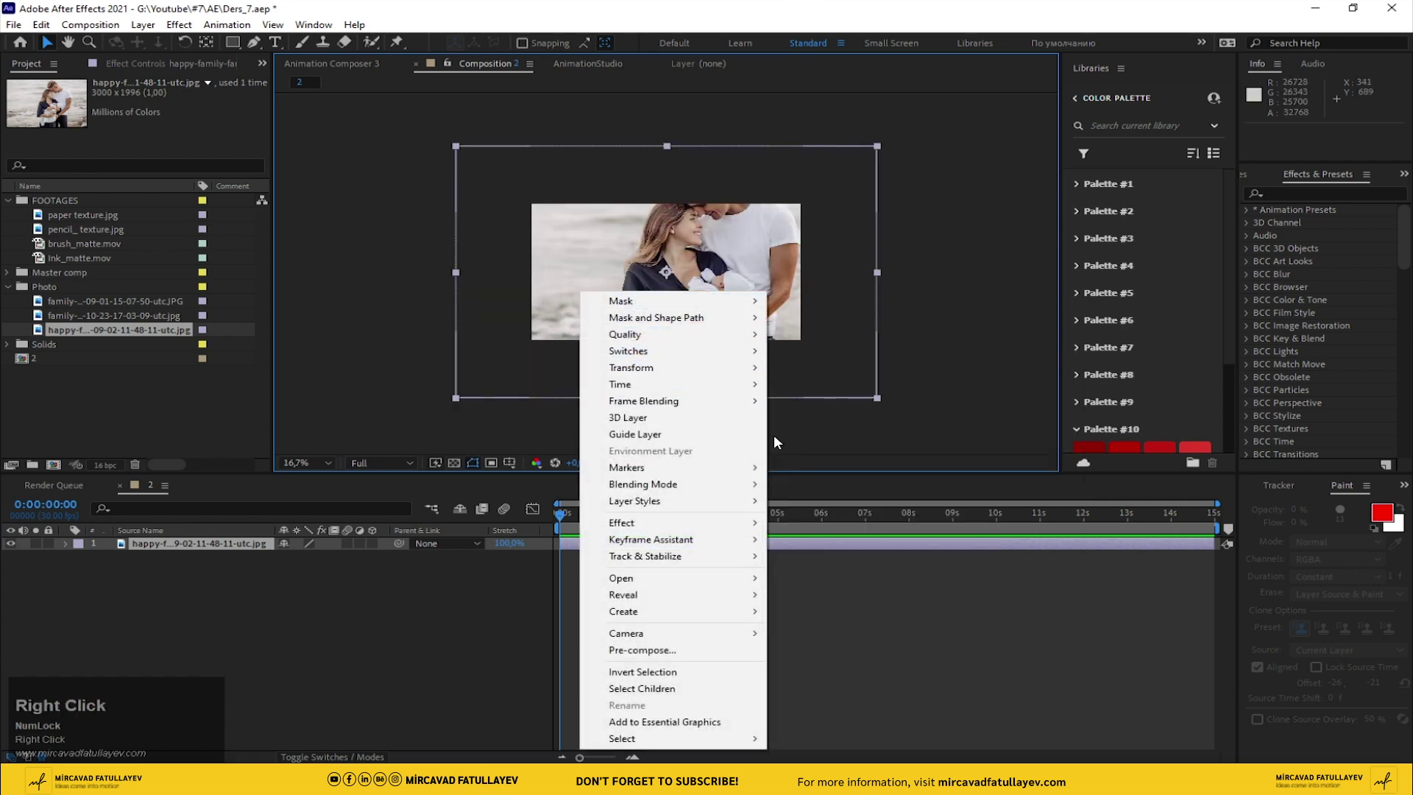
{"action": "left_click", "coordinate": [877, 609]}
{"action": "right_click", "coordinate": [714, 299]}
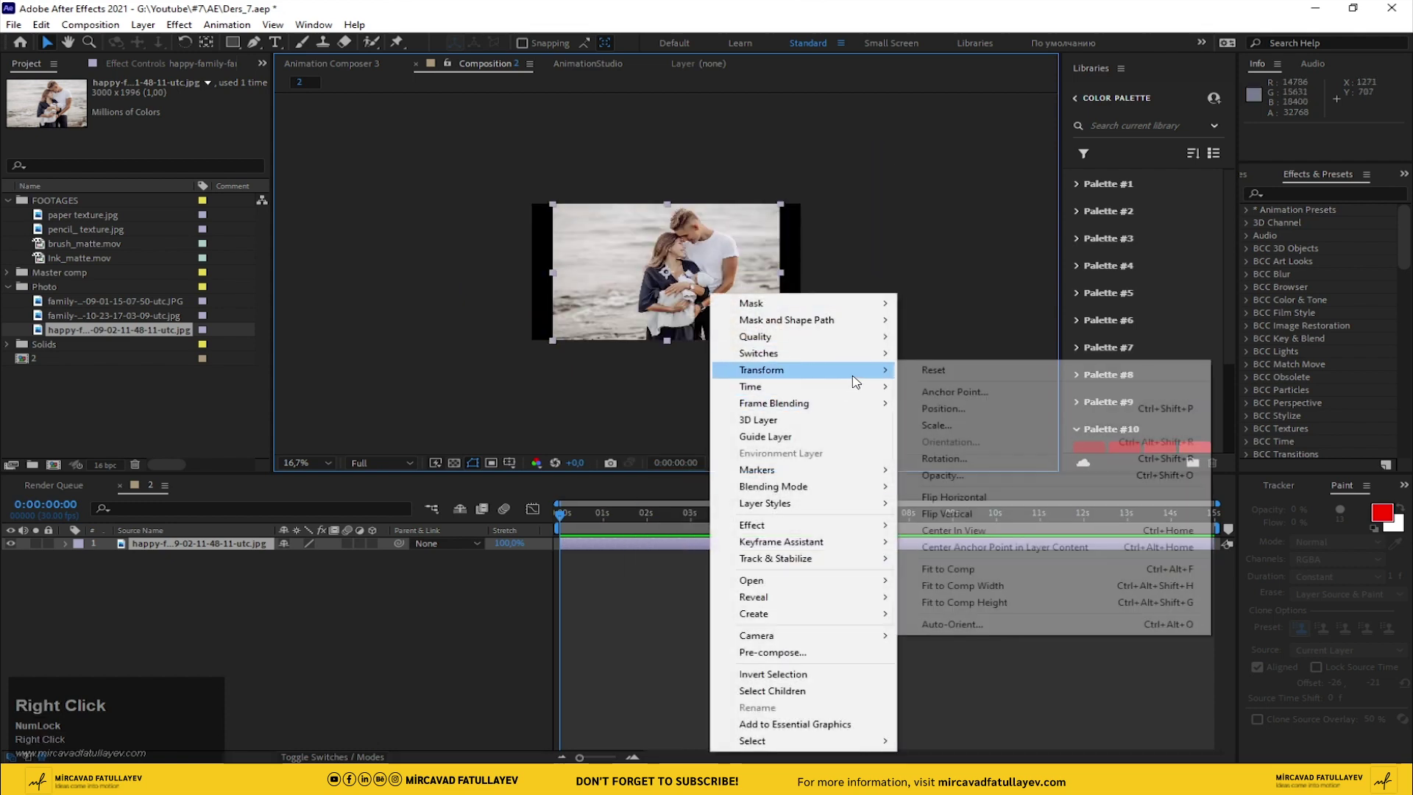
{"action": "left_click", "coordinate": [1009, 585]}
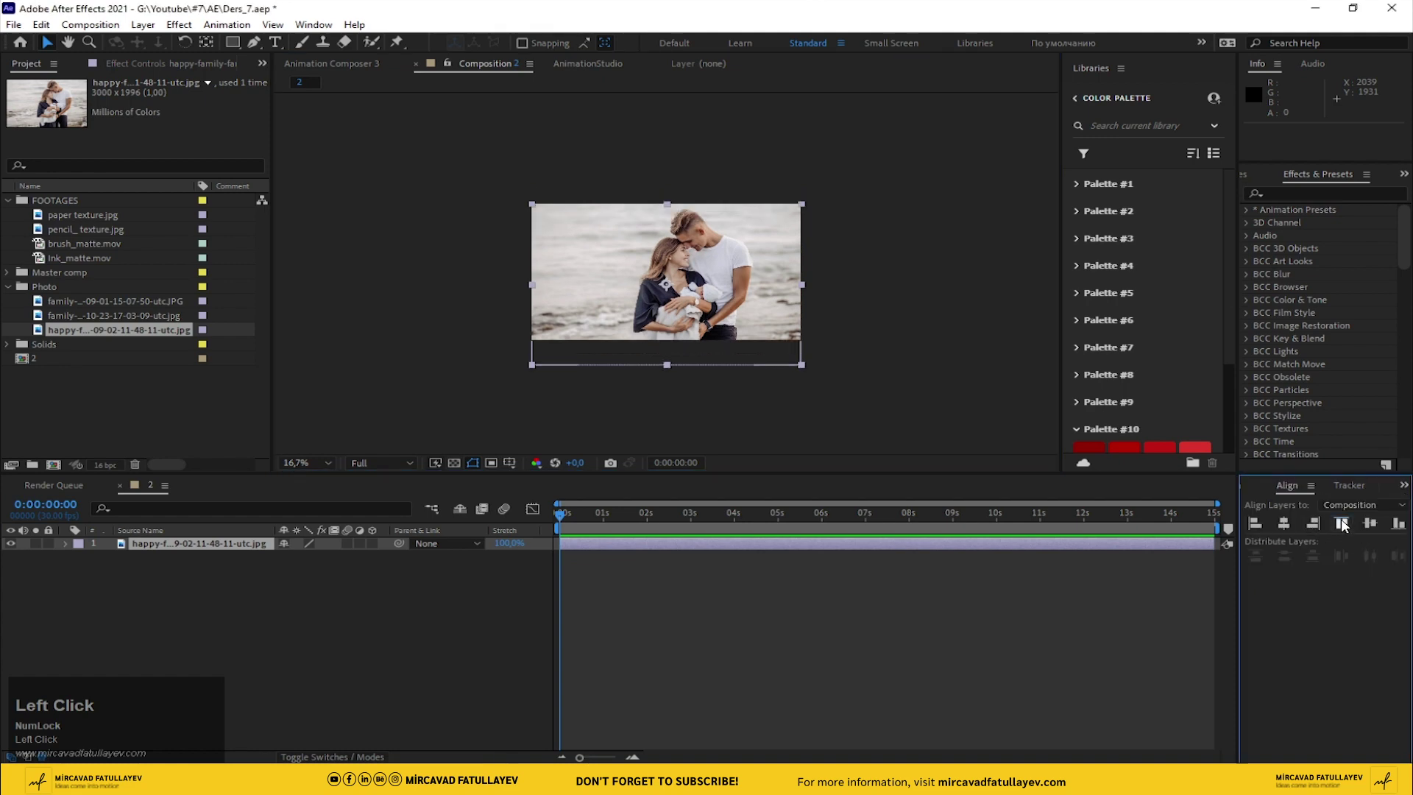
- Pre-compose the photo layer into a nested comp named Cartoon
{"action": "right_click", "coordinate": [166, 552]}
{"action": "left_click", "coordinate": [274, 471]}
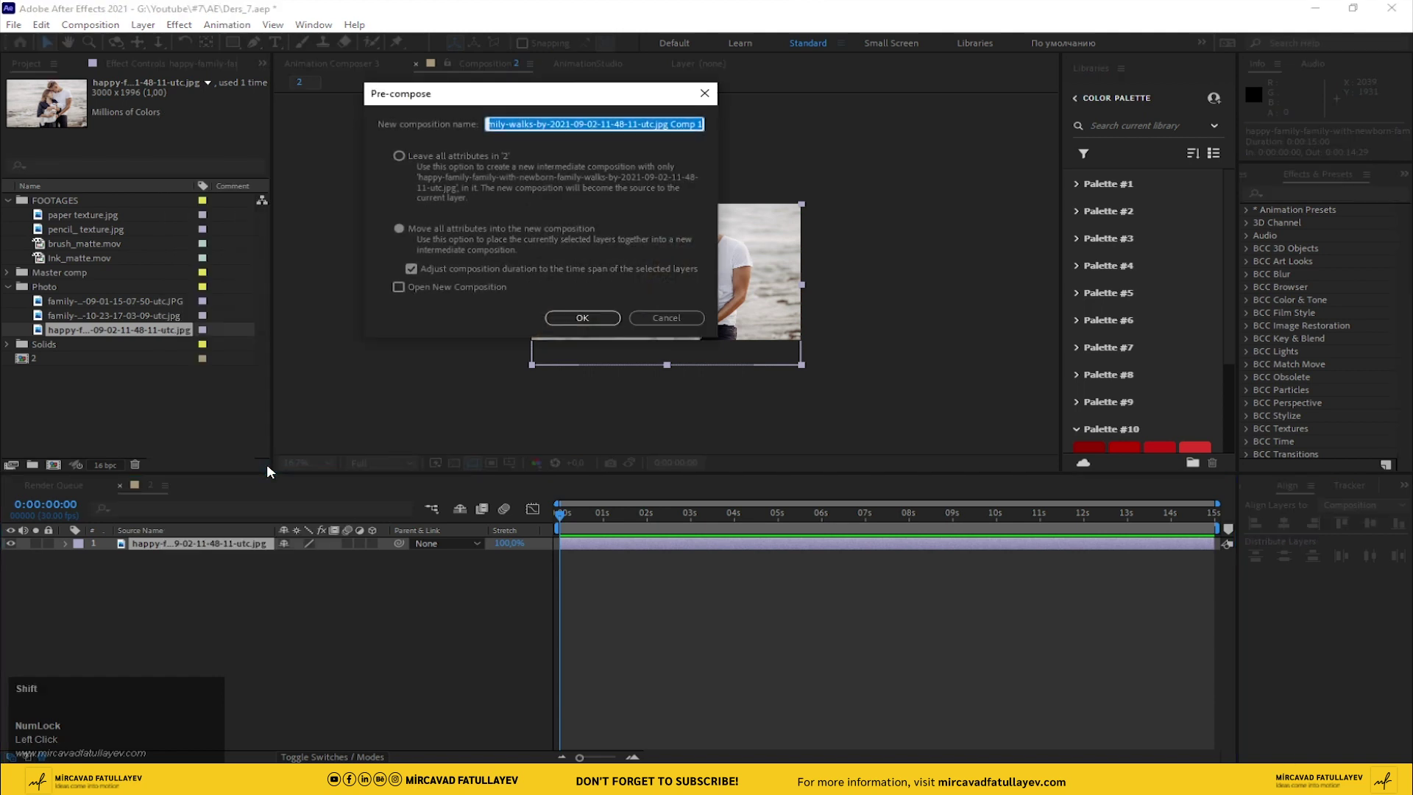
{"action": "type", "text": "carto n"}
{"action": "key", "text": "Return"}
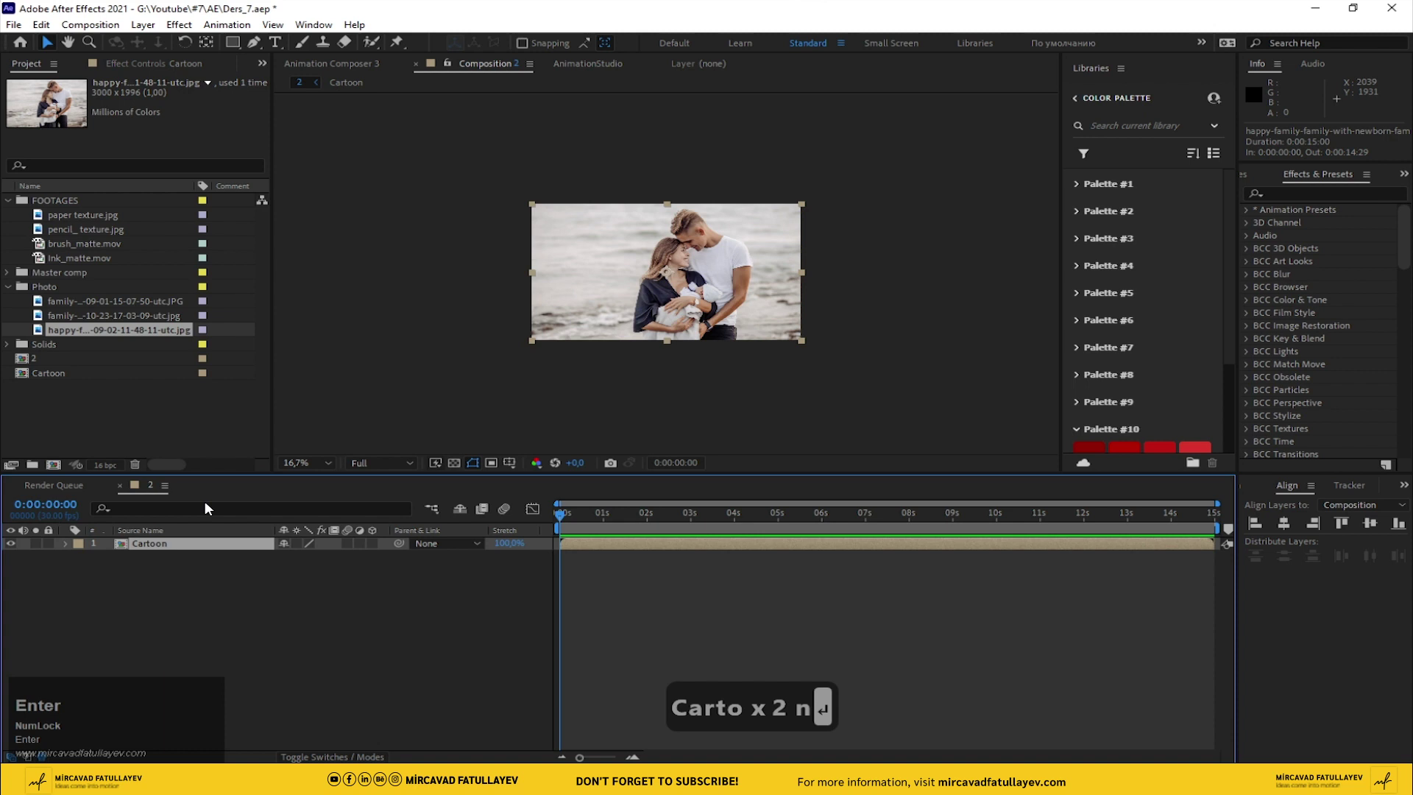
- Inside the Cartoon comp, apply the Cartoon effect to the photo layer via the effect search
{"action": "left_click", "coordinate": [184, 552]}
{"action": "scroll", "scroll_direction": "up", "scroll_amount": 3}
{"action": "left_click", "coordinate": [219, 552]}
{"action": "key", "text": "ctrl+space"}
{"action": "type", "text": "car"}
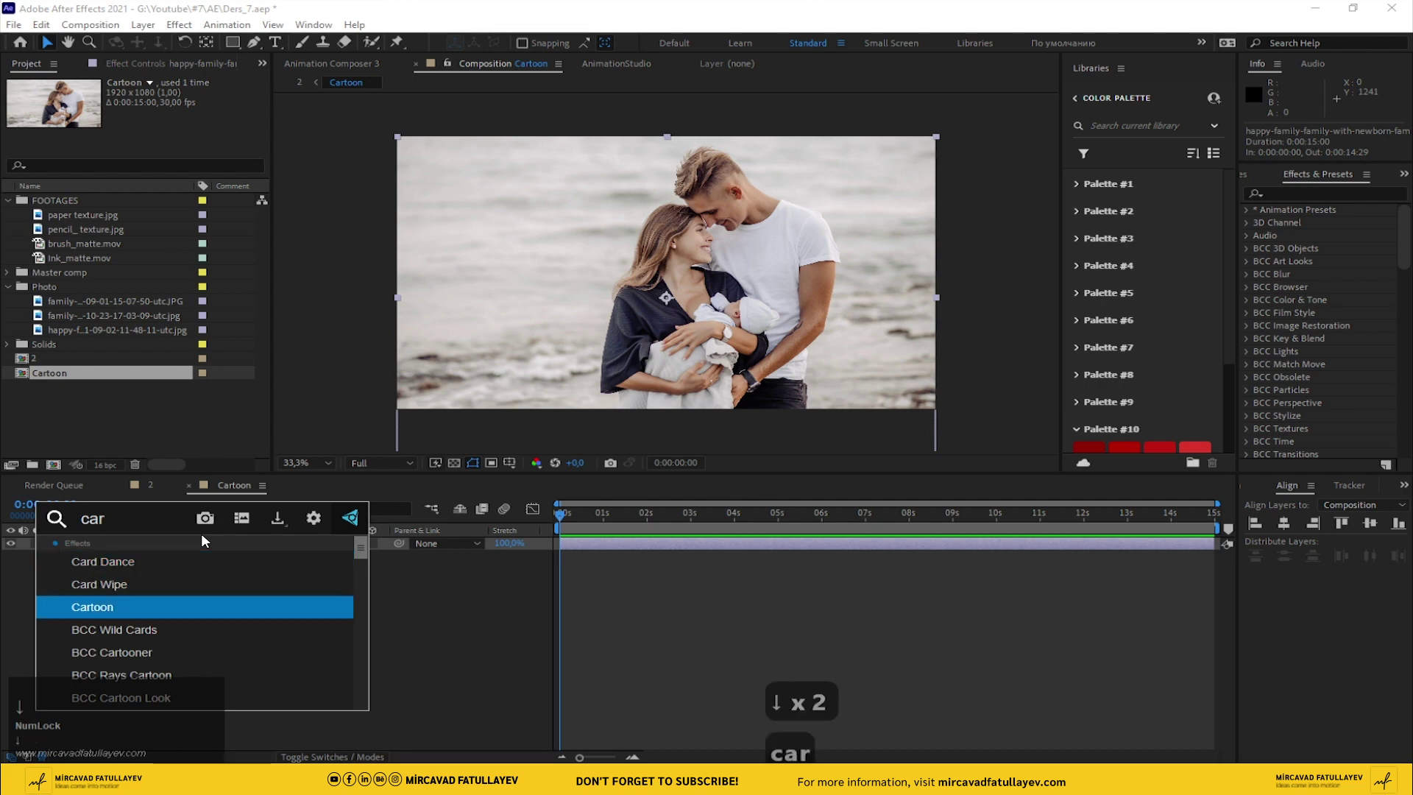
{"action": "key", "text": "Return"}
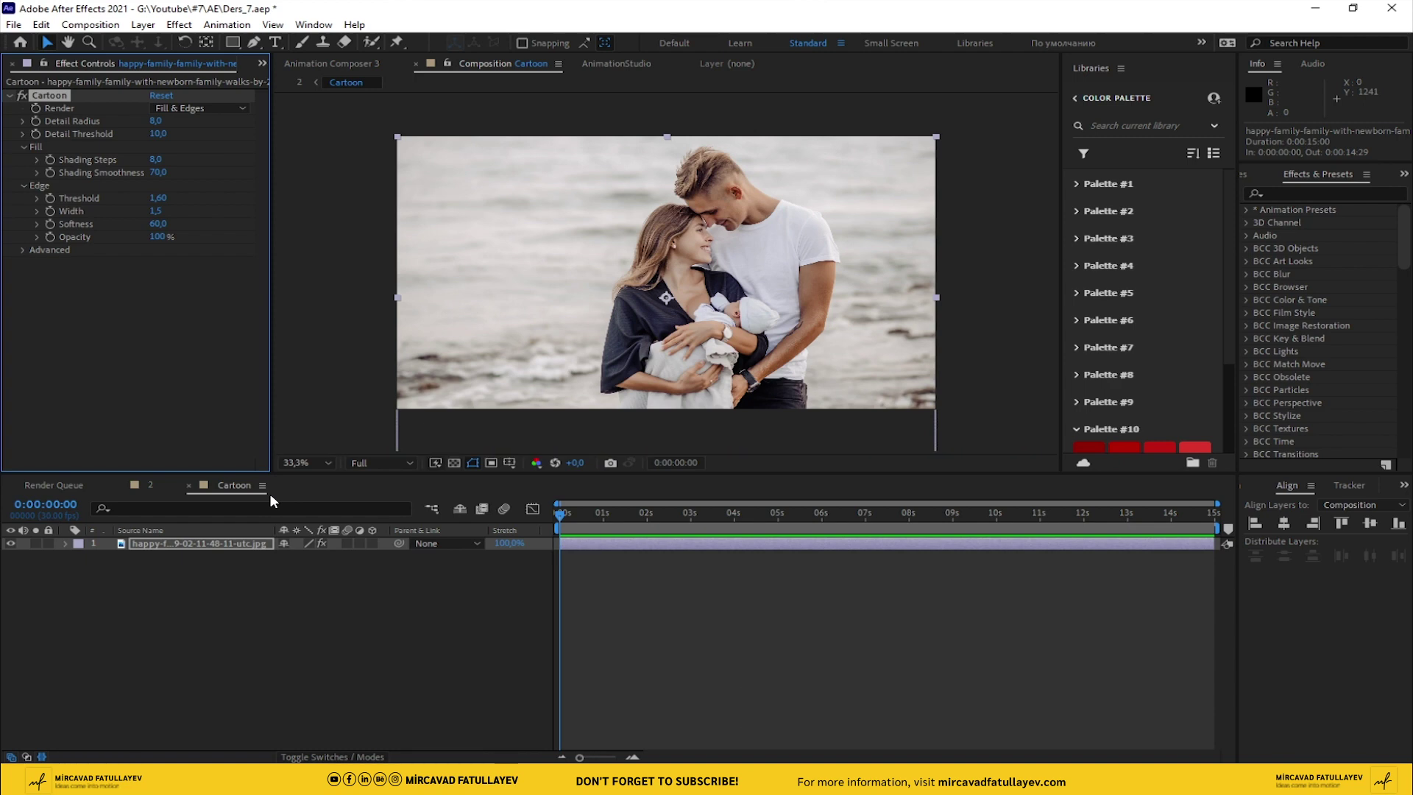
- Set Cartoon to render edges only and zero the shading smoothness and edge values
{"action": "left_click", "coordinate": [215, 115]}
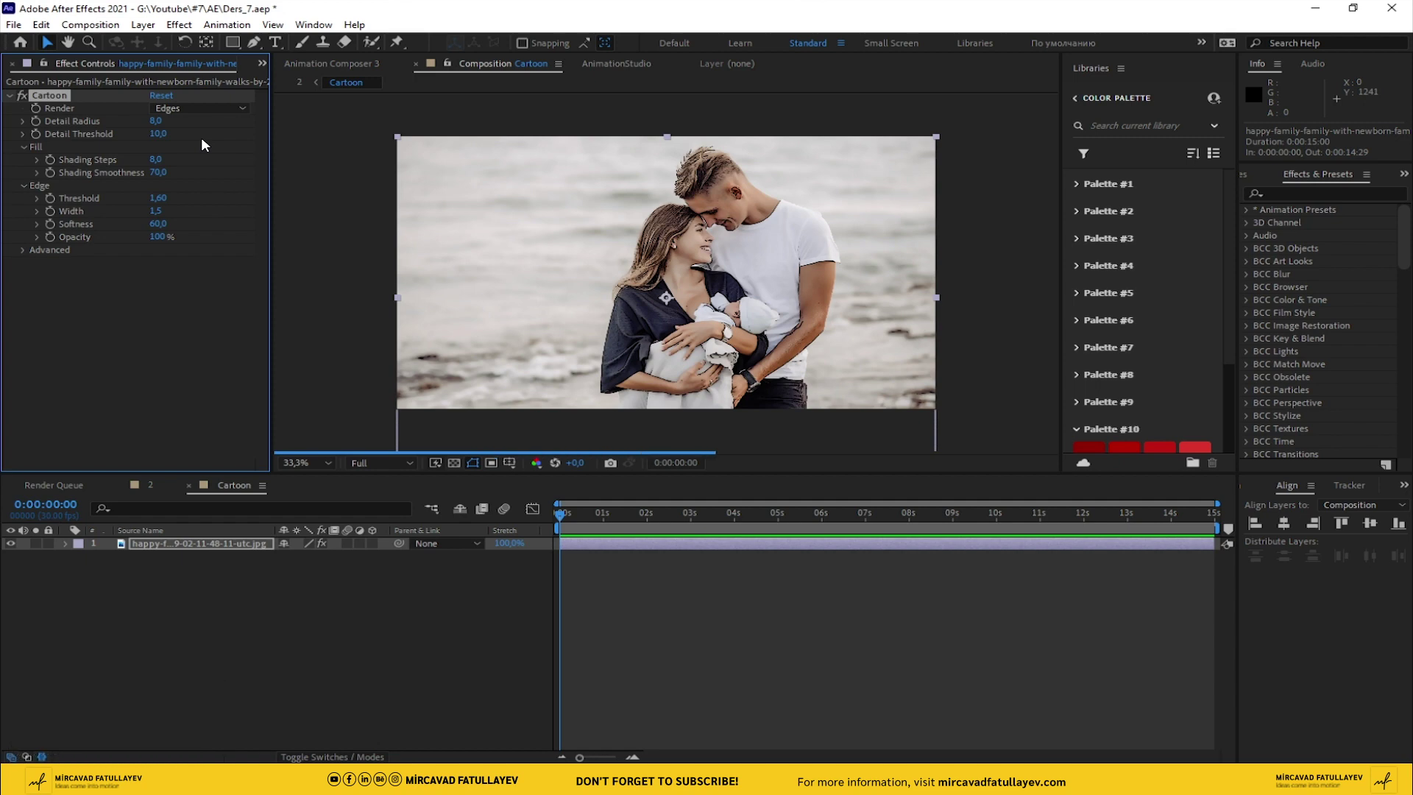
{"action": "left_click", "coordinate": [159, 130]}
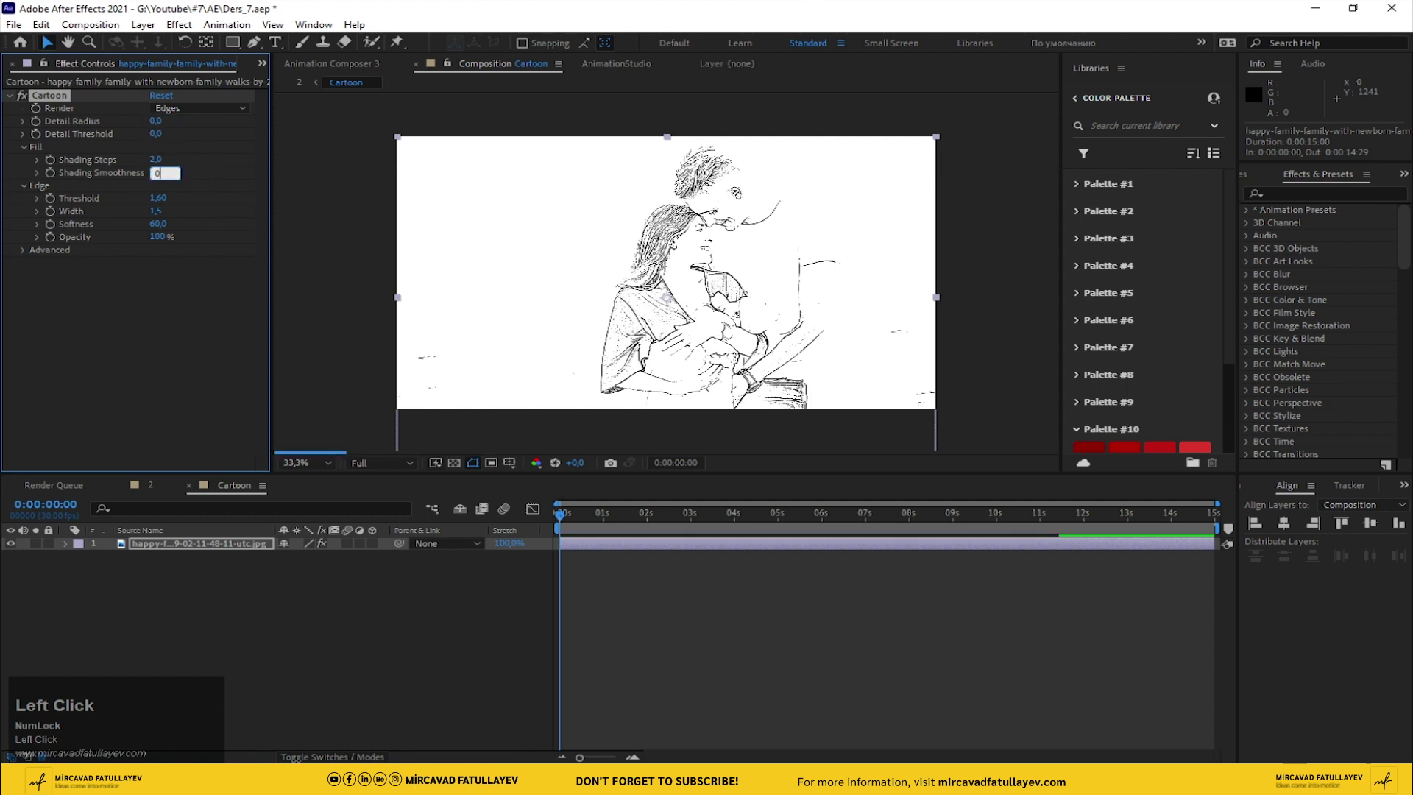
{"action": "left_click", "coordinate": [163, 206]}
{"action": "type", "text": "0Tab"}
{"action": "key", "text": "Tab"}
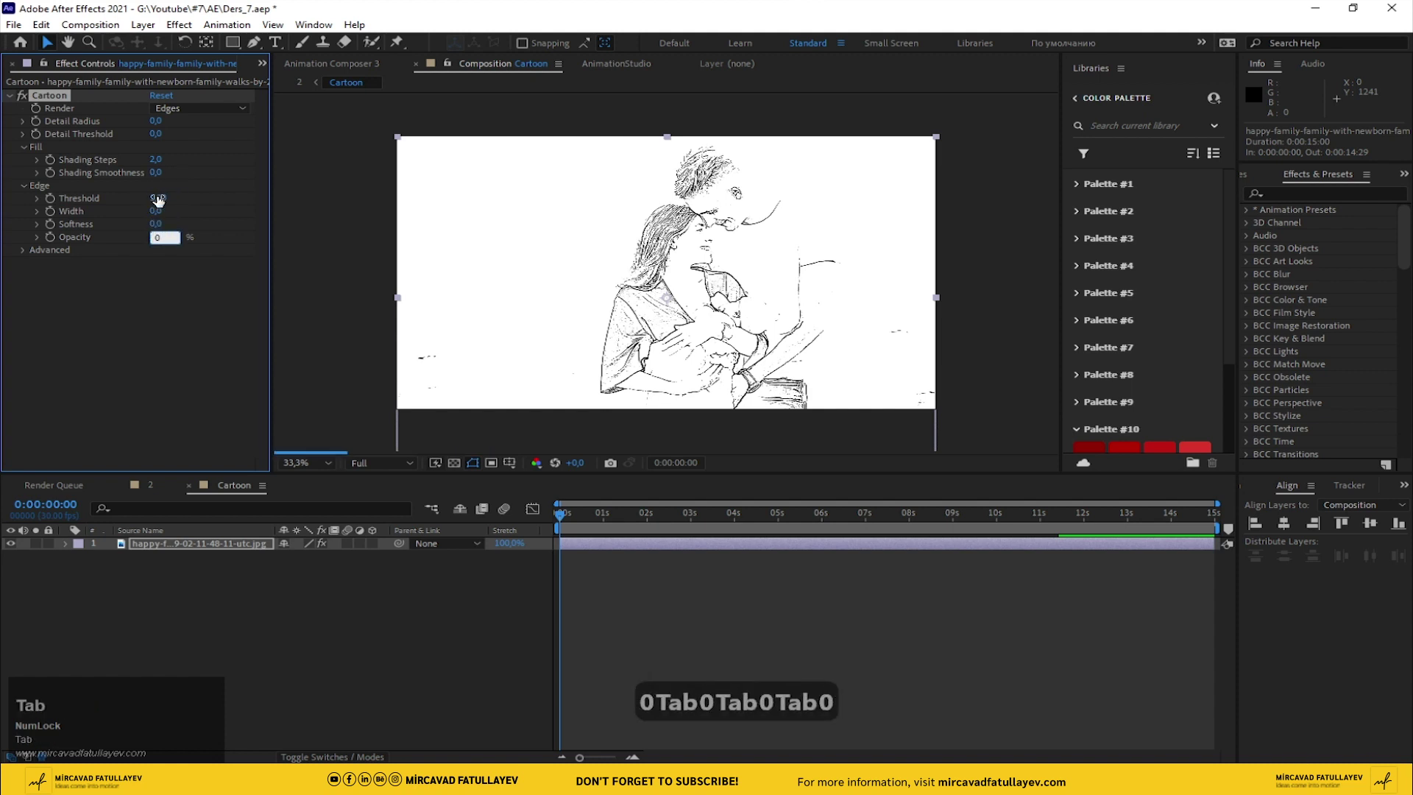
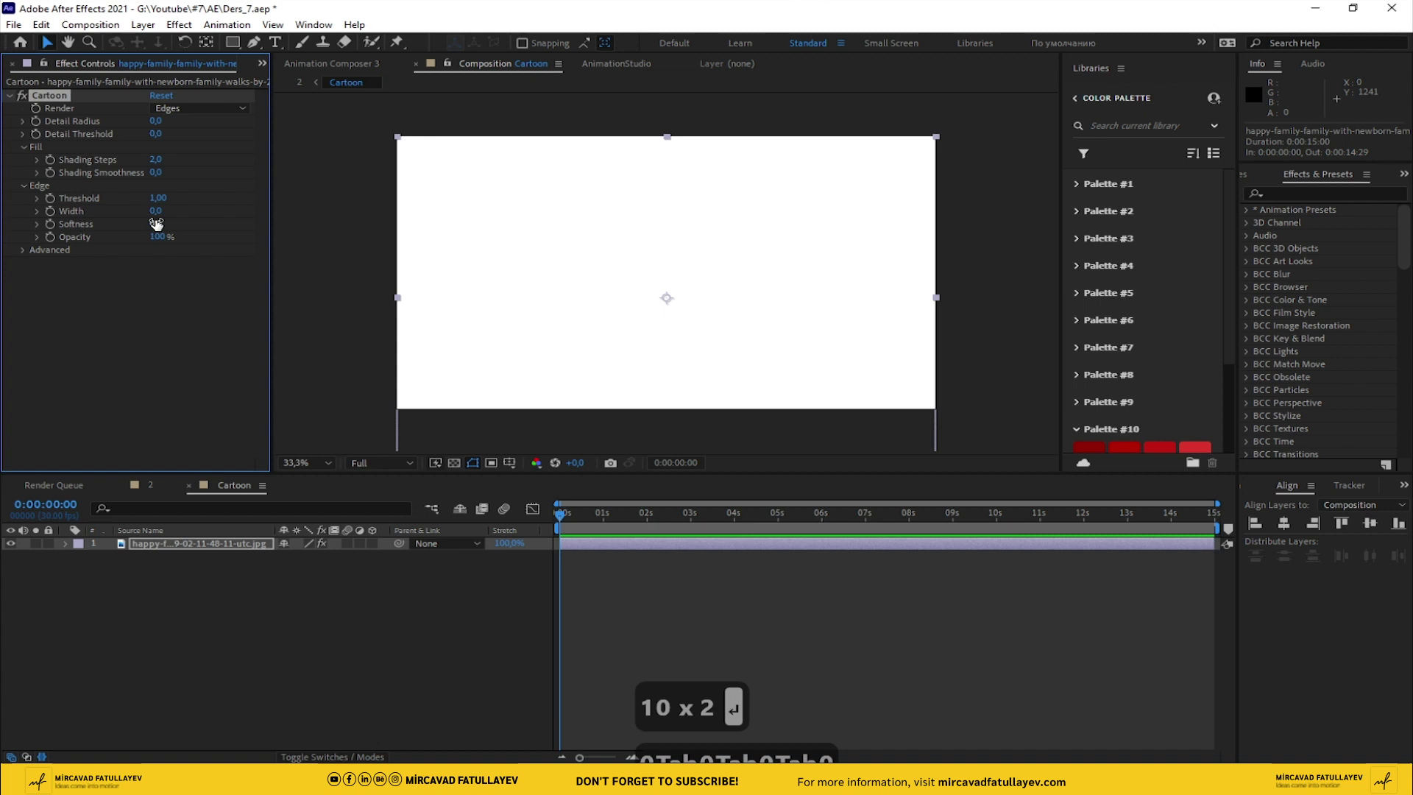
- Zero the advanced edge enhancement, black level and contrast values
{"action": "double_click", "coordinate": [25, 254]}
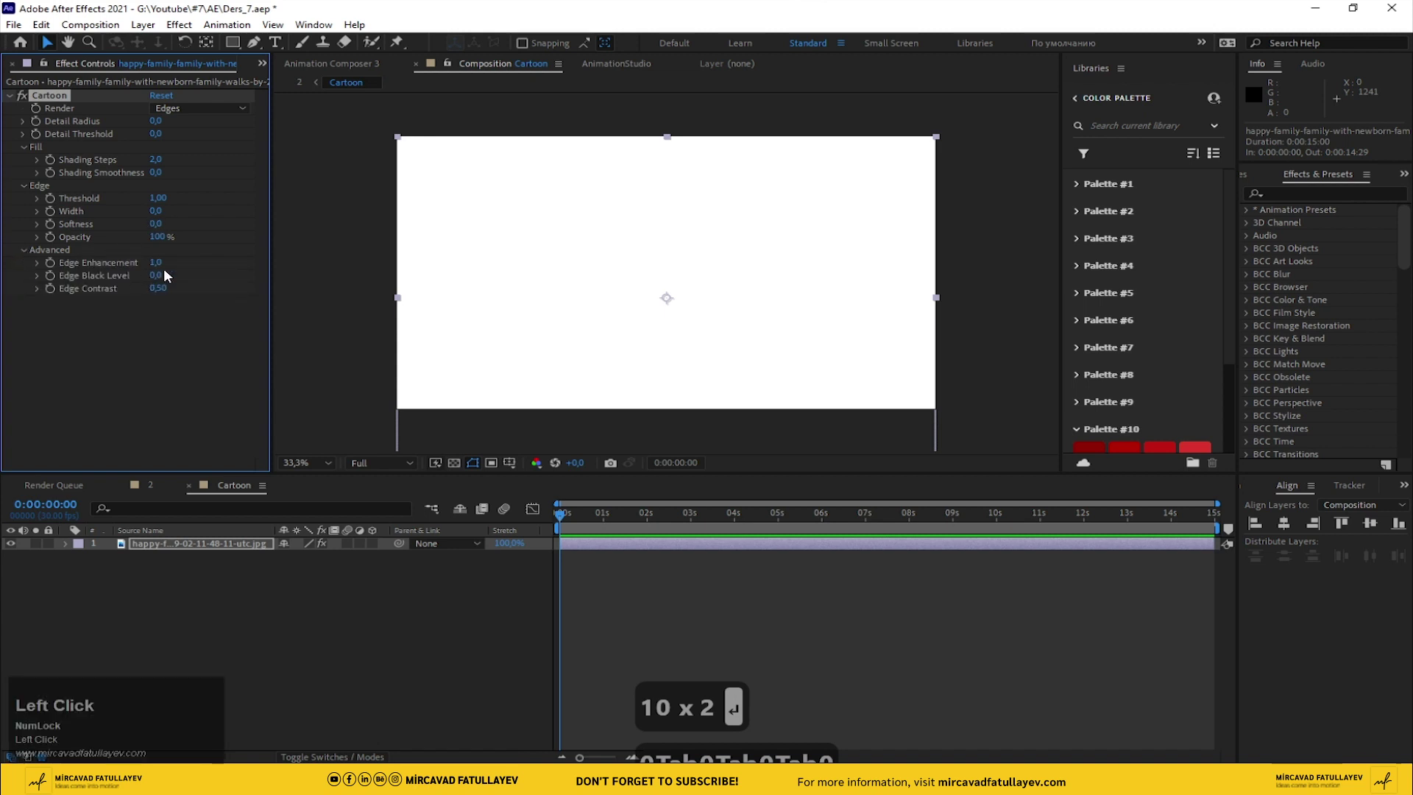
{"action": "key", "text": "Tab"}
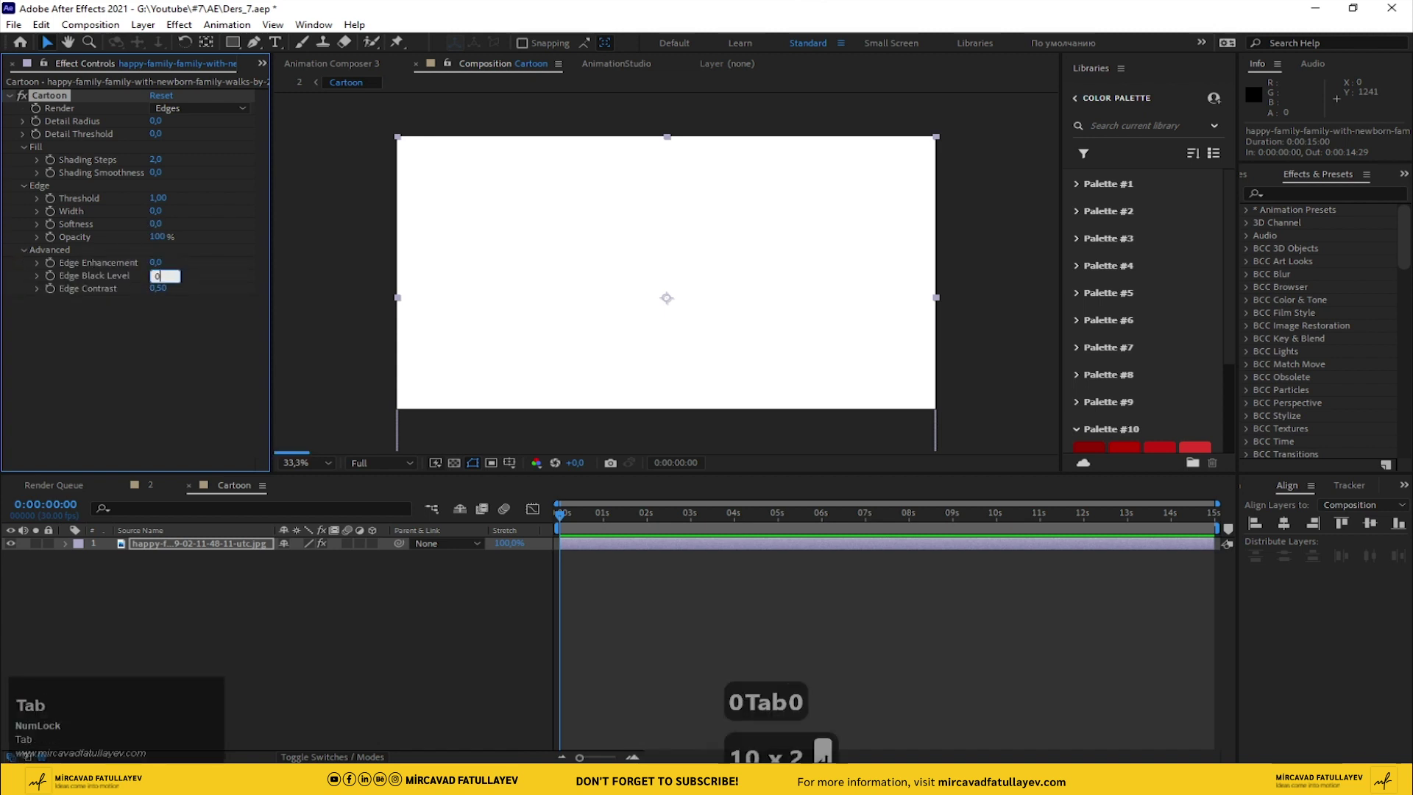
{"action": "left_click", "coordinate": [164, 364]}
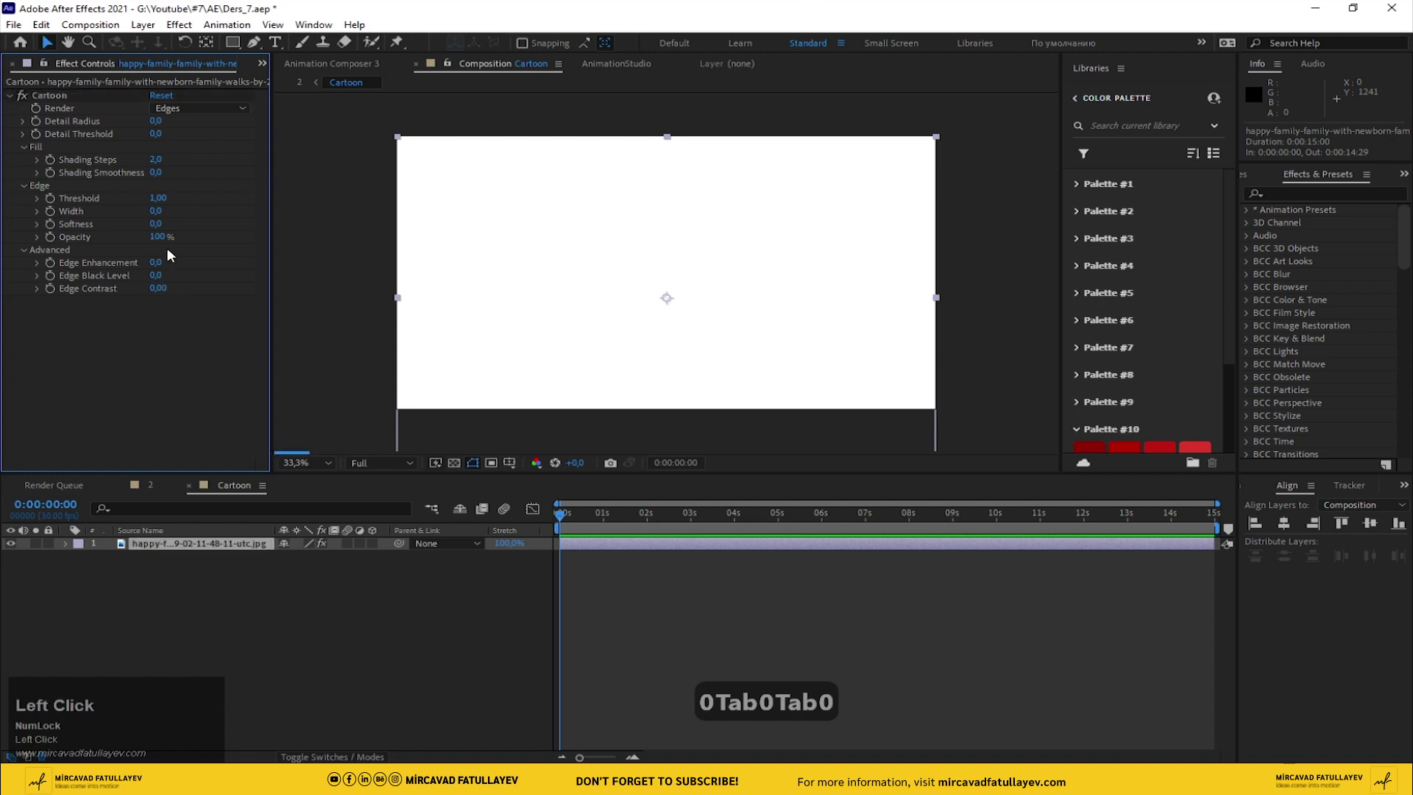
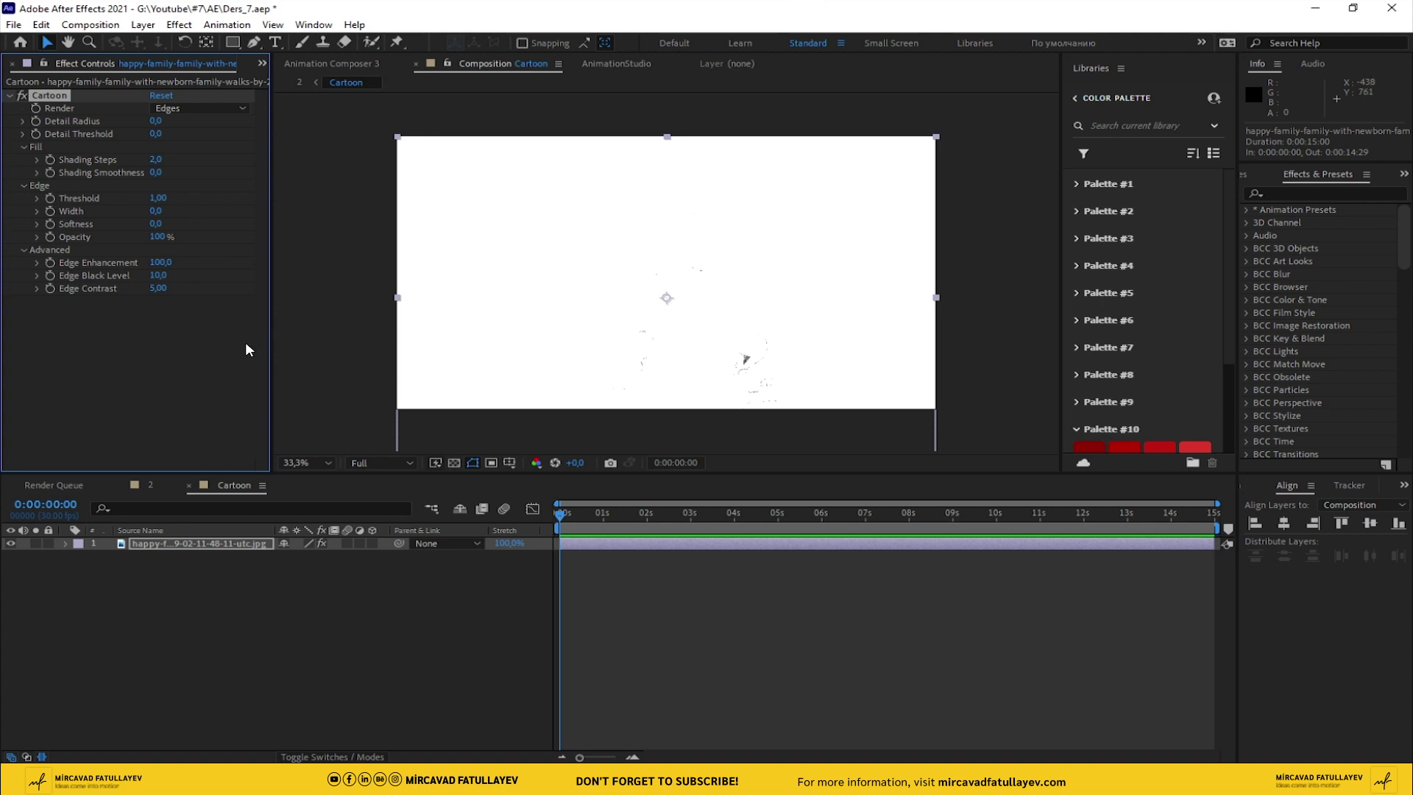
- Adjust edge softness and set detail radius to 2 for stark black edge shapes
{"action": "left_click", "coordinate": [168, 267]}
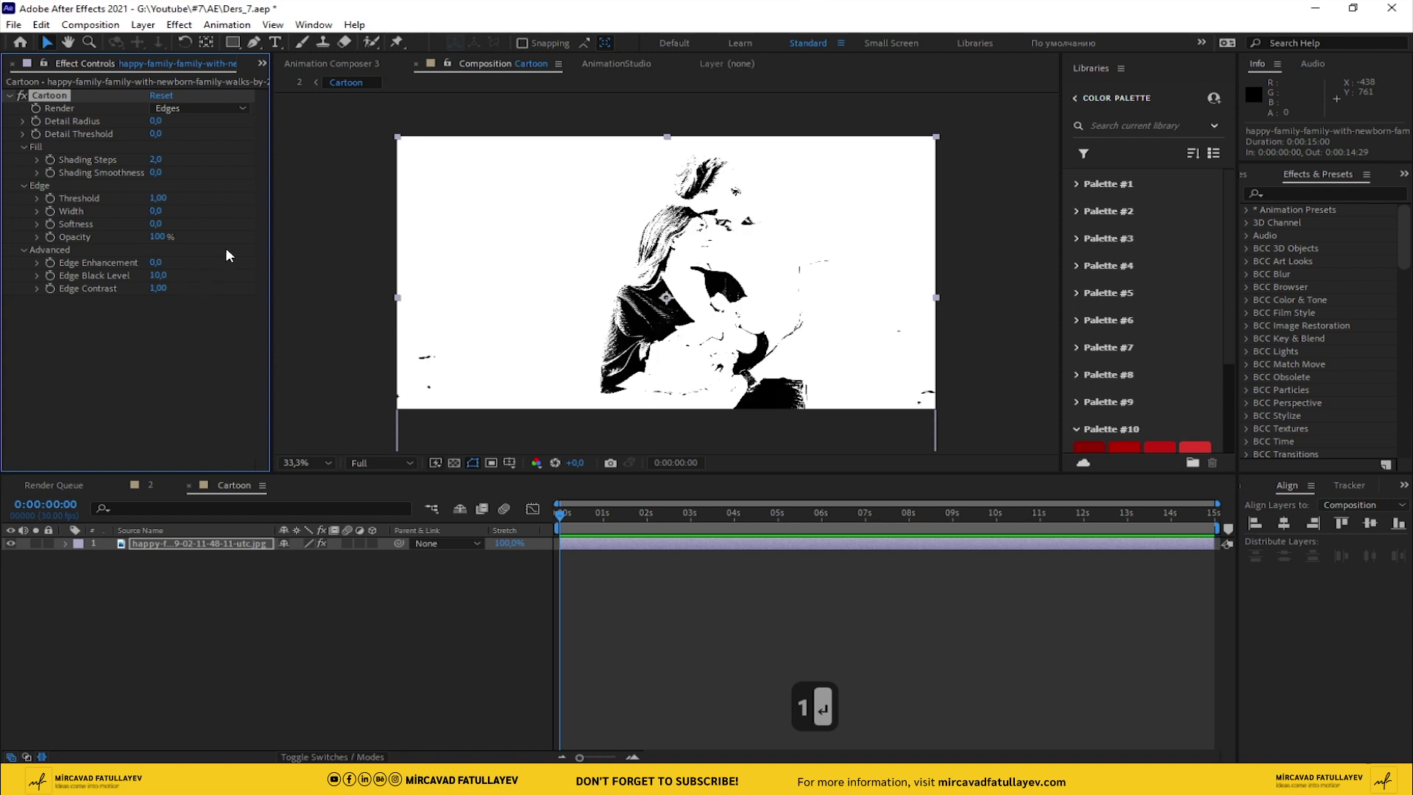
{"action": "left_click_drag", "start_coordinate": [160, 217], "coordinate": [161, 216]}
{"action": "left_click", "coordinate": [160, 217]}
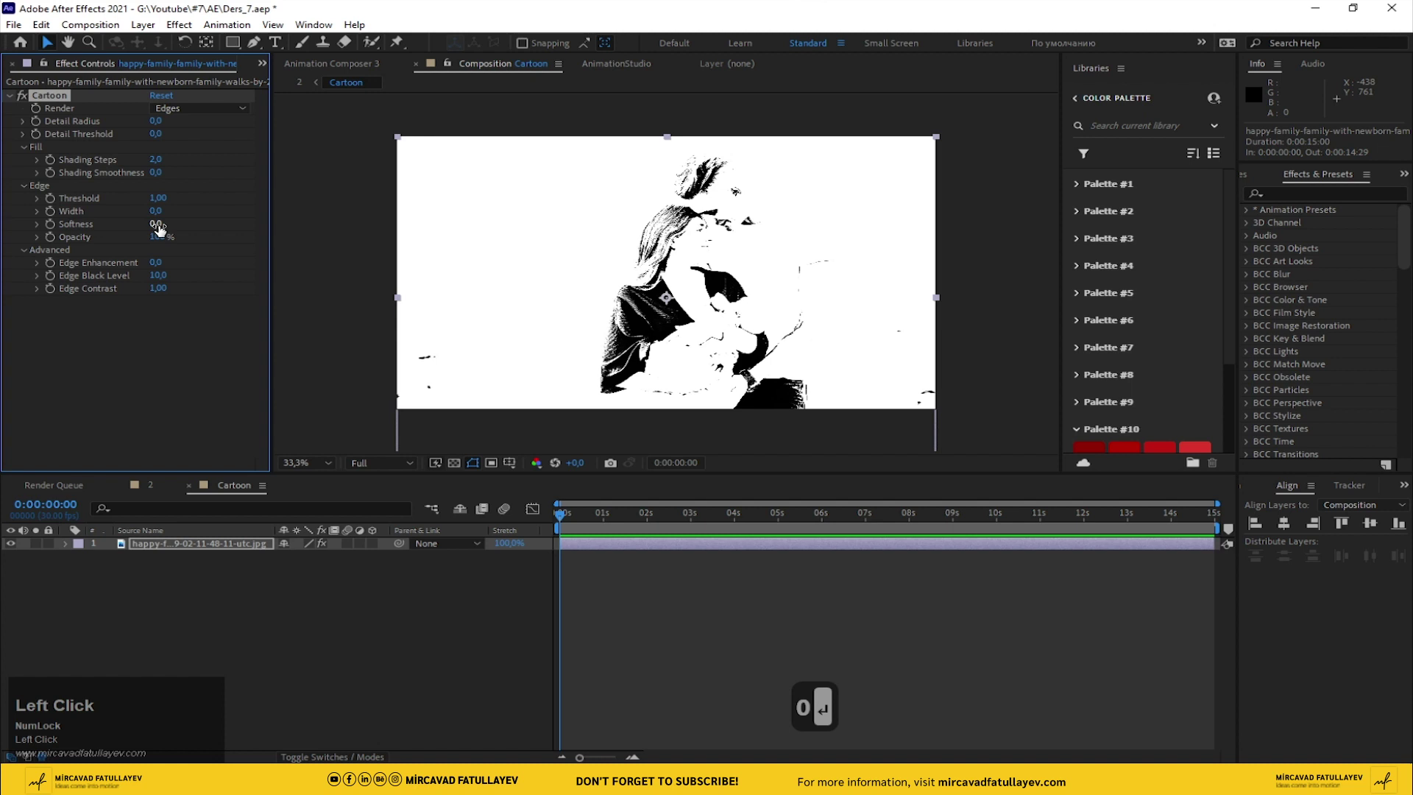
{"action": "left_click", "coordinate": [164, 231]}
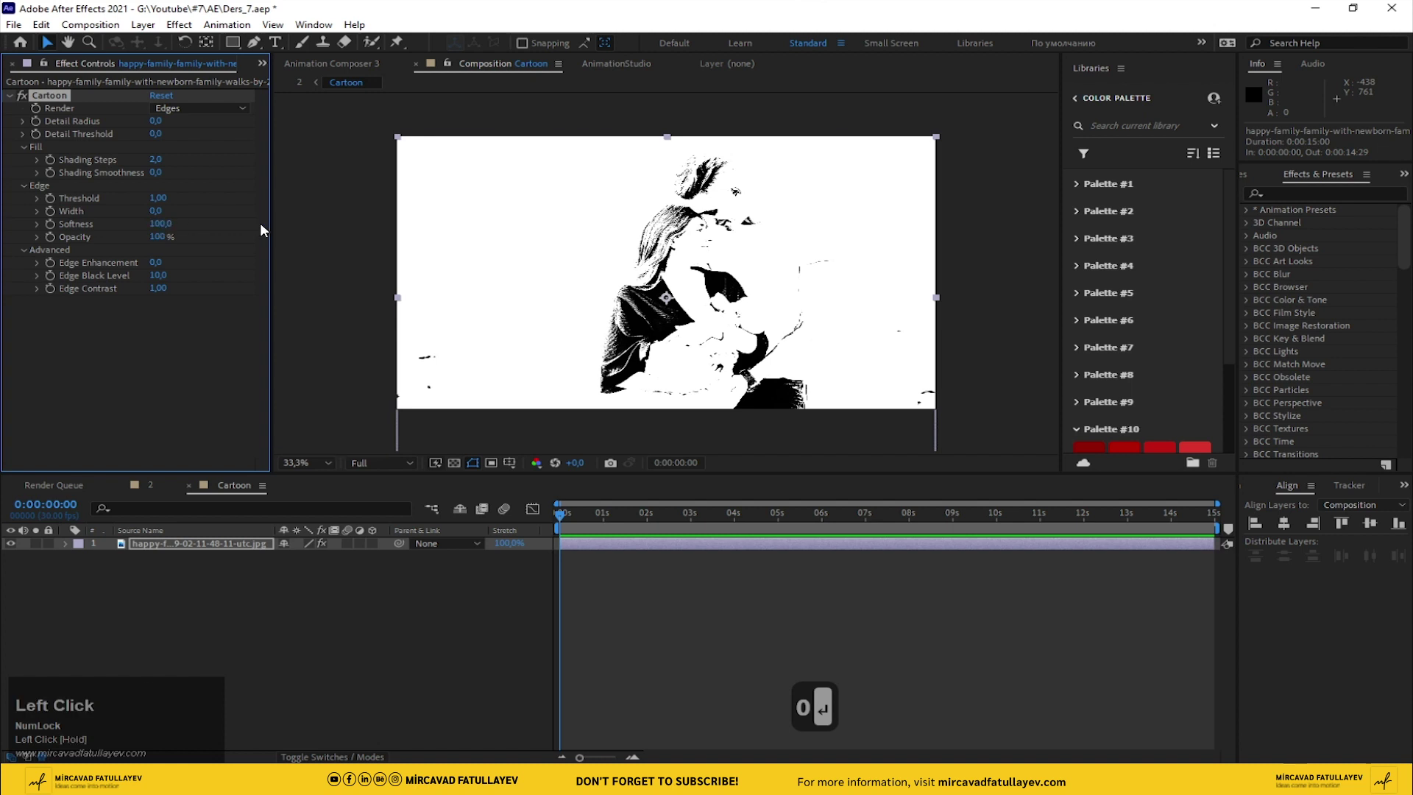
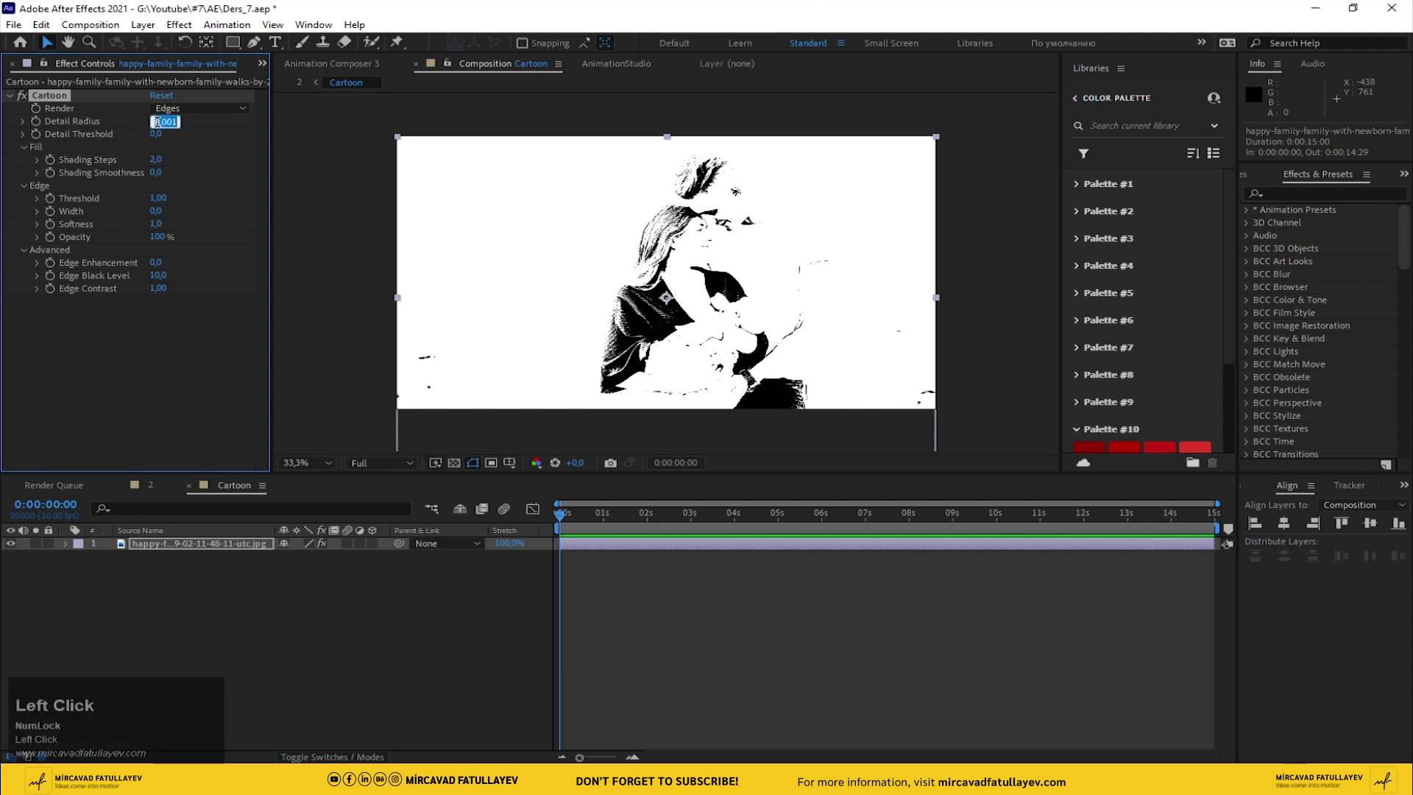
{"action": "key", "text": "2"}
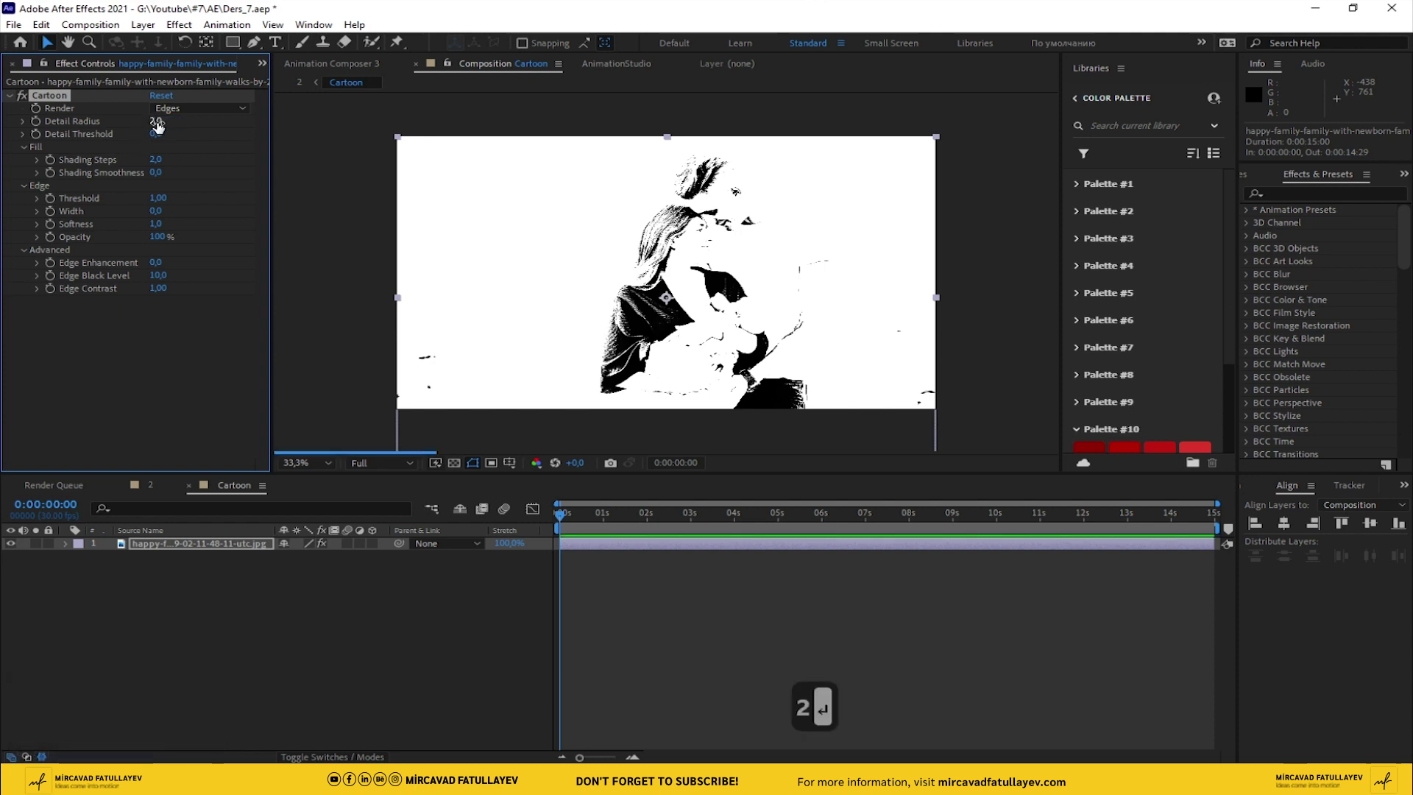
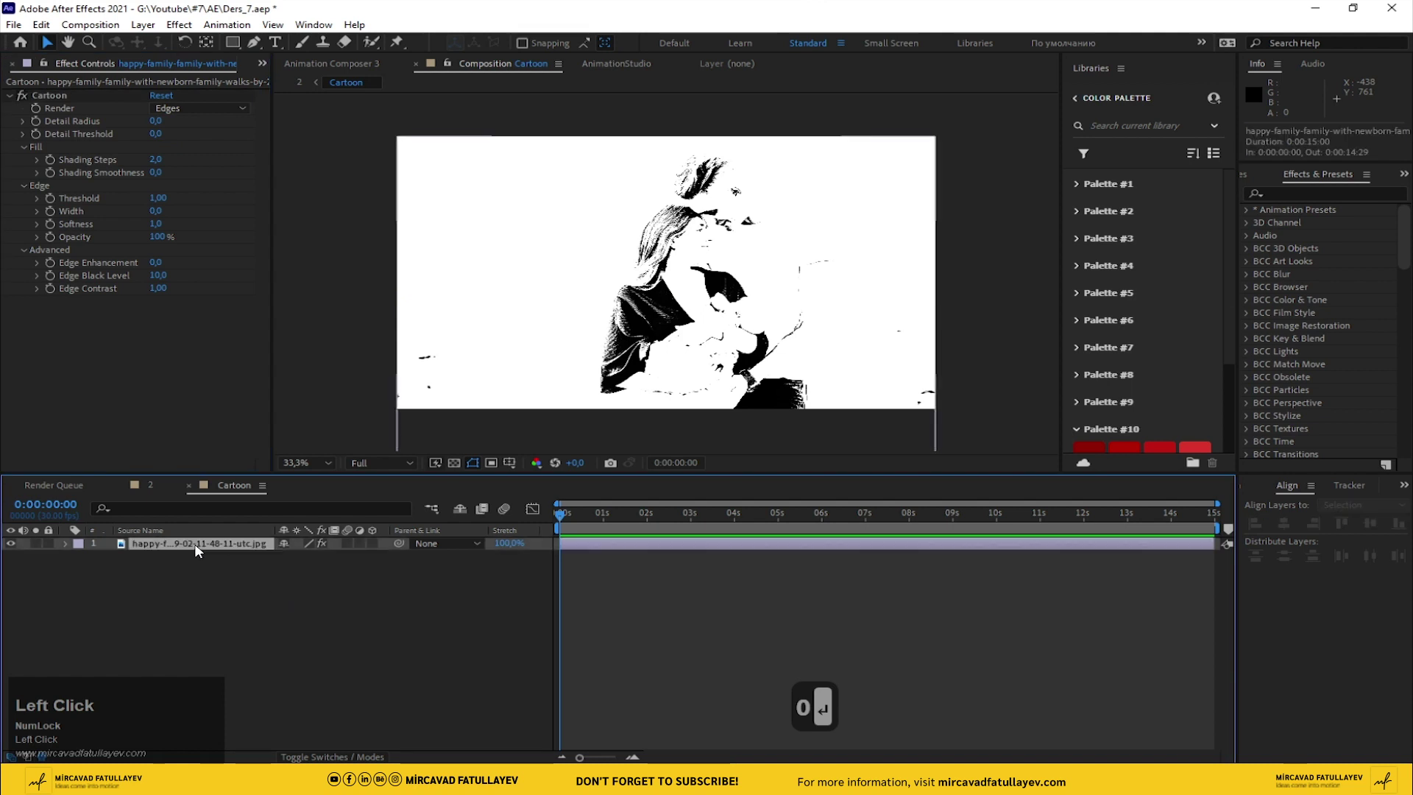
- Apply Luma Key keying out brighter tones and show transparency as a checkerboard
{"action": "key", "text": "ctrl+space"}
{"action": "key", "text": "l"}
{"action": "type", "text": "m"}
{"action": "key", "text": "Return"}
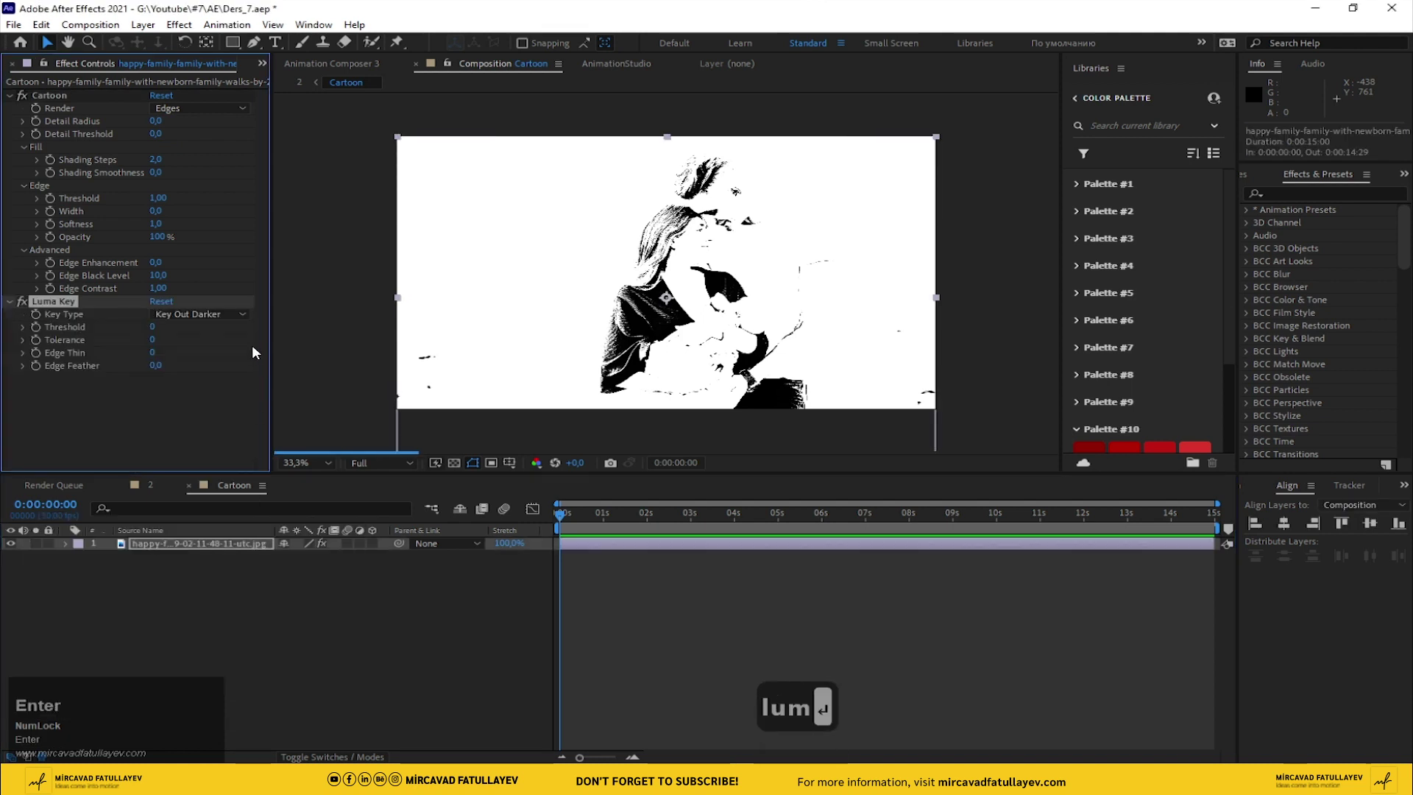
{"action": "left_click", "coordinate": [227, 321]}
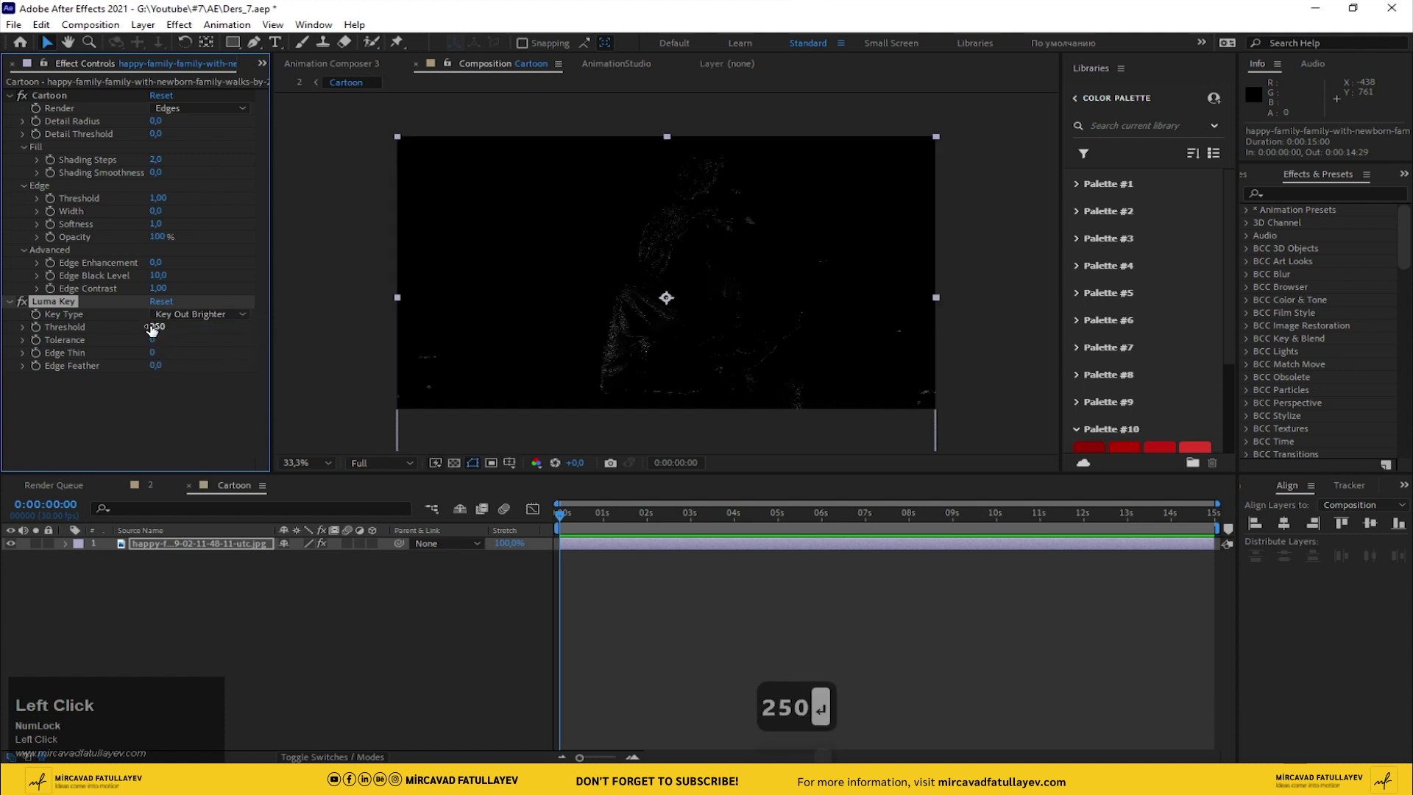
{"action": "left_click", "coordinate": [458, 461]}
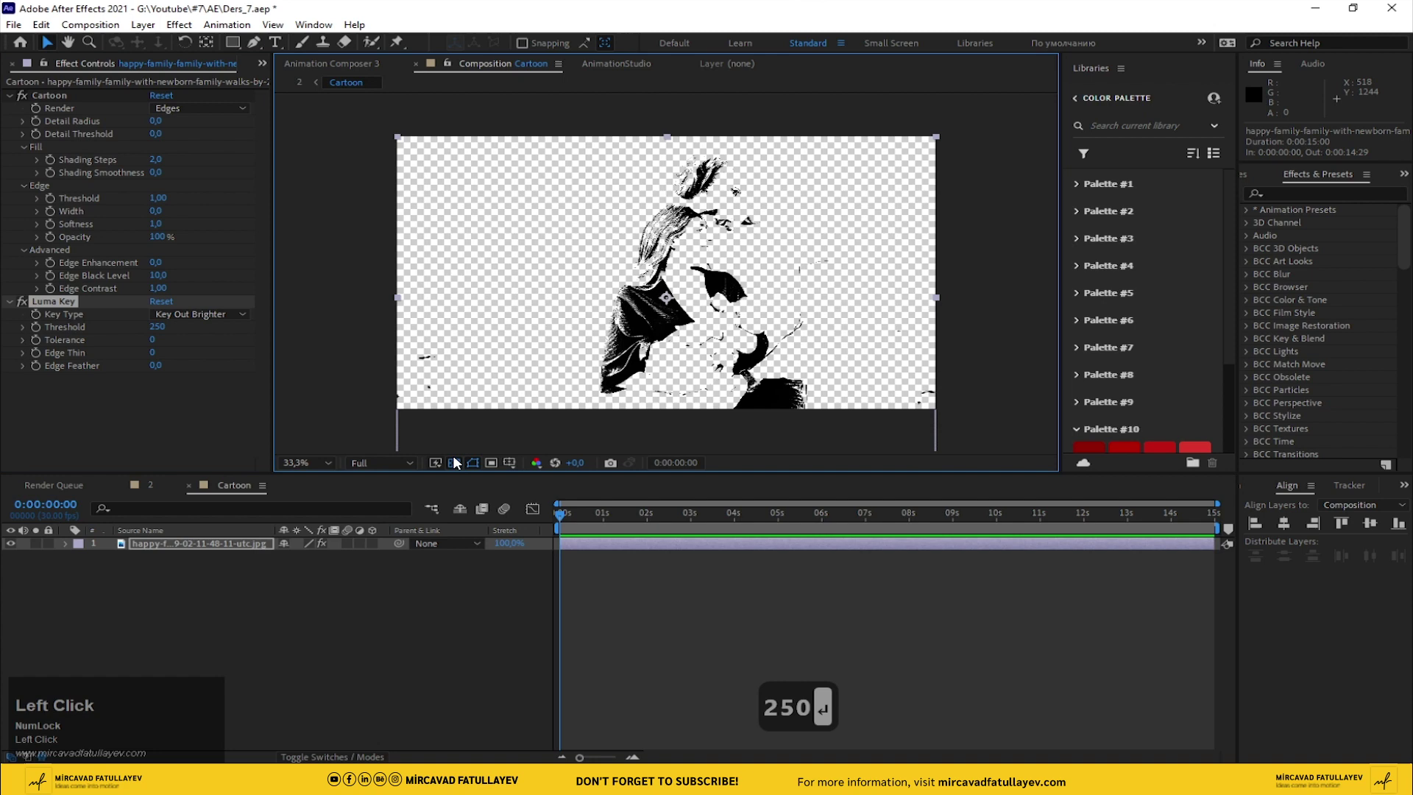
- Search the effects for Matte Feather Sharp
{"action": "key", "text": "ctrl+space"}
{"action": "key", "text": "f"}
{"action": "type", "text": "a"}
{"action": "key", "text": "Down"}
- Apply the Matte Feather Sharp effect after the Luma Key
{"action": "key", "text": "Return"}
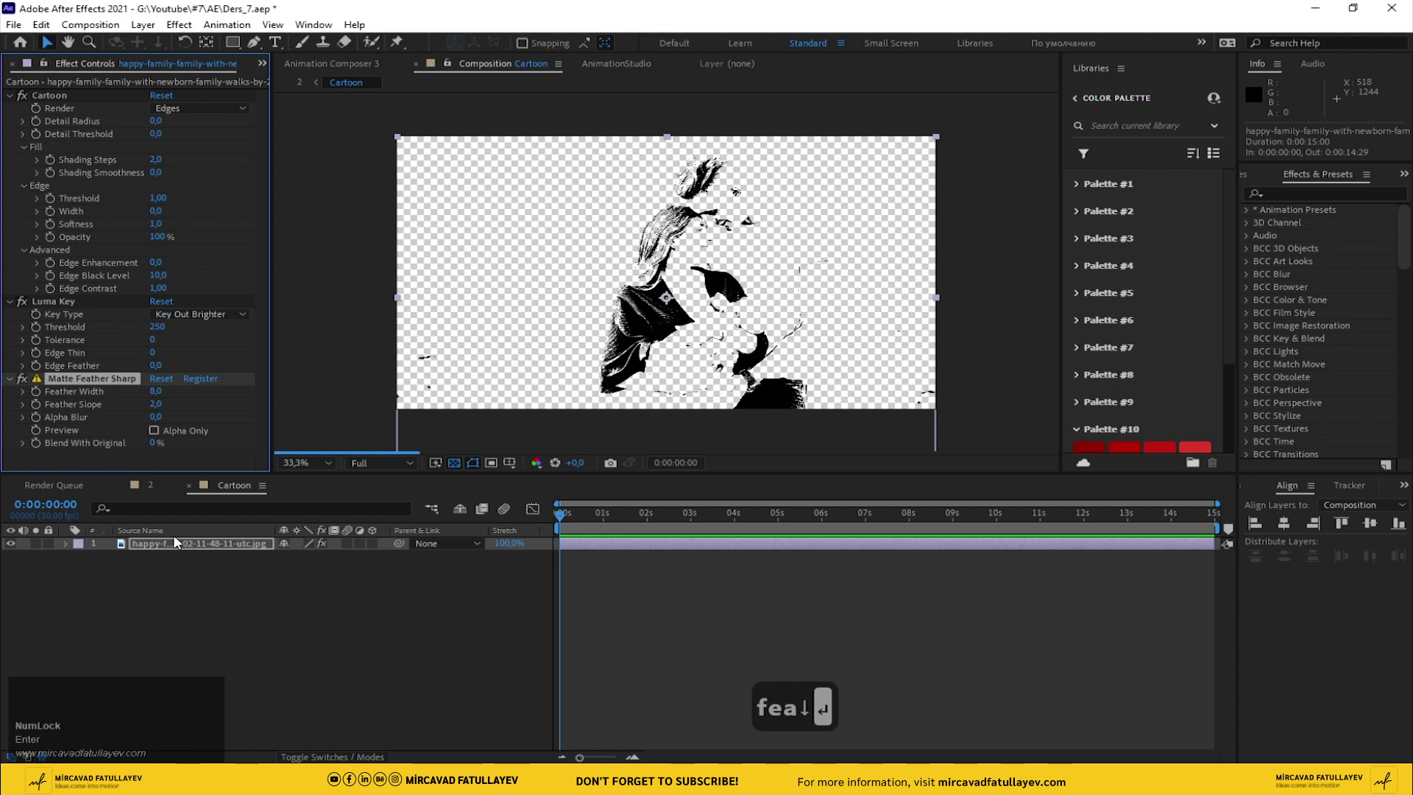
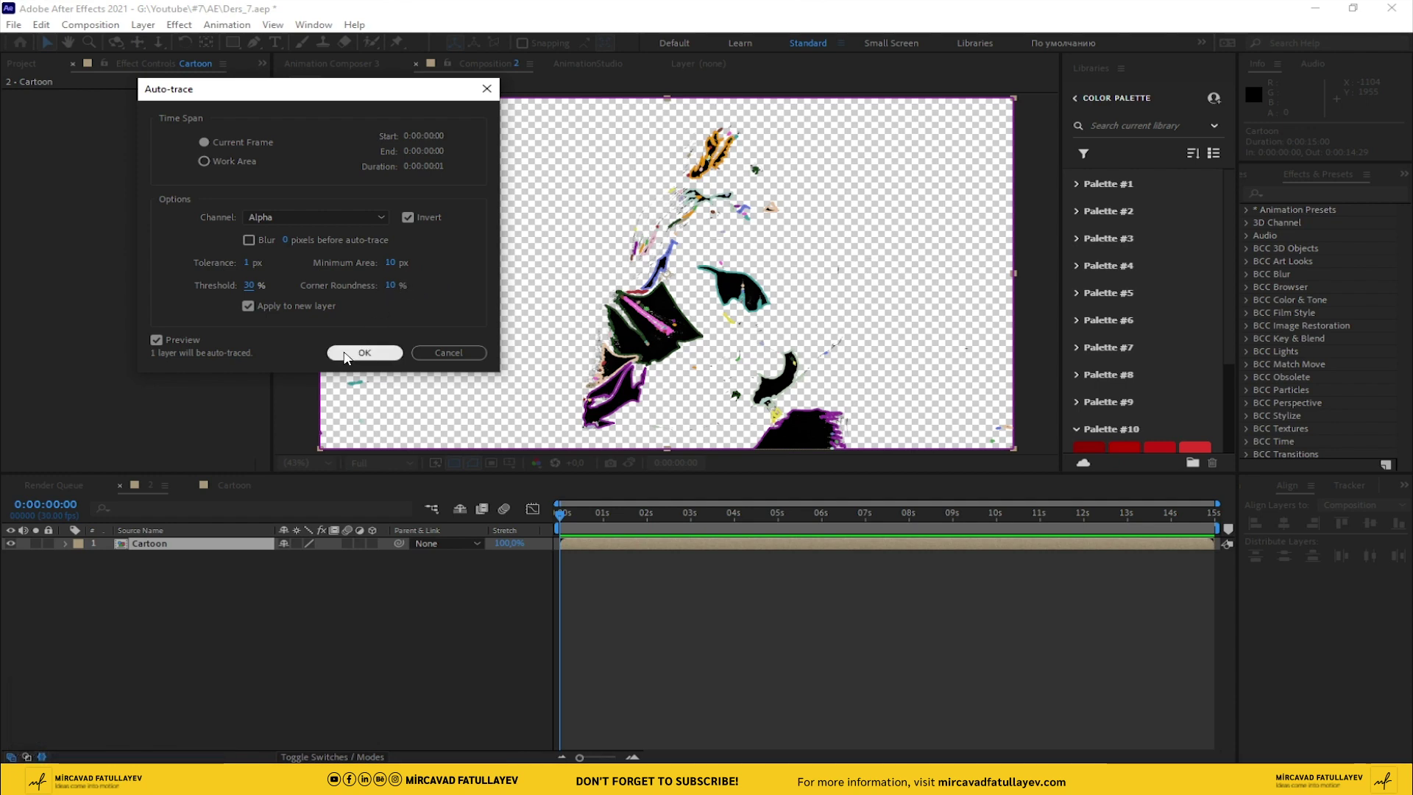
- Auto-trace the Cartoon layer onto a new layer and rename it Stroke
{"action": "left_click", "coordinate": [348, 356]}
{"action": "left_click_drag", "start_coordinate": [349, 357], "coordinate": [260, 611]}
{"action": "left_click", "coordinate": [260, 611]}
{"action": "key", "text": "Return"}
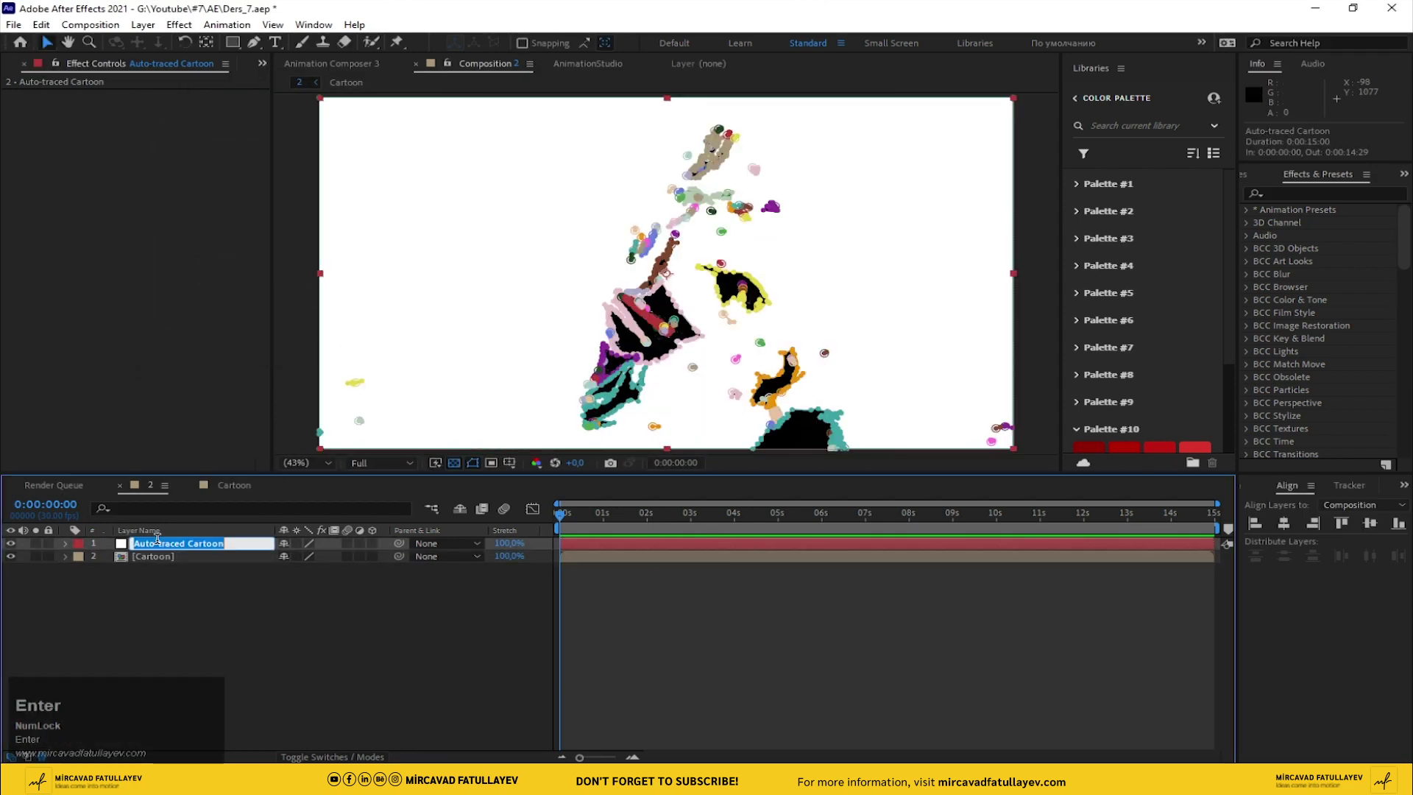
{"action": "type", "text": "stroke"}
{"action": "key", "text": "Return"}
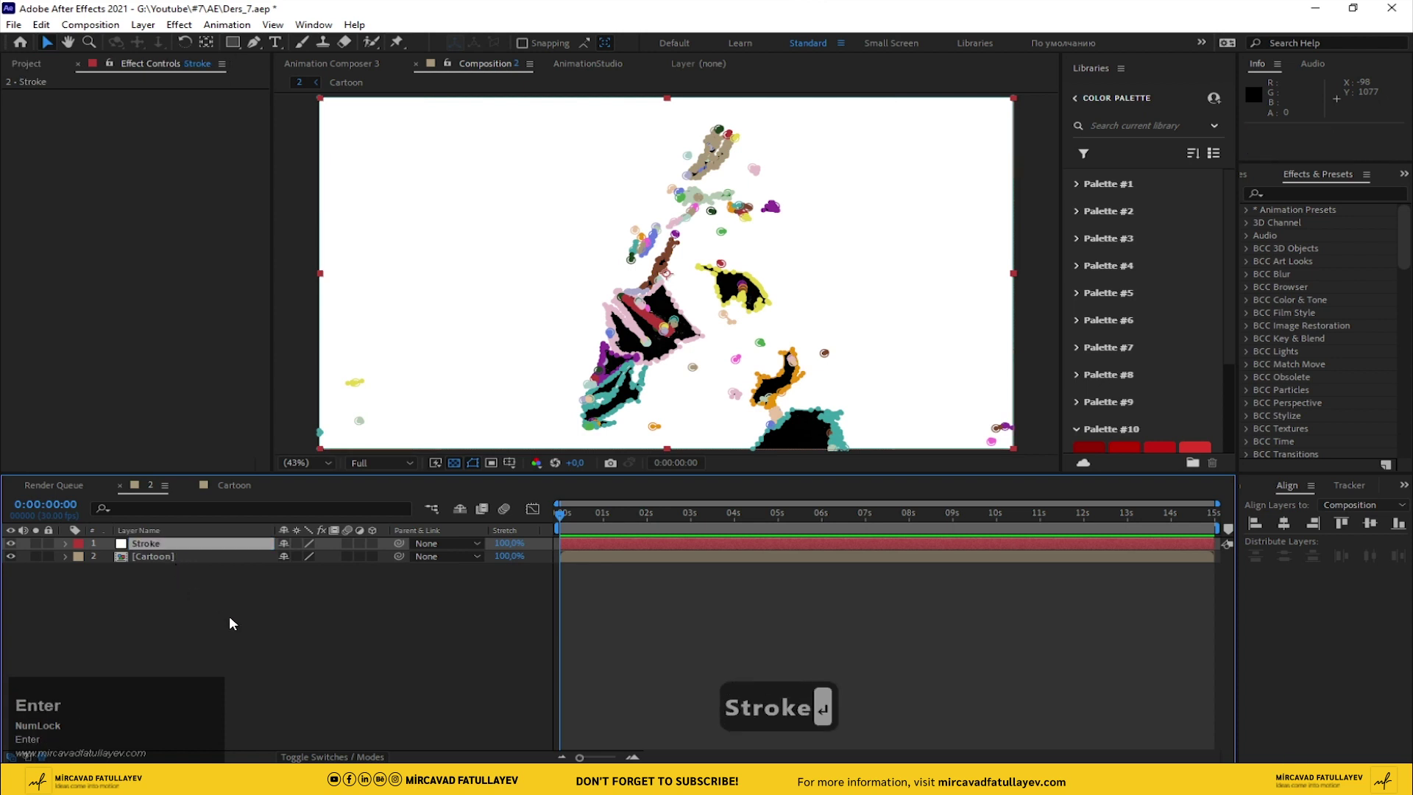
- Reveal all masks of the Stroke layer and select from the first to the last mask
{"action": "left_click", "coordinate": [247, 625]}
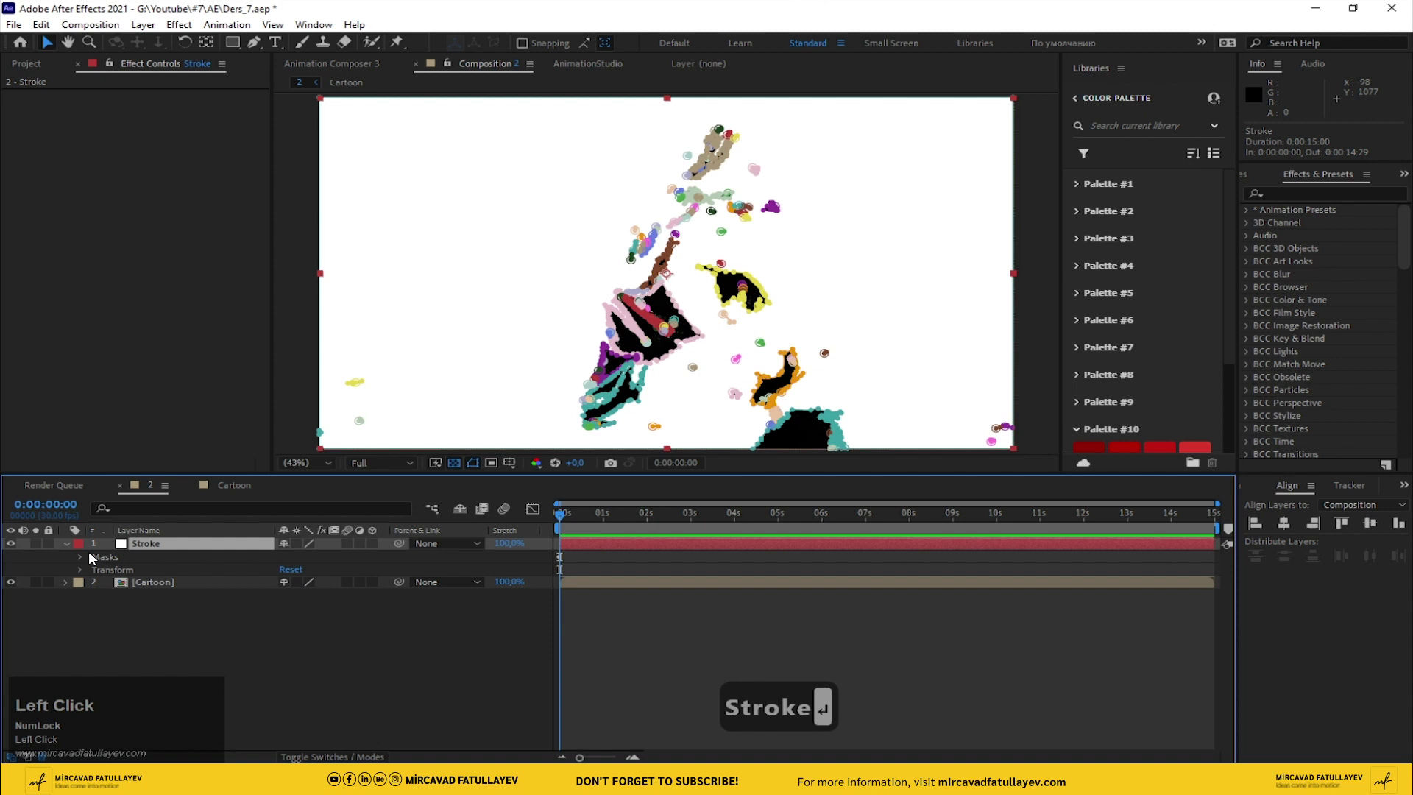
{"action": "key", "text": "u"}
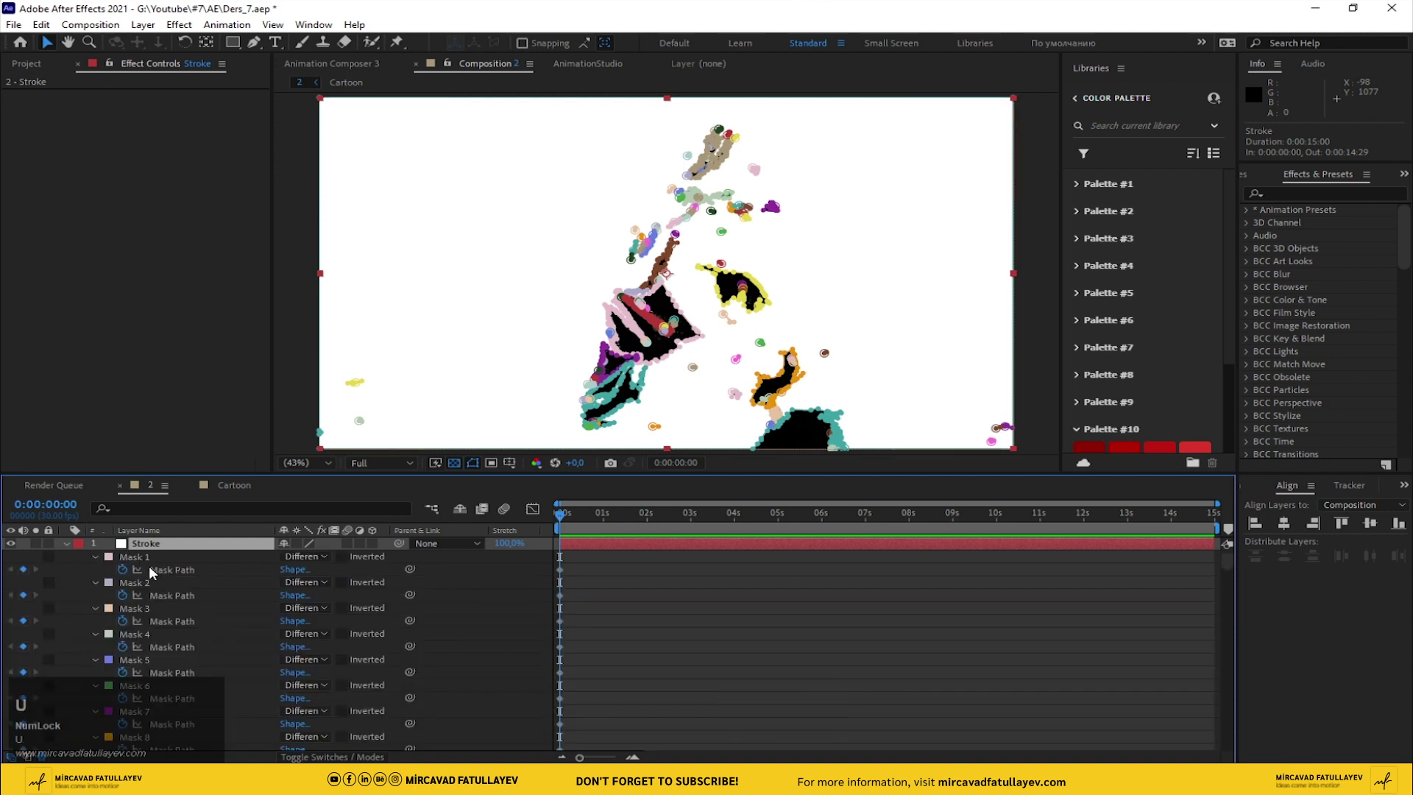
{"action": "left_click", "coordinate": [154, 565]}
{"action": "scroll", "scroll_direction": "down", "scroll_amount": 3}
{"action": "scroll", "scroll_direction": "up", "scroll_amount": 3}
{"action": "scroll", "scroll_direction": "down", "scroll_amount": 3}
{"action": "scroll", "scroll_direction": "down", "scroll_amount": 3}
{"action": "scroll", "scroll_direction": "down", "scroll_amount": 3}
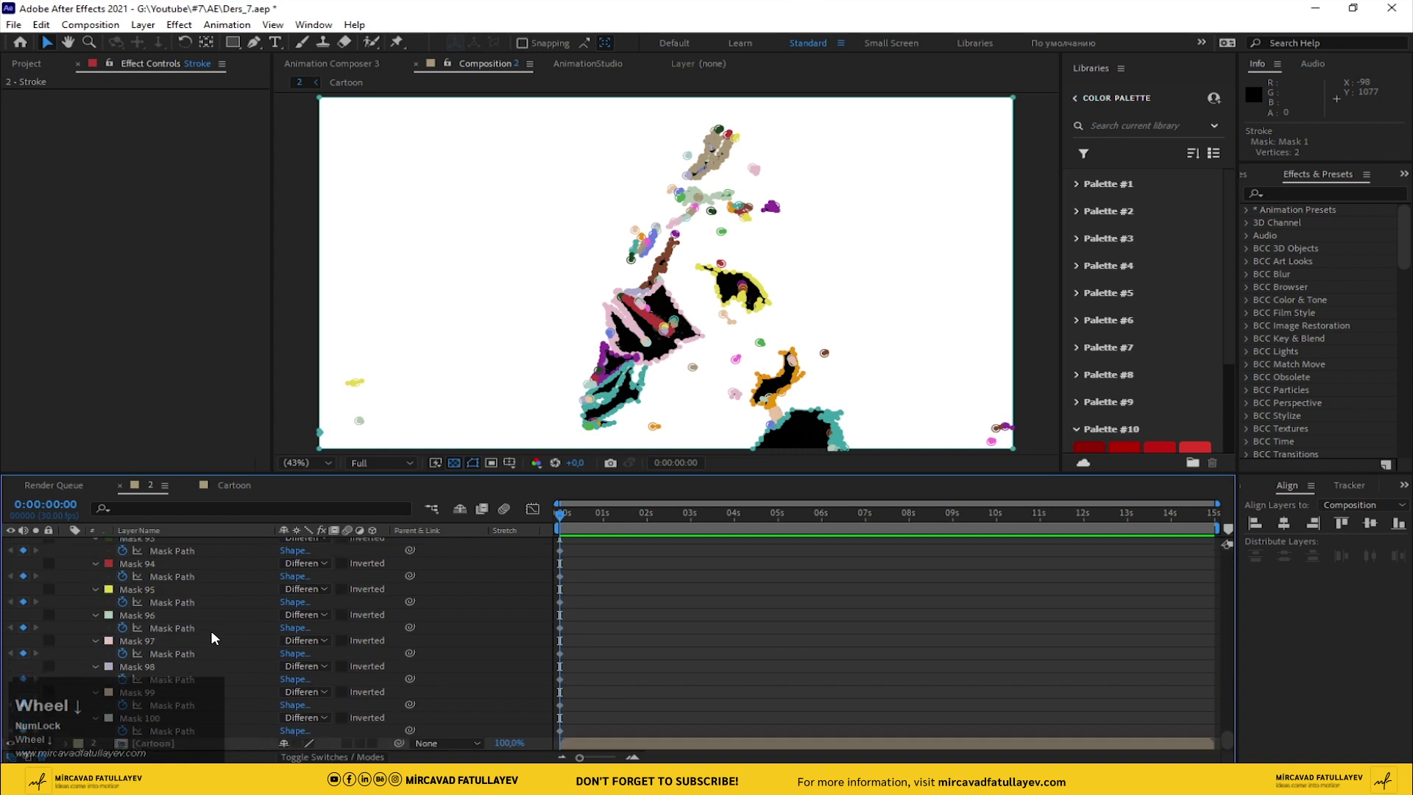
{"action": "left_click", "coordinate": [162, 726]}
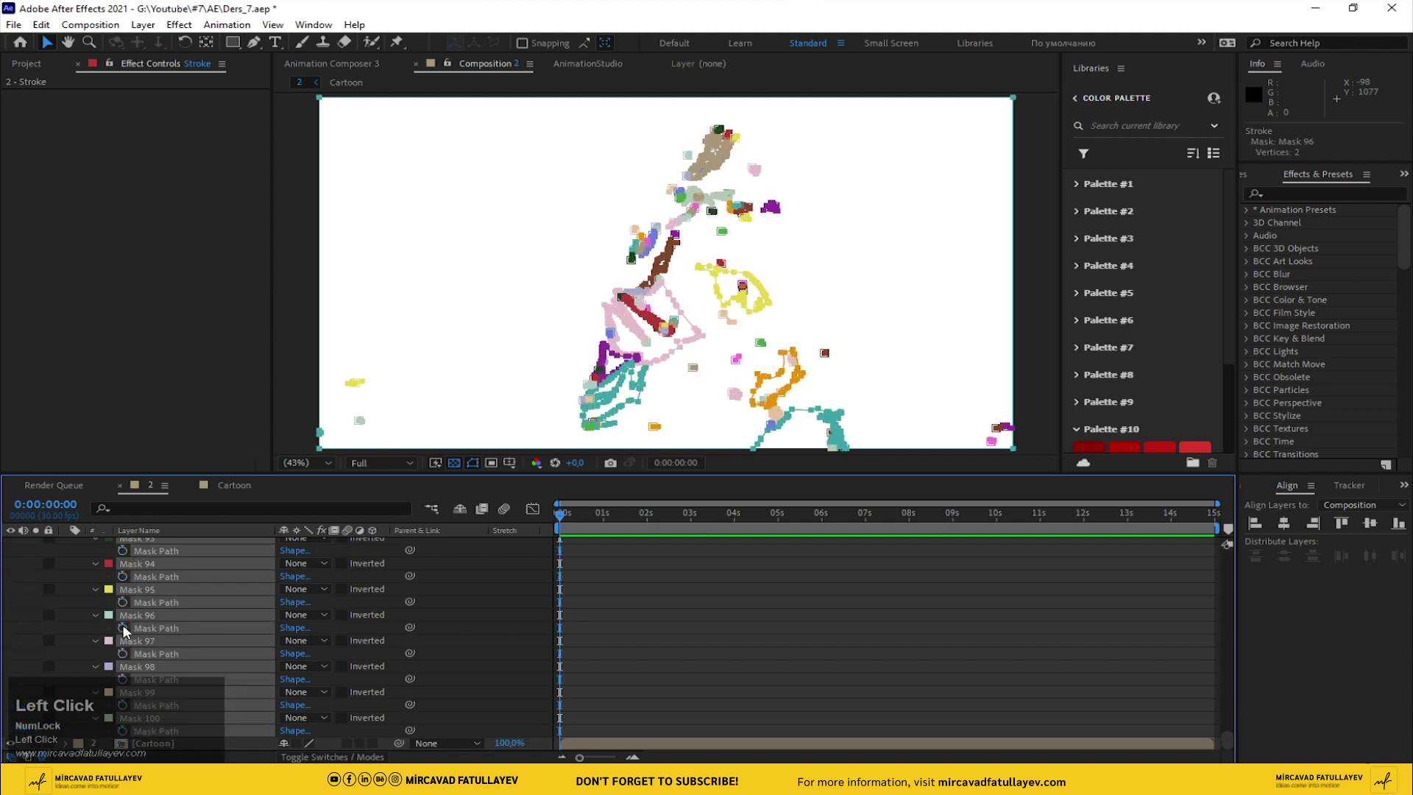
{"action": "scroll", "scroll_direction": "up", "scroll_amount": 3}
{"action": "scroll", "scroll_direction": "down", "scroll_amount": 3}
{"action": "scroll", "scroll_direction": "up", "scroll_amount": 3}
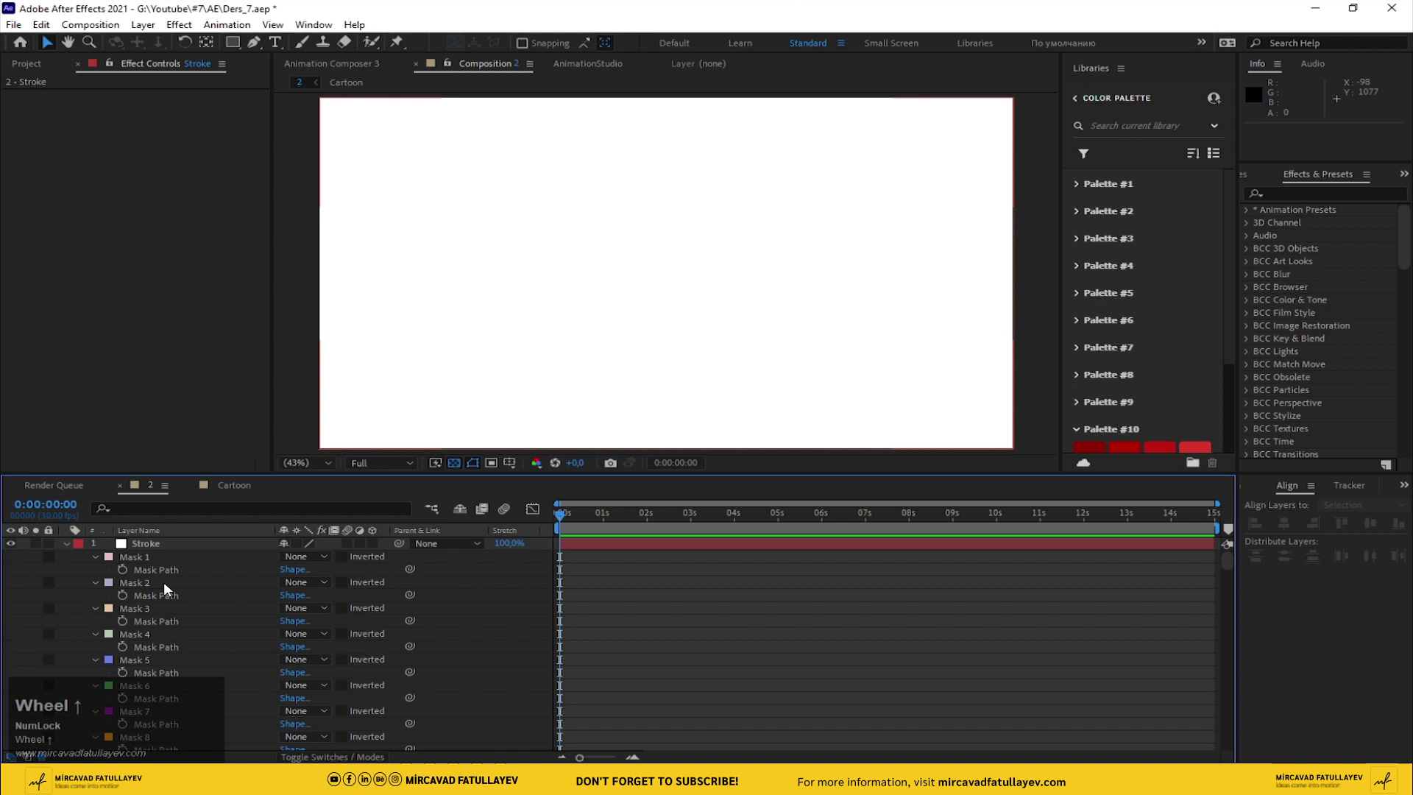
- Keyframe the Stroke effect's Start from 0 to 100% over five seconds with easing and preview it
{"action": "left_click", "coordinate": [72, 547]}
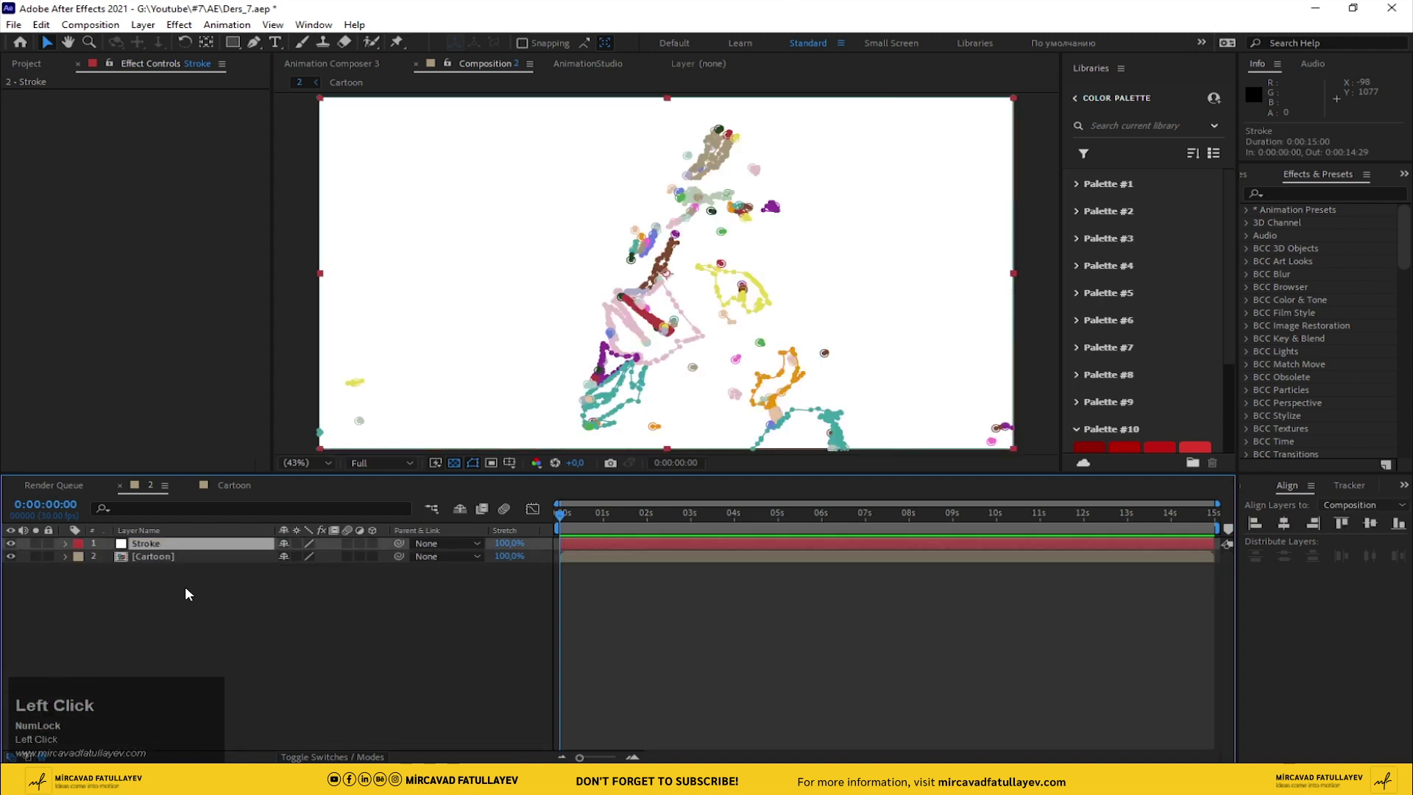
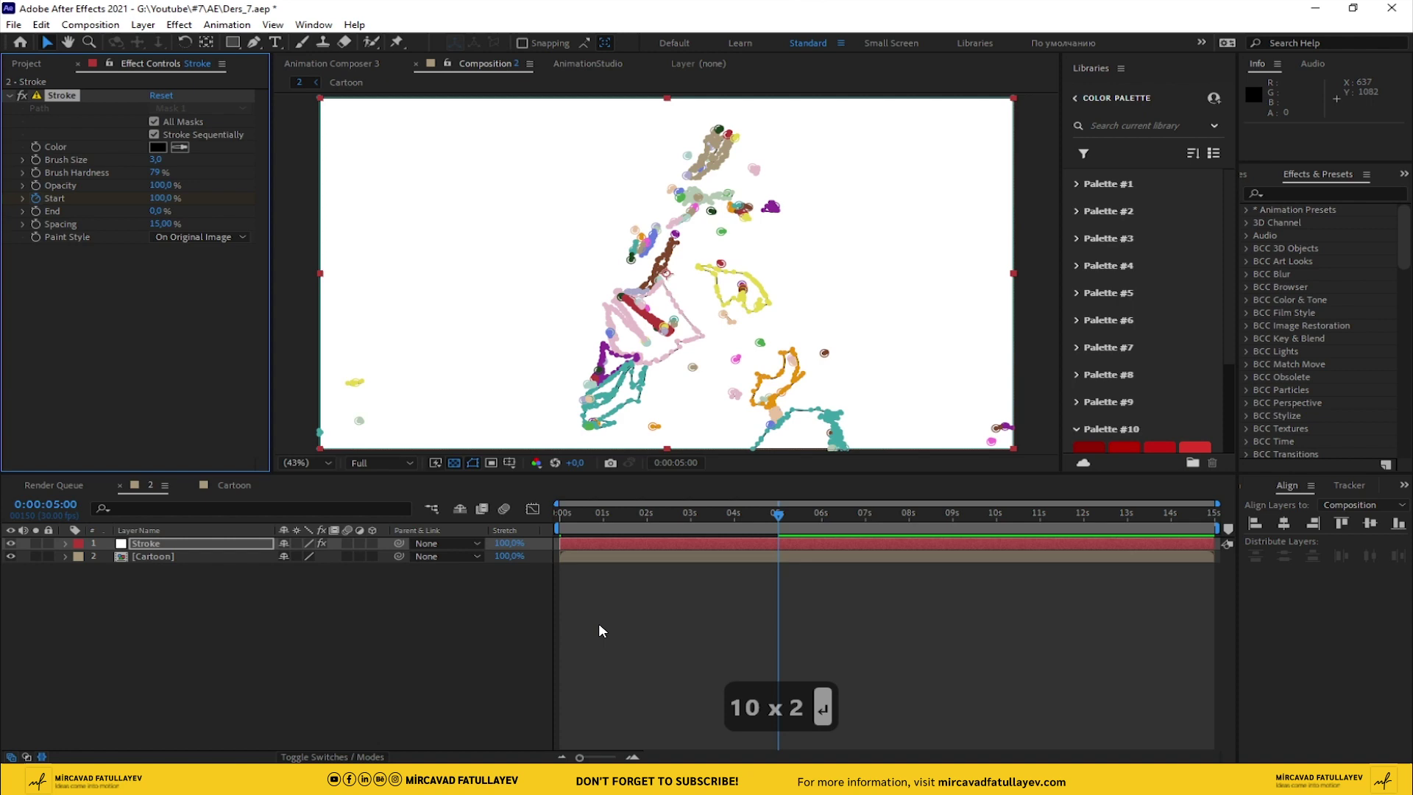
{"action": "key", "text": "u"}
{"action": "left_click_drag", "start_coordinate": [816, 564], "coordinate": [579, 578]}
{"action": "key", "text": "F9"}
{"action": "left_click_drag", "start_coordinate": [597, 524], "coordinate": [445, 653]}
{"action": "key", "text": "space"}
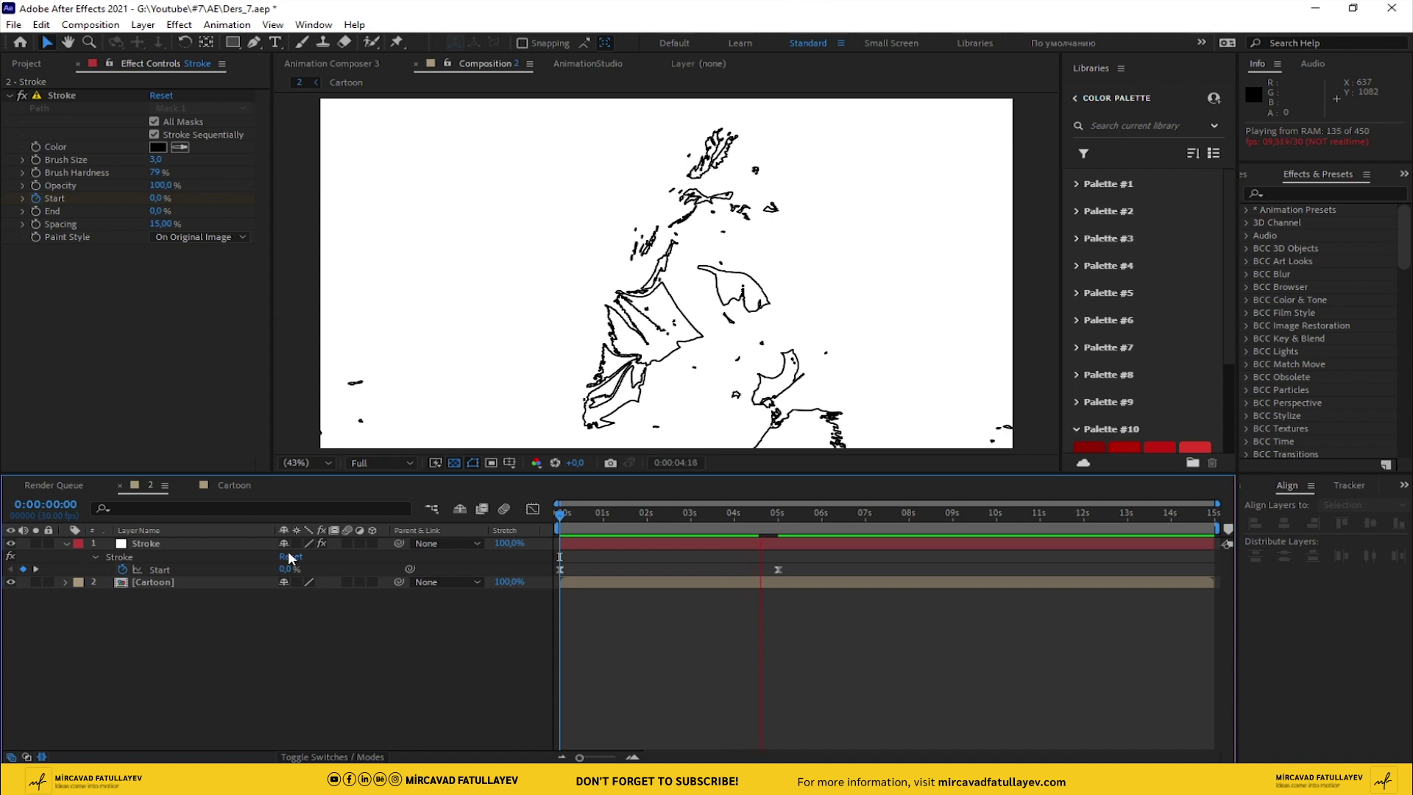
{"action": "left_click", "coordinate": [303, 464]}
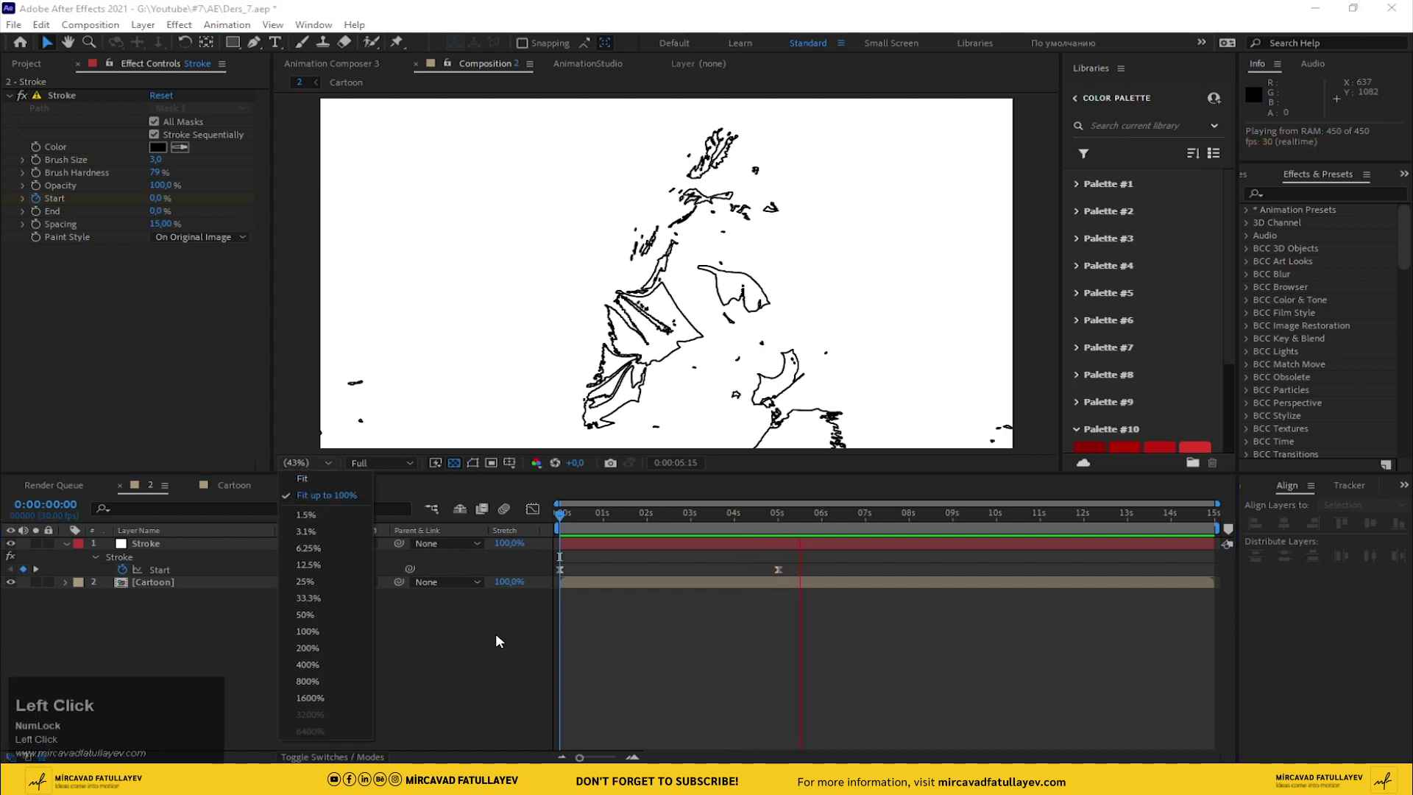
{"action": "key", "text": "space"}
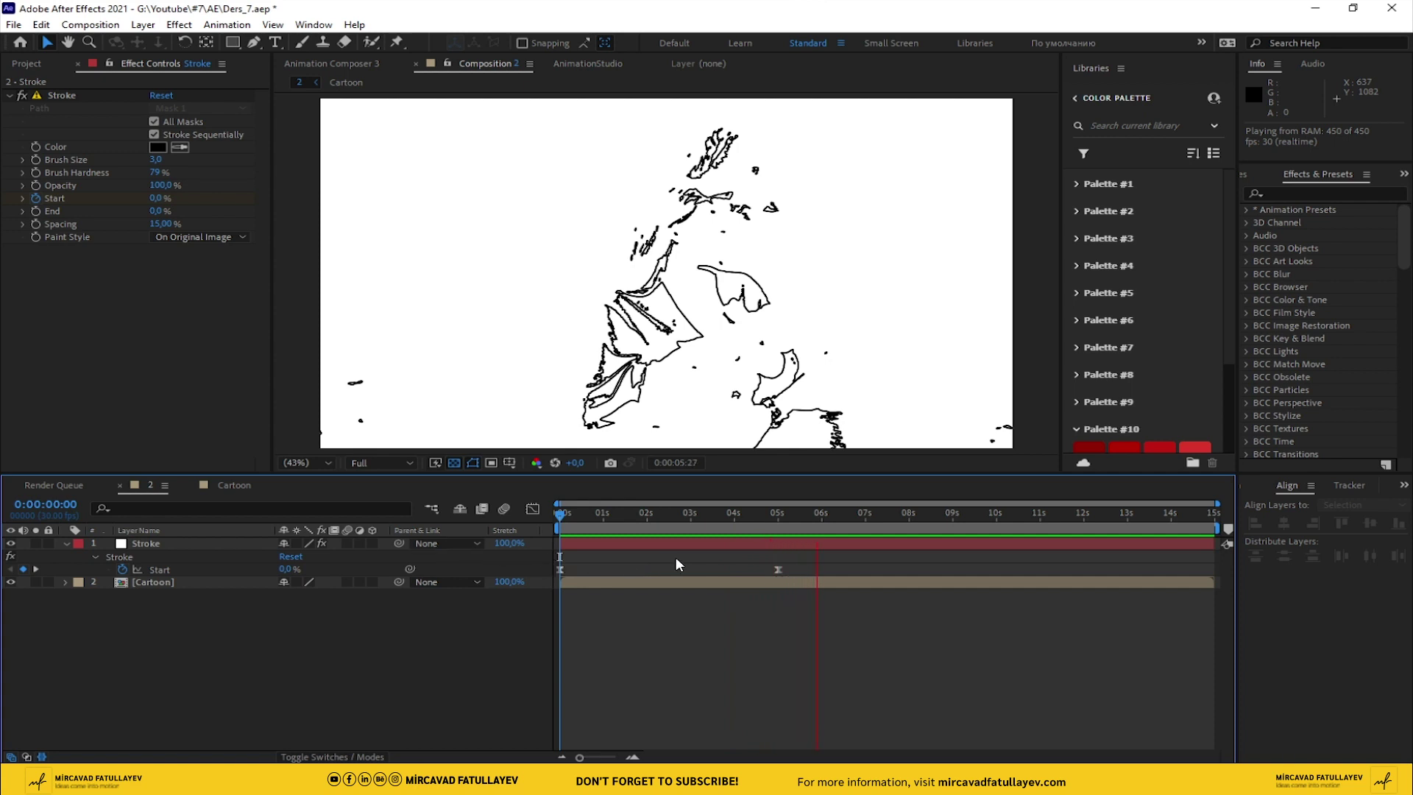
- Duplicate the Cartoon comp and add the duplicate to comp 2
{"action": "key", "text": "space"}
{"action": "left_click_drag", "start_coordinate": [782, 533], "coordinate": [55, 380]}
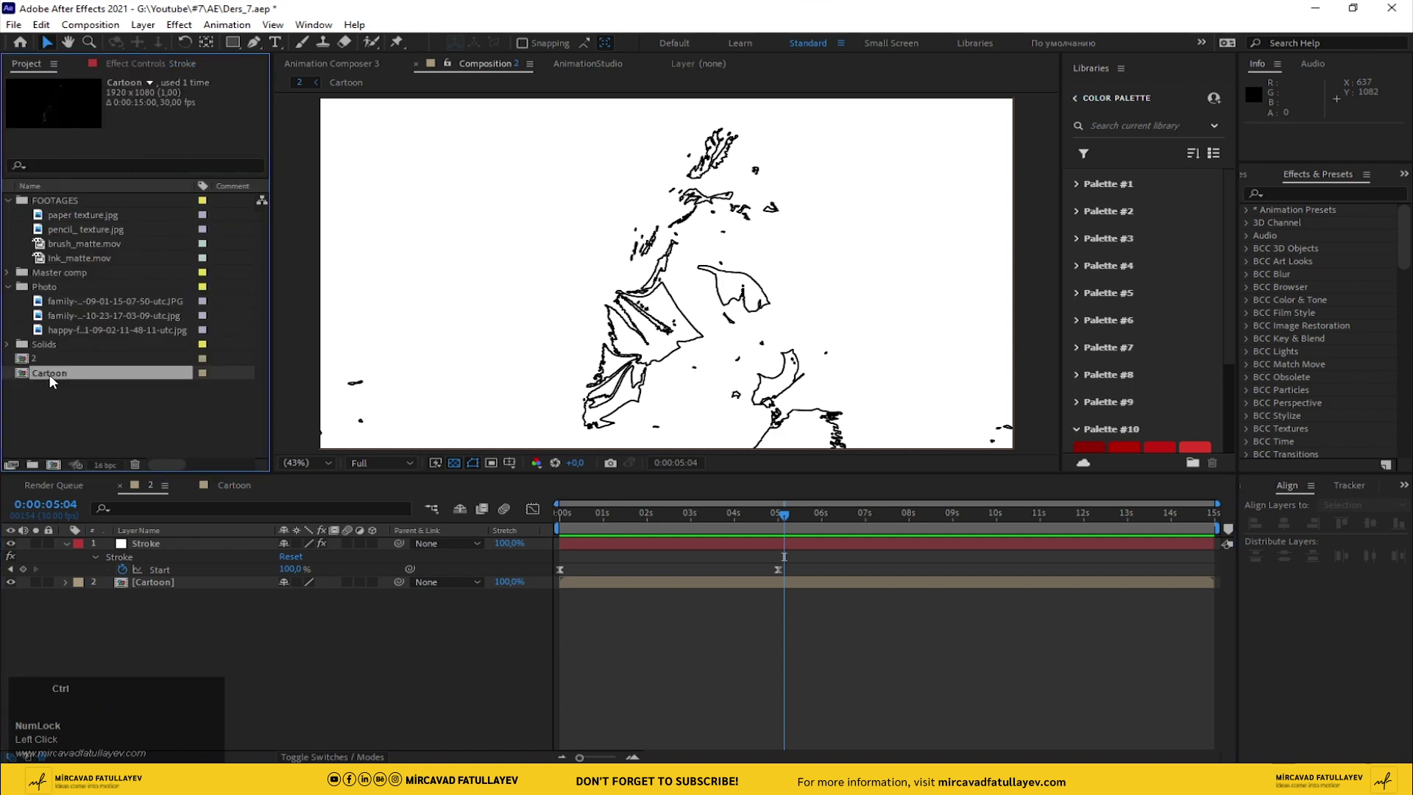
{"action": "key", "text": "ctrl+d"}
{"action": "left_click_drag", "start_coordinate": [69, 391], "coordinate": [58, 389]}
- Rename the duplicated comp to Photo_luma
{"action": "key", "text": "Return"}
{"action": "key", "text": "shift+p"}
{"action": "type", "text": "hoto"}
{"action": "key", "text": "l"}
{"action": "key", "text": "Return"}
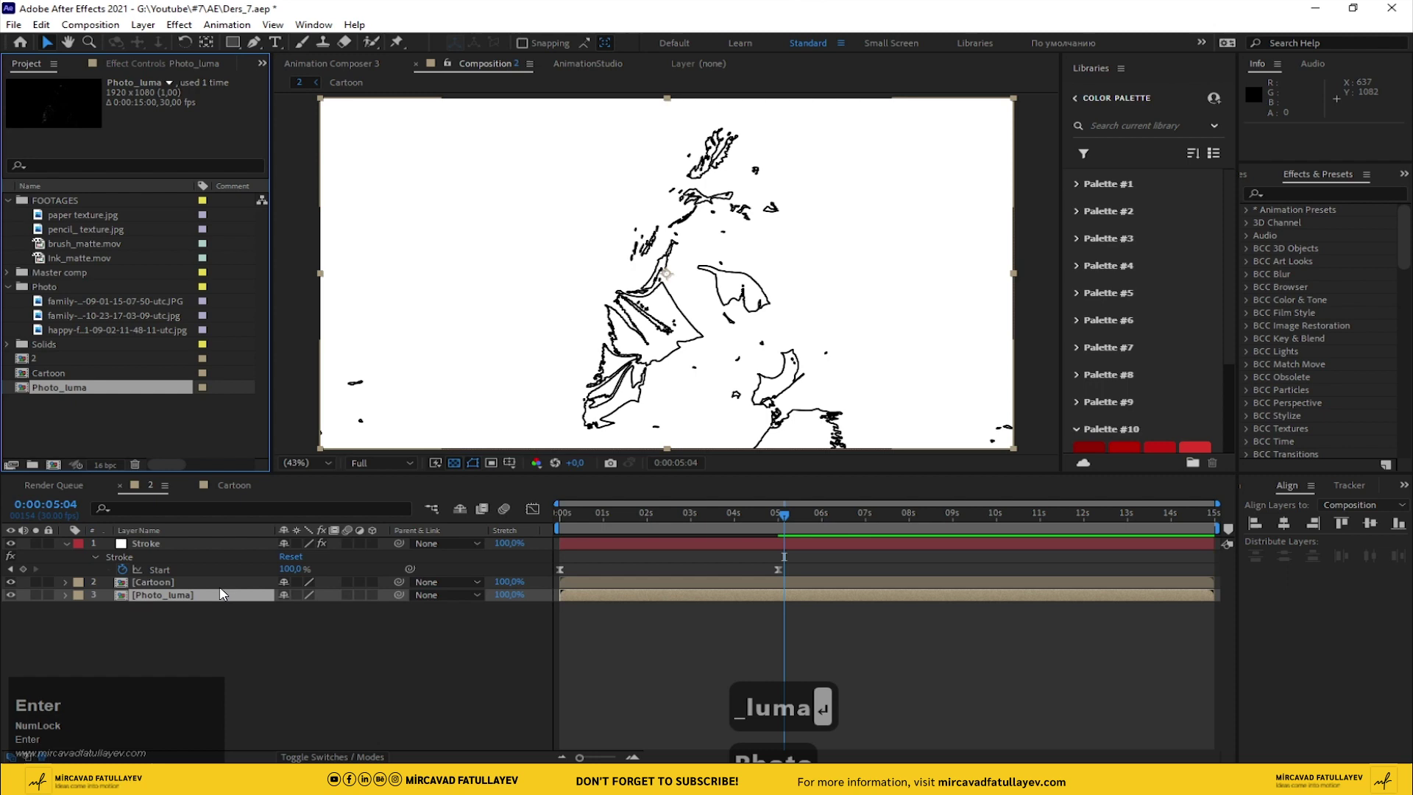
- In Photo_luma, remove the photo's copied sketch effects and apply Stylize > Threshold
{"action": "left_click", "coordinate": [185, 602]}
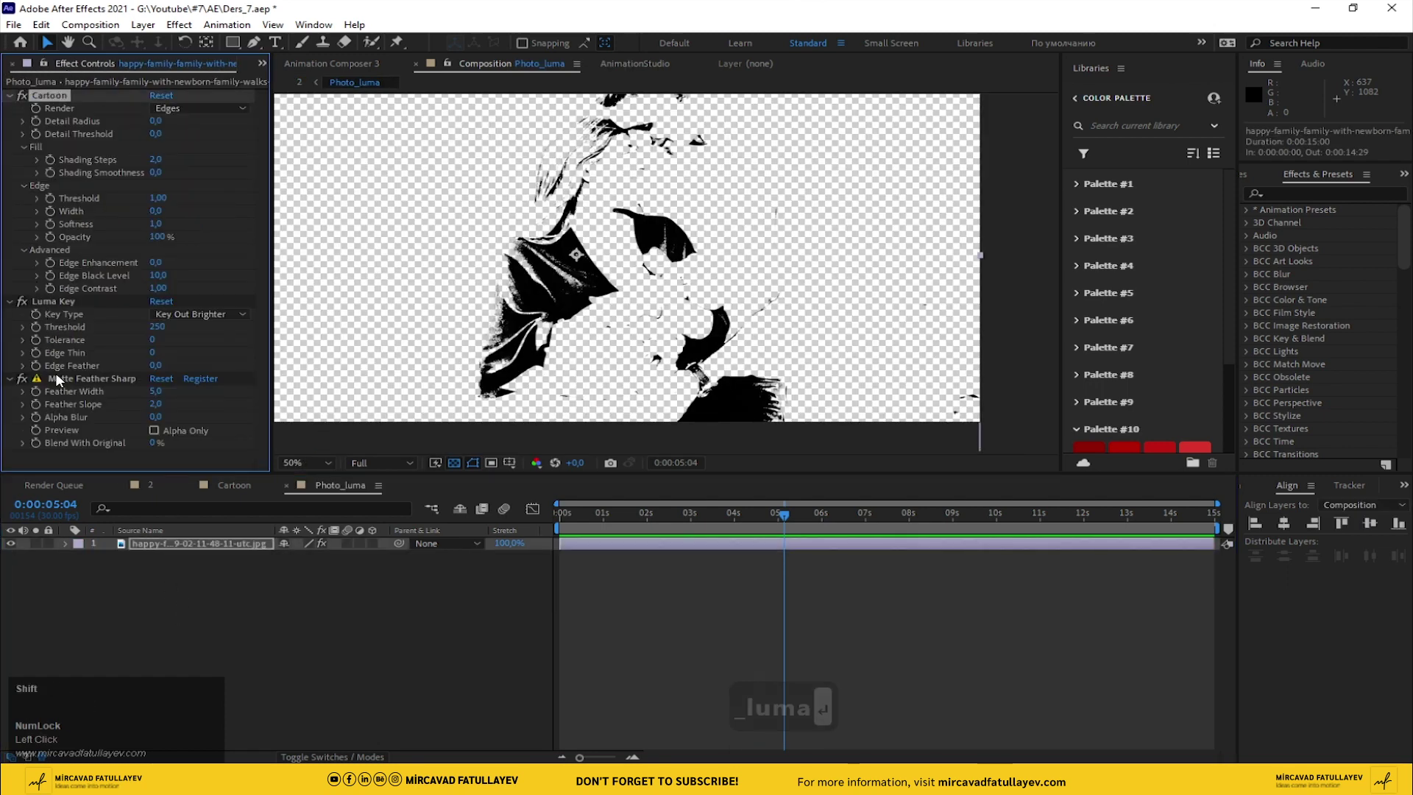
{"action": "left_click", "coordinate": [62, 378]}
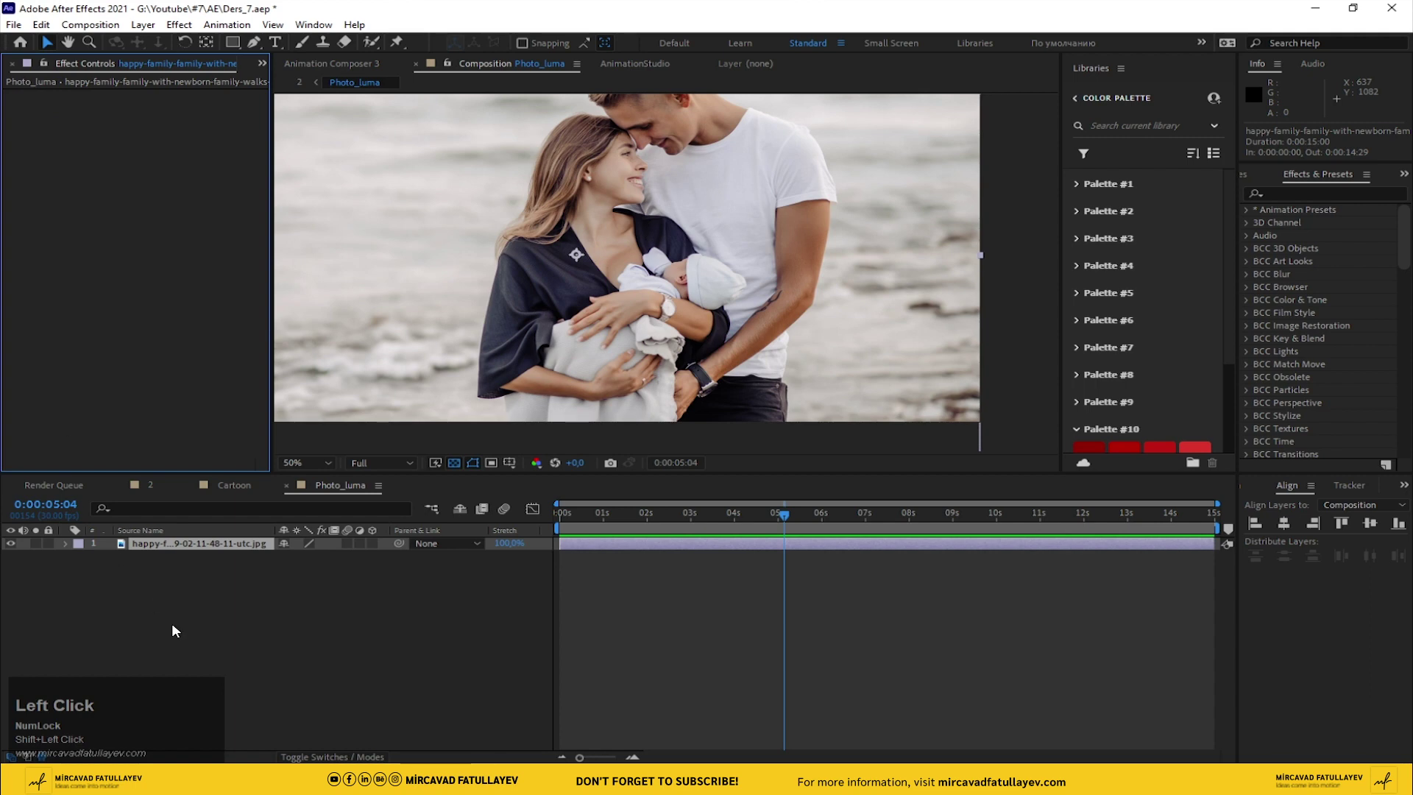
{"action": "key", "text": "ctrl+space"}
{"action": "type", "text": "ther"}
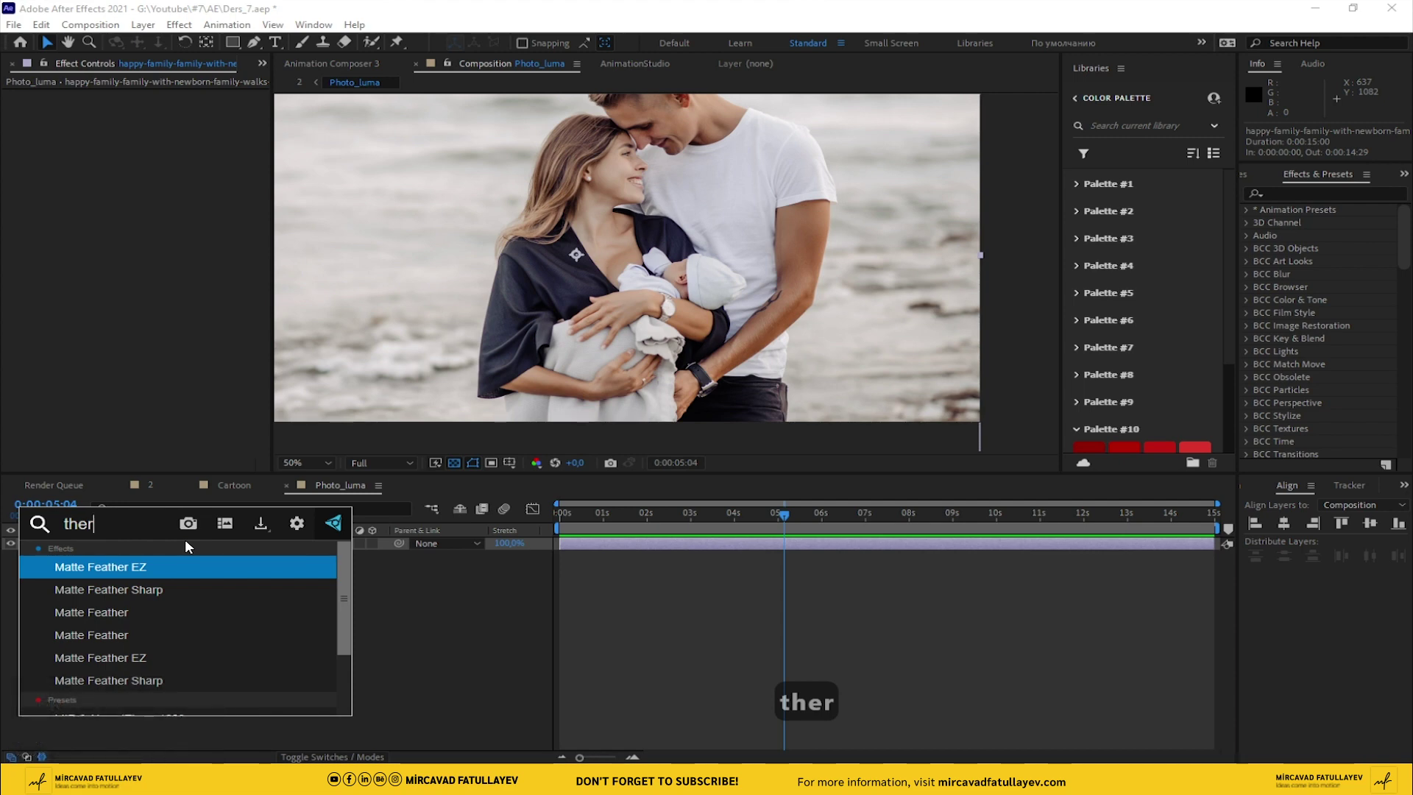
{"action": "key", "text": "s"}
{"action": "key", "text": "s"}
{"action": "key", "text": "BackSpace"}
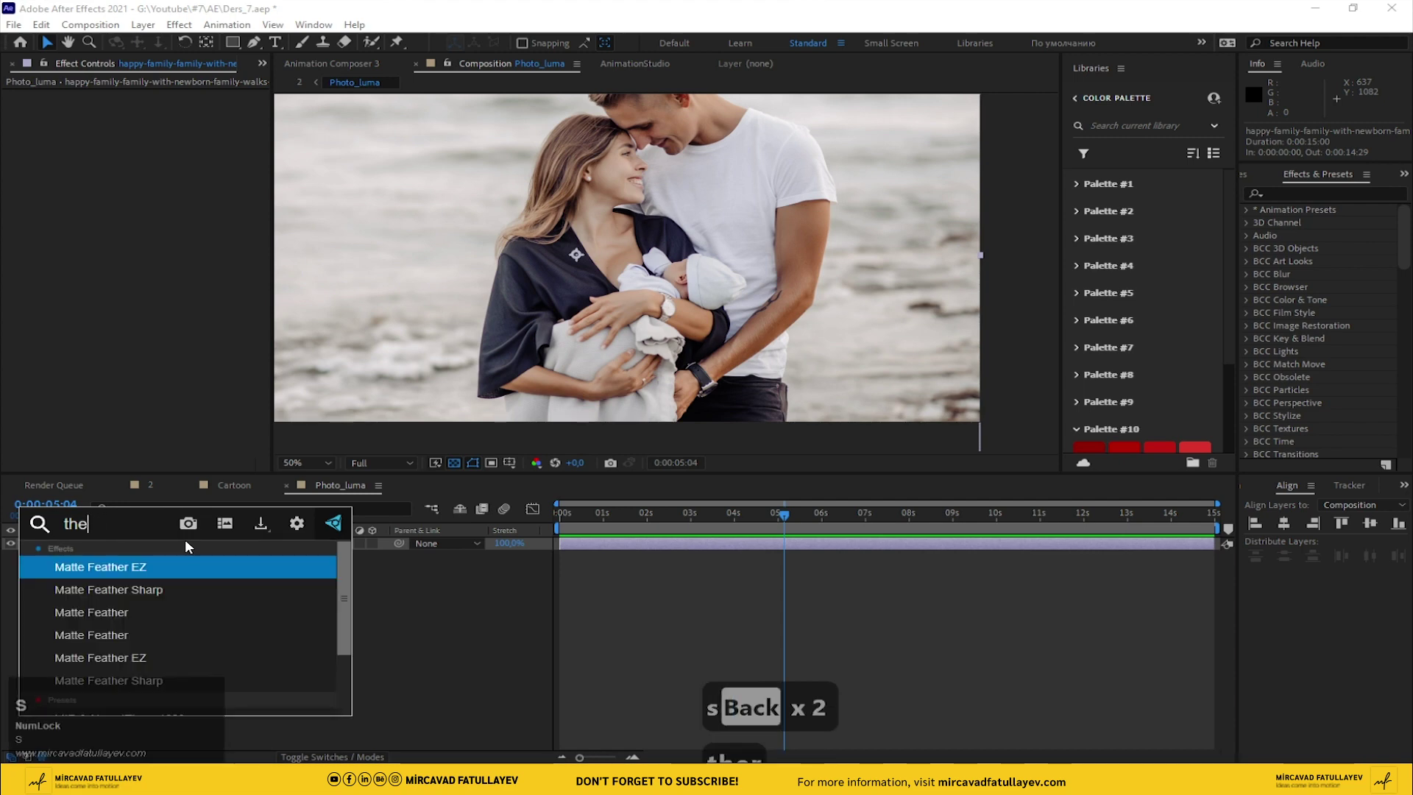
{"action": "key", "text": "BackSpace"}
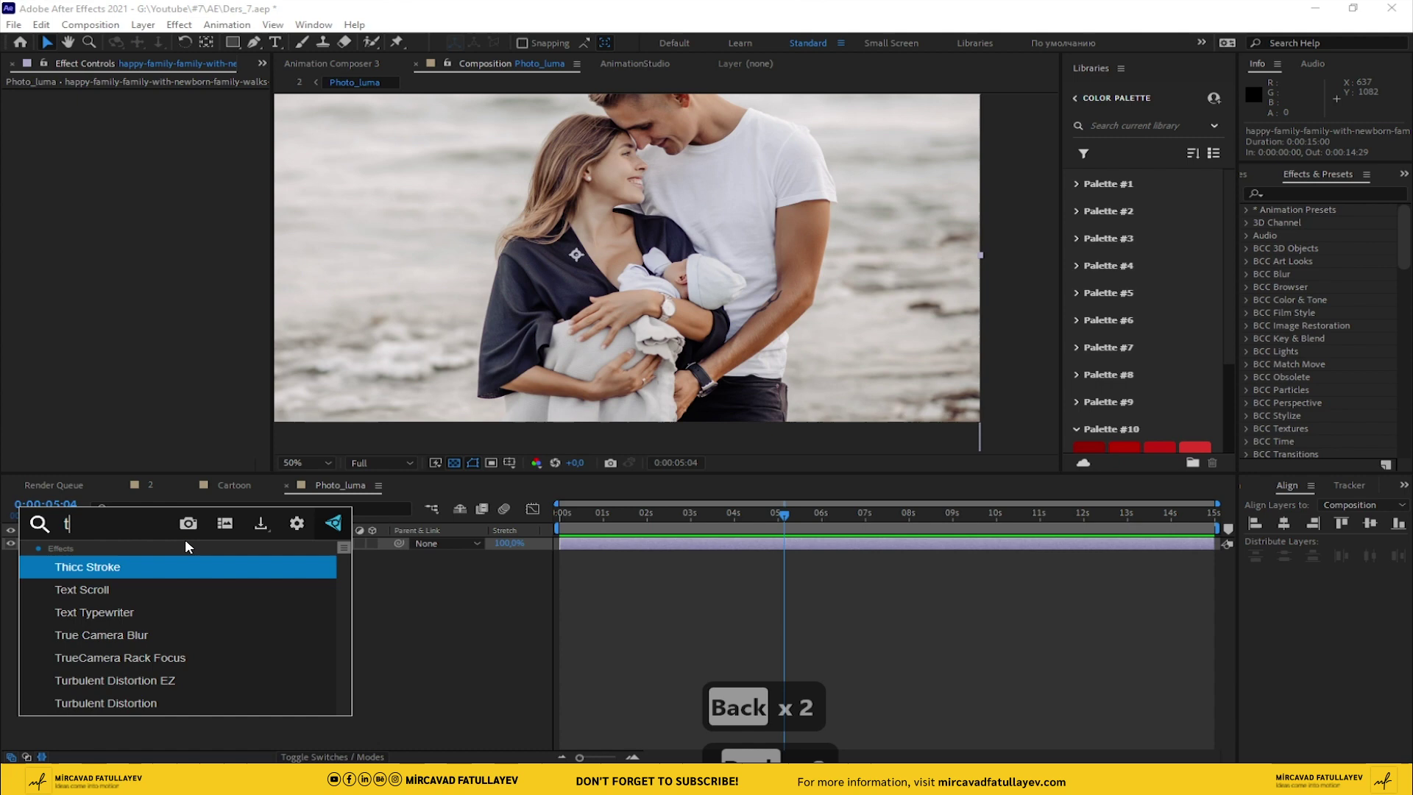
{"action": "type", "text": "hr"}
{"action": "key", "text": "Return"}
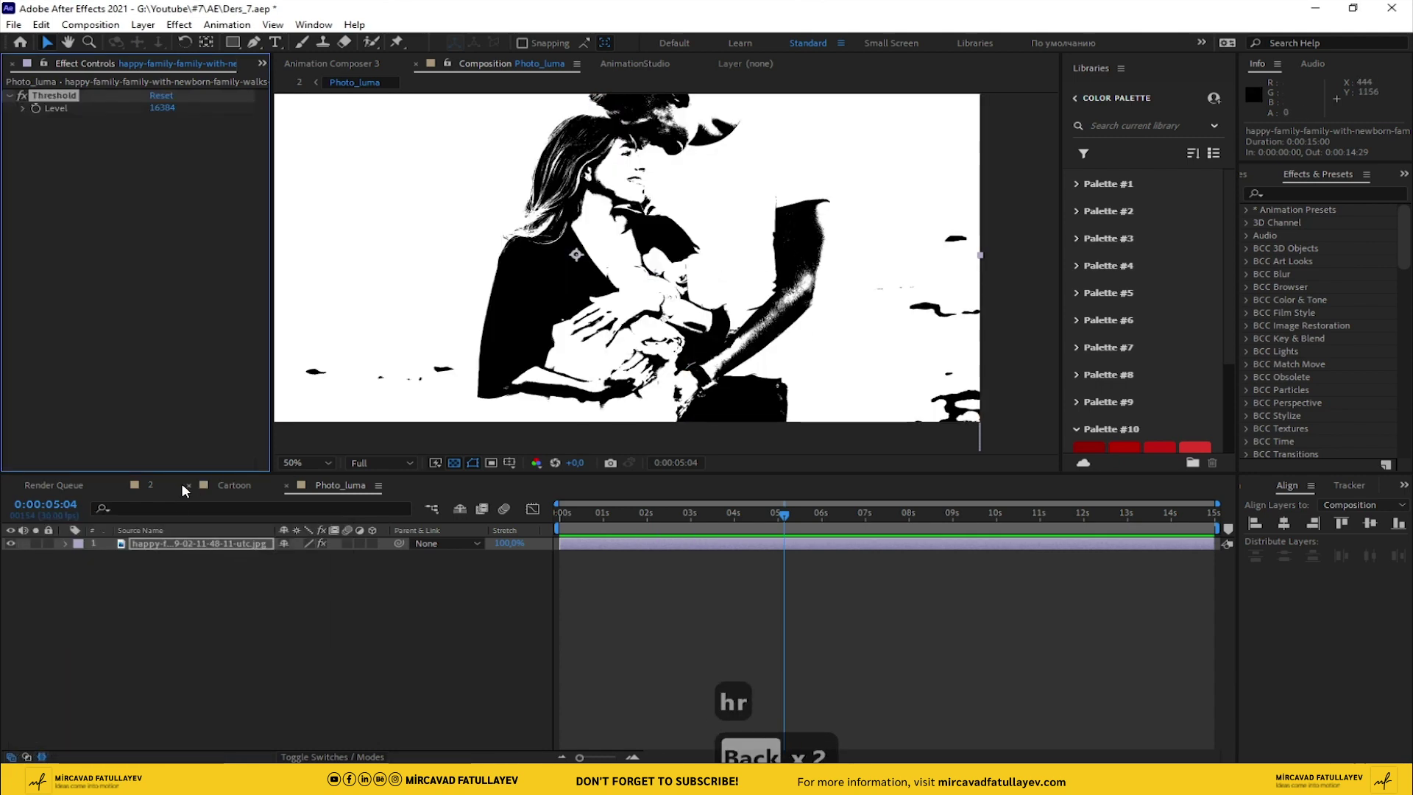
- Add a Luma Key to the photo set to Key Out Brighter
{"action": "left_click", "coordinate": [195, 544]}
{"action": "type", "text": "hr"}
{"action": "key", "text": "ctrl+space"}
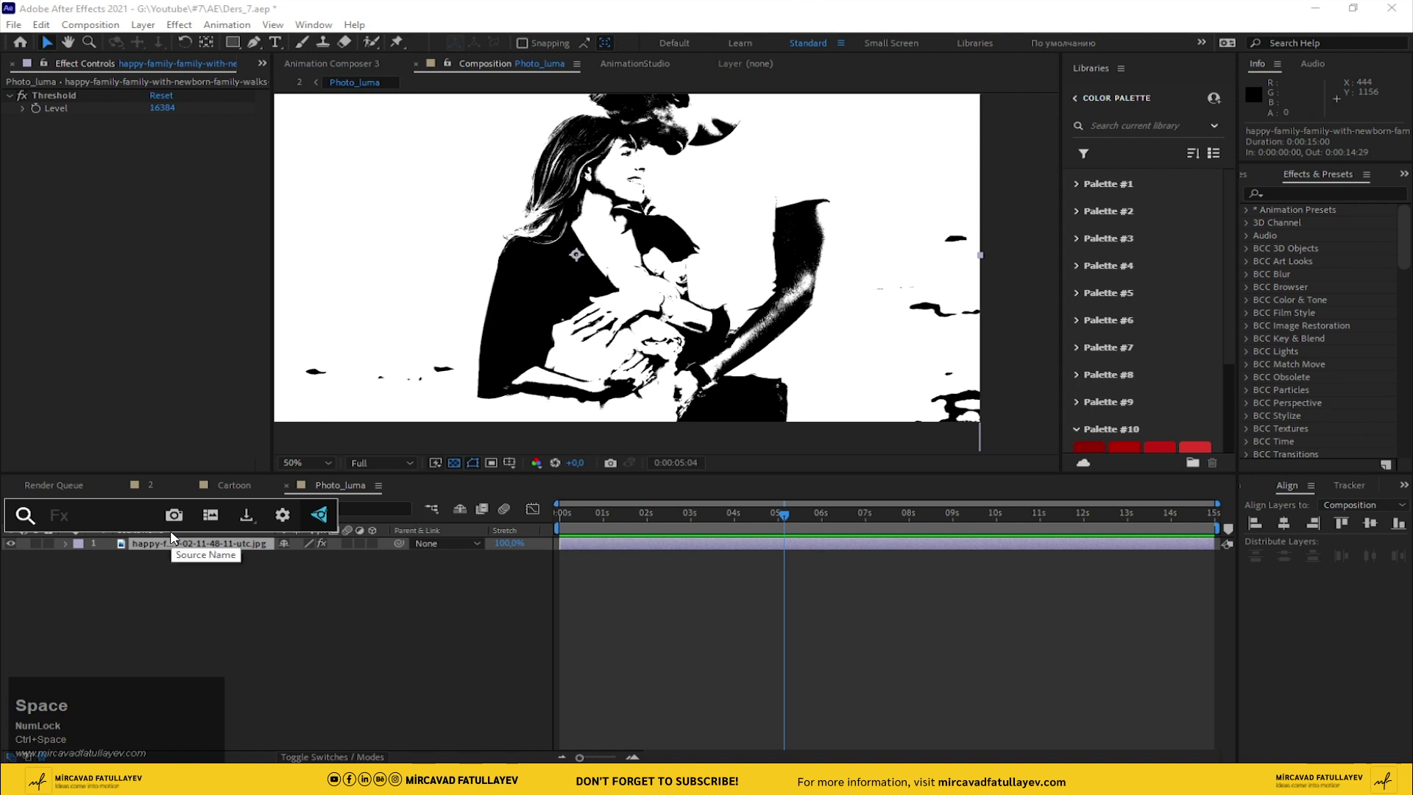
{"action": "type", "text": "lum"}
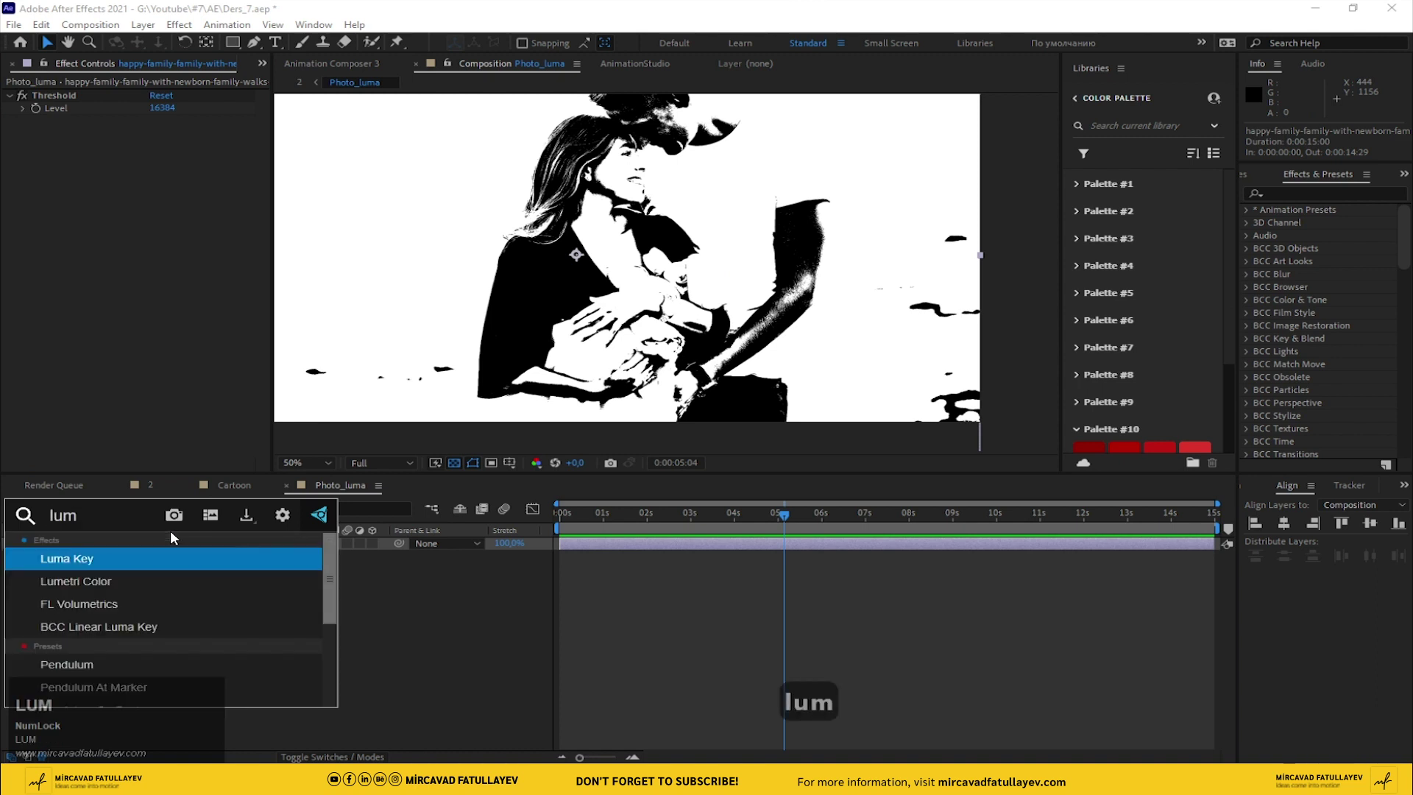
{"action": "key", "text": "Return"}
{"action": "left_click", "coordinate": [223, 133]}
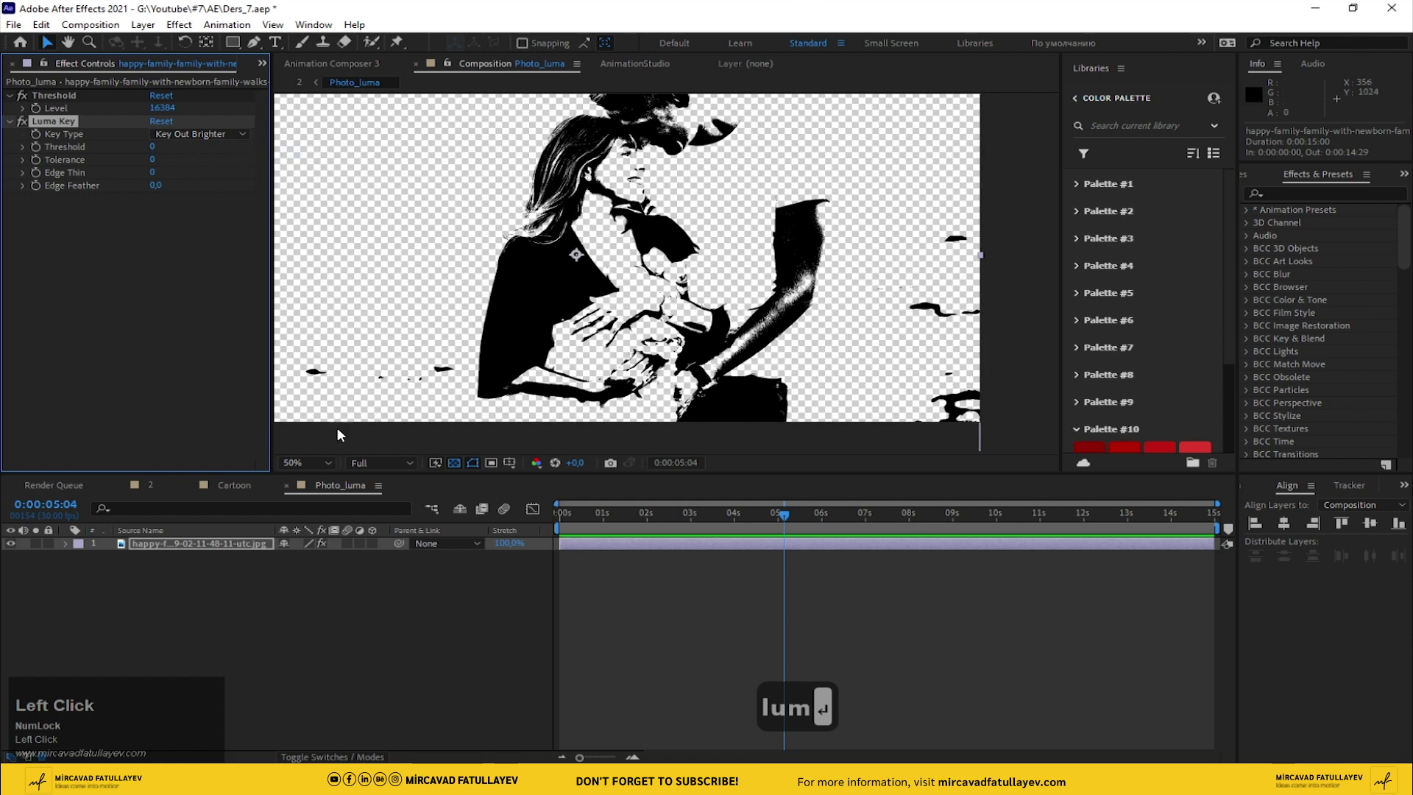
{"action": "scroll", "scroll_direction": "down", "scroll_amount": 3}
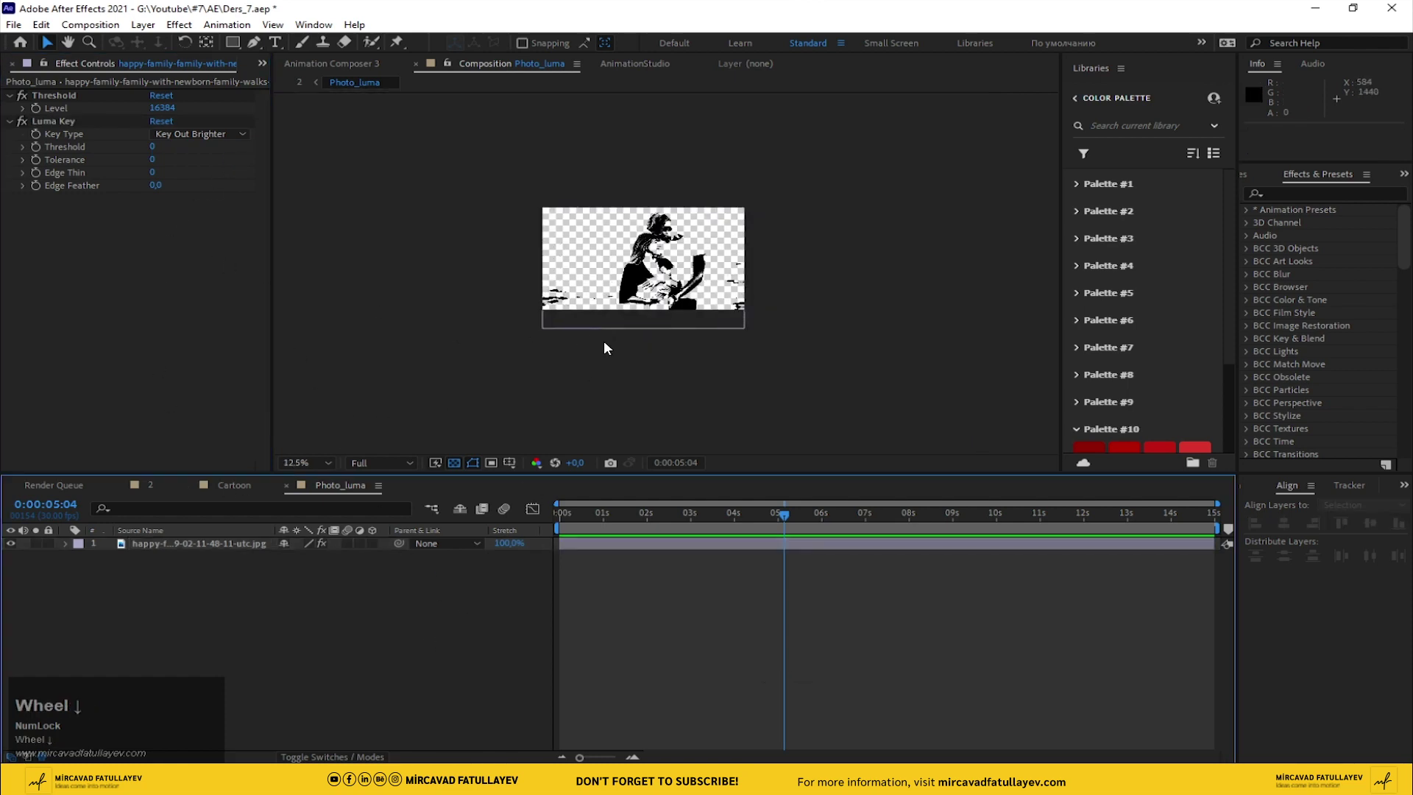
- Add pencil_texture.jpg fitted to comp, matte the photo Luma Inverted, and scale the texture to 120%
{"action": "scroll", "scroll_direction": "up", "scroll_amount": 3}
{"action": "left_click_drag", "start_coordinate": [265, 66], "coordinate": [261, 549]}
{"action": "right_click", "coordinate": [262, 549]}
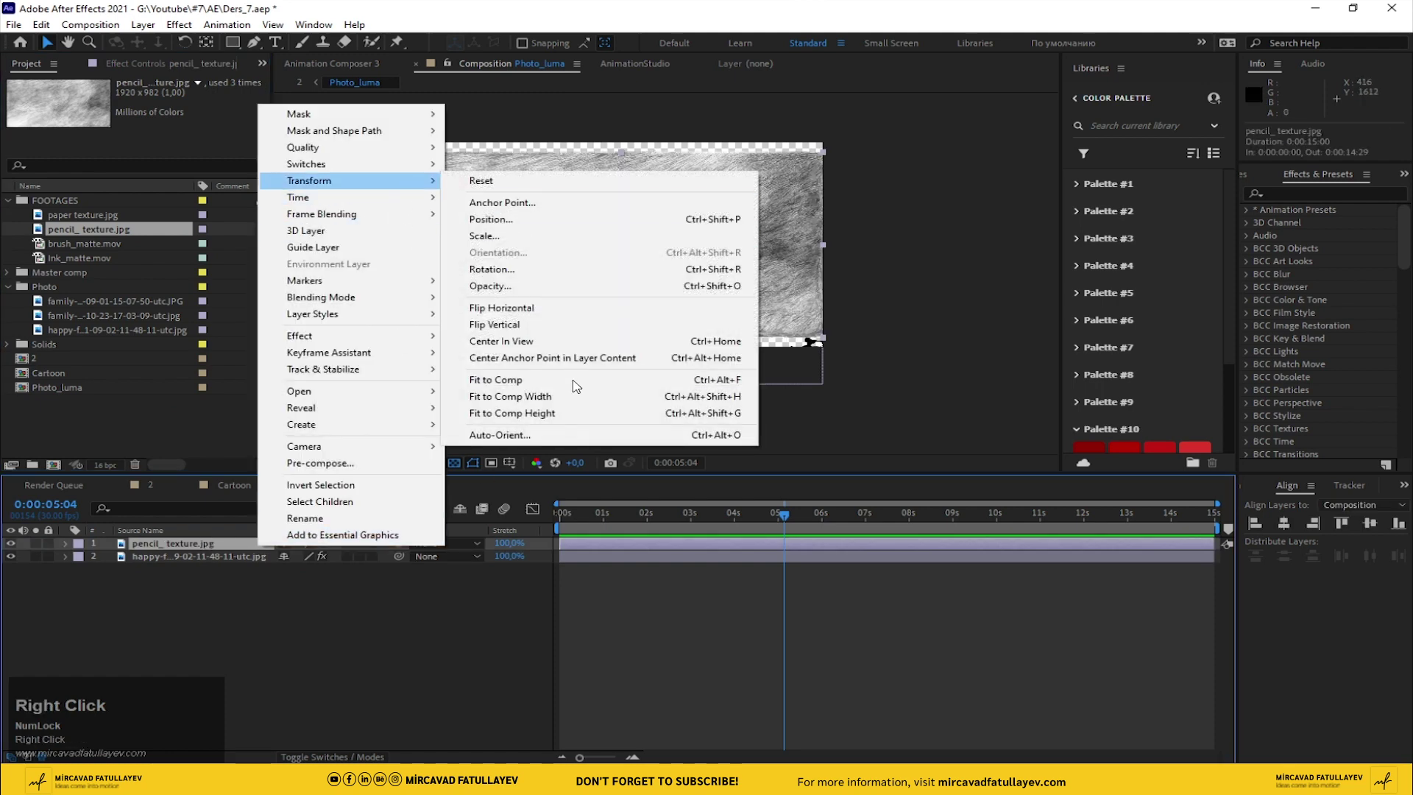
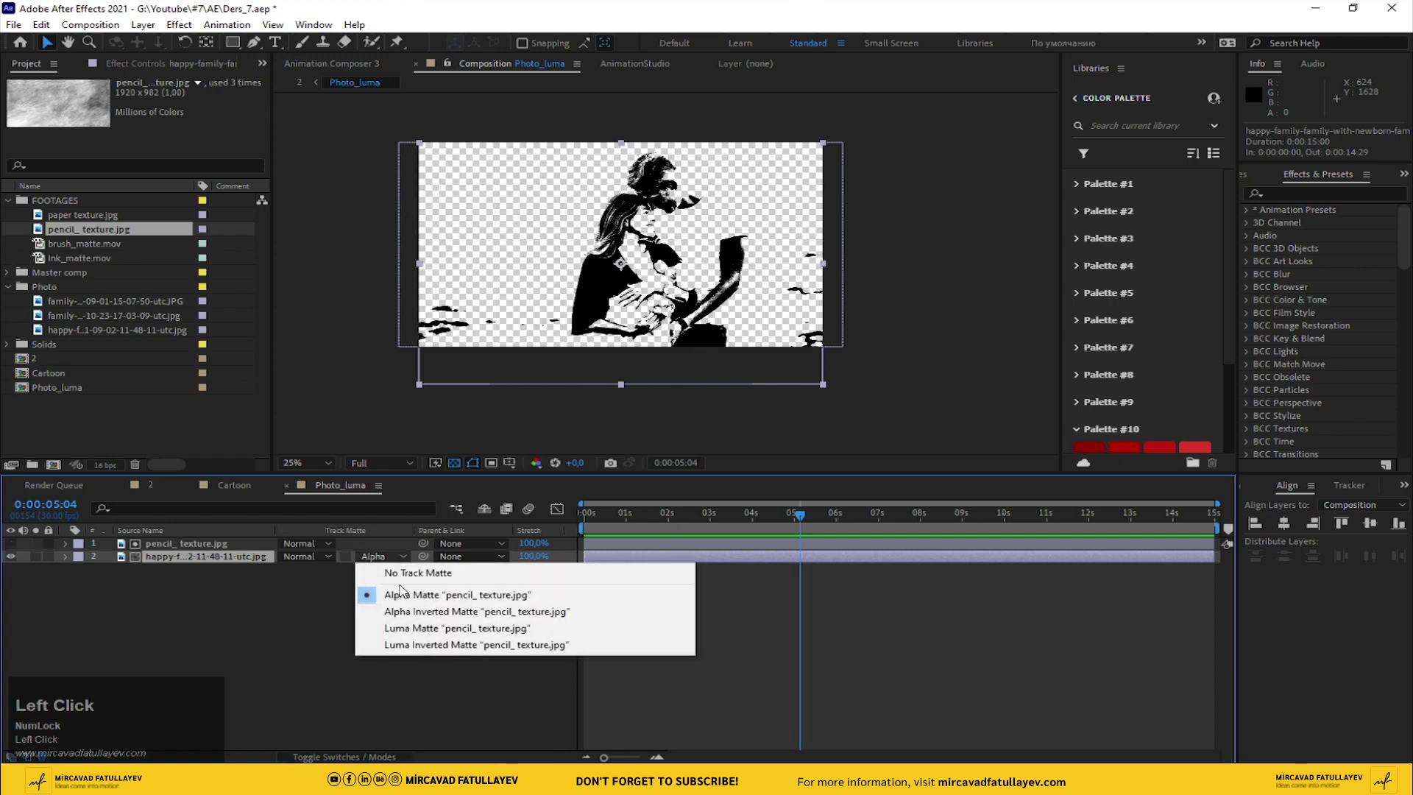
{"action": "scroll", "scroll_direction": "up", "scroll_amount": 3}
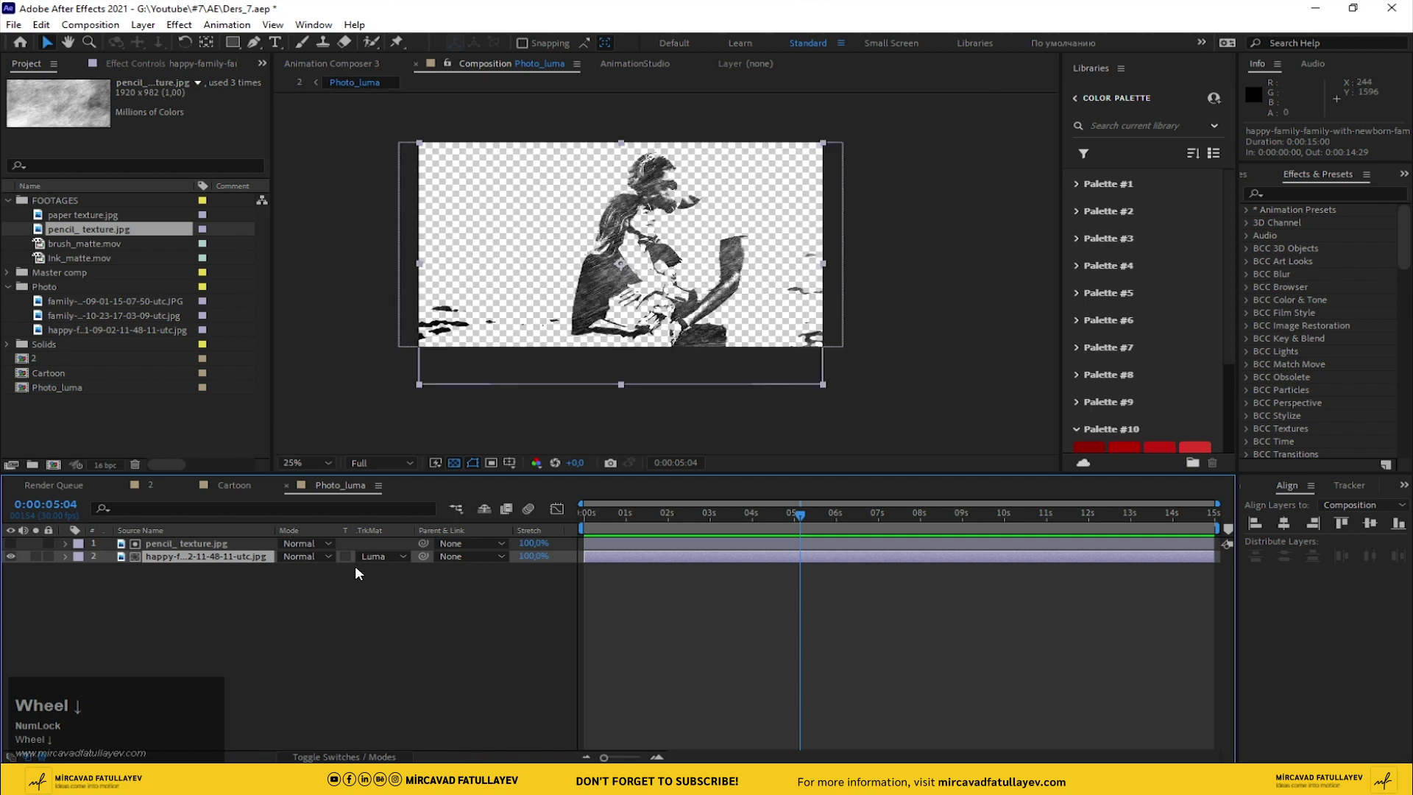
{"action": "left_click", "coordinate": [375, 565]}
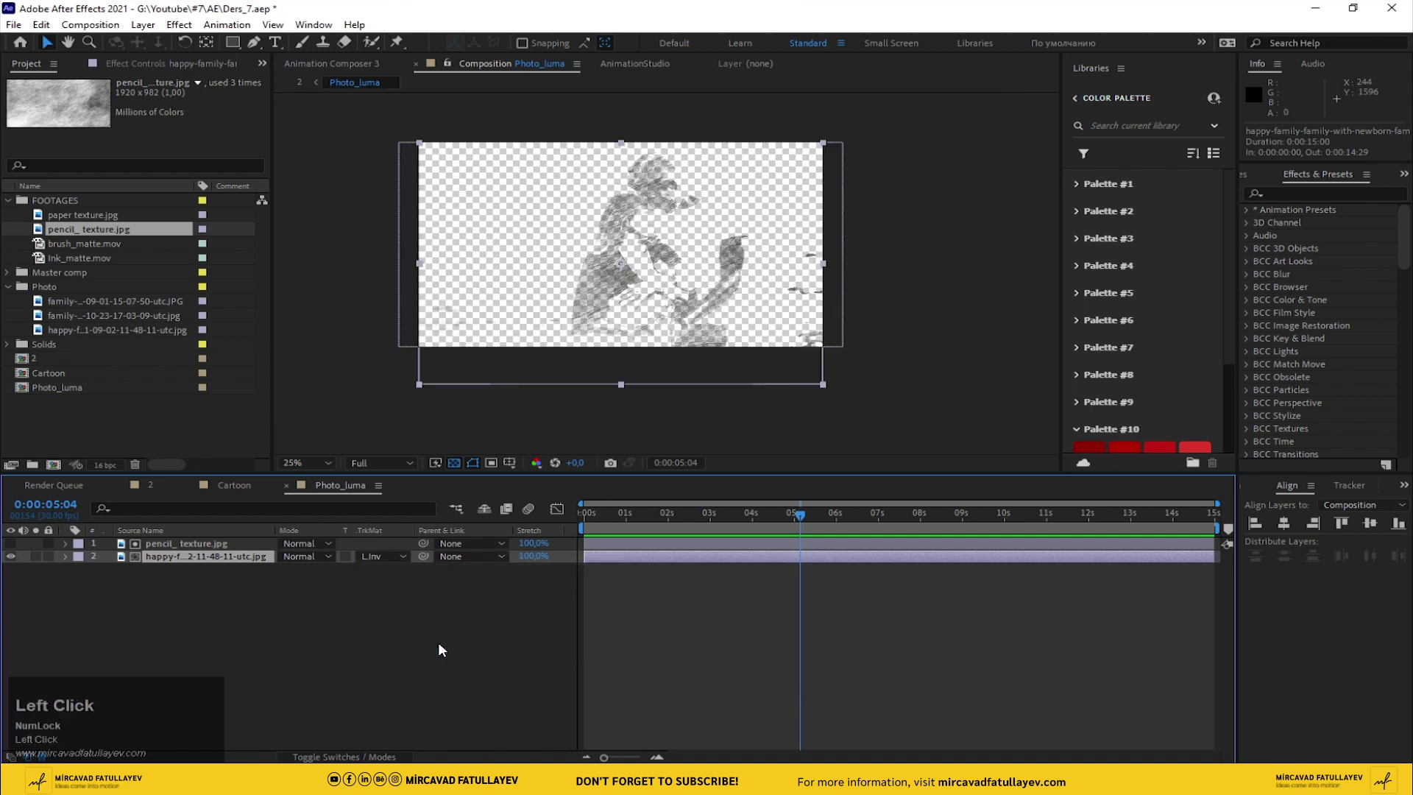
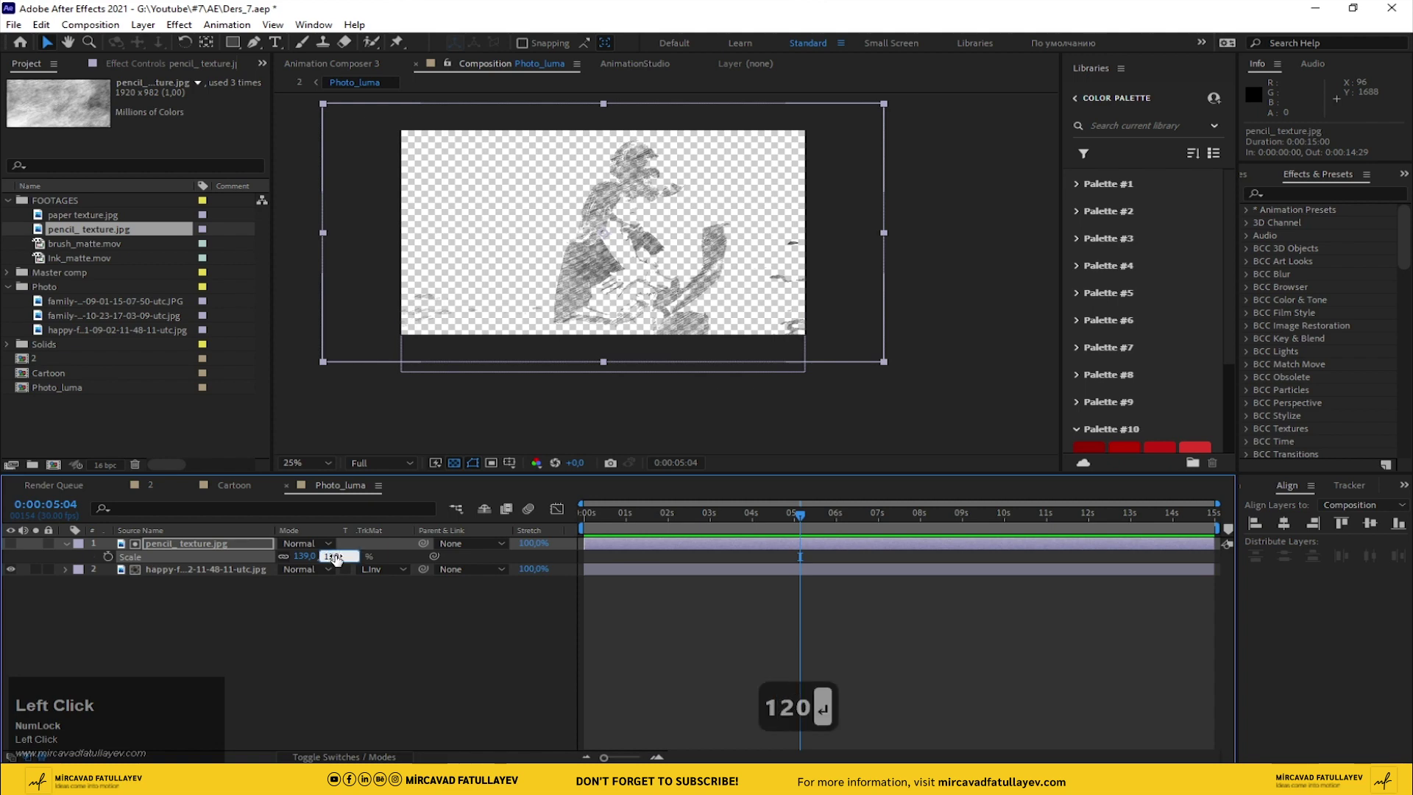
{"action": "type", "text": "120↵"}
- In comp 2, apply a Luma Key to the Stroke layer set to Key Out Brighter
{"action": "scroll", "scroll_direction": "up", "scroll_amount": 3}
{"action": "left_click_drag", "start_coordinate": [156, 489], "coordinate": [154, 543]}
{"action": "key", "text": "ctrl+space"}
{"action": "type", "text": "lum"}
{"action": "key", "text": "Return"}
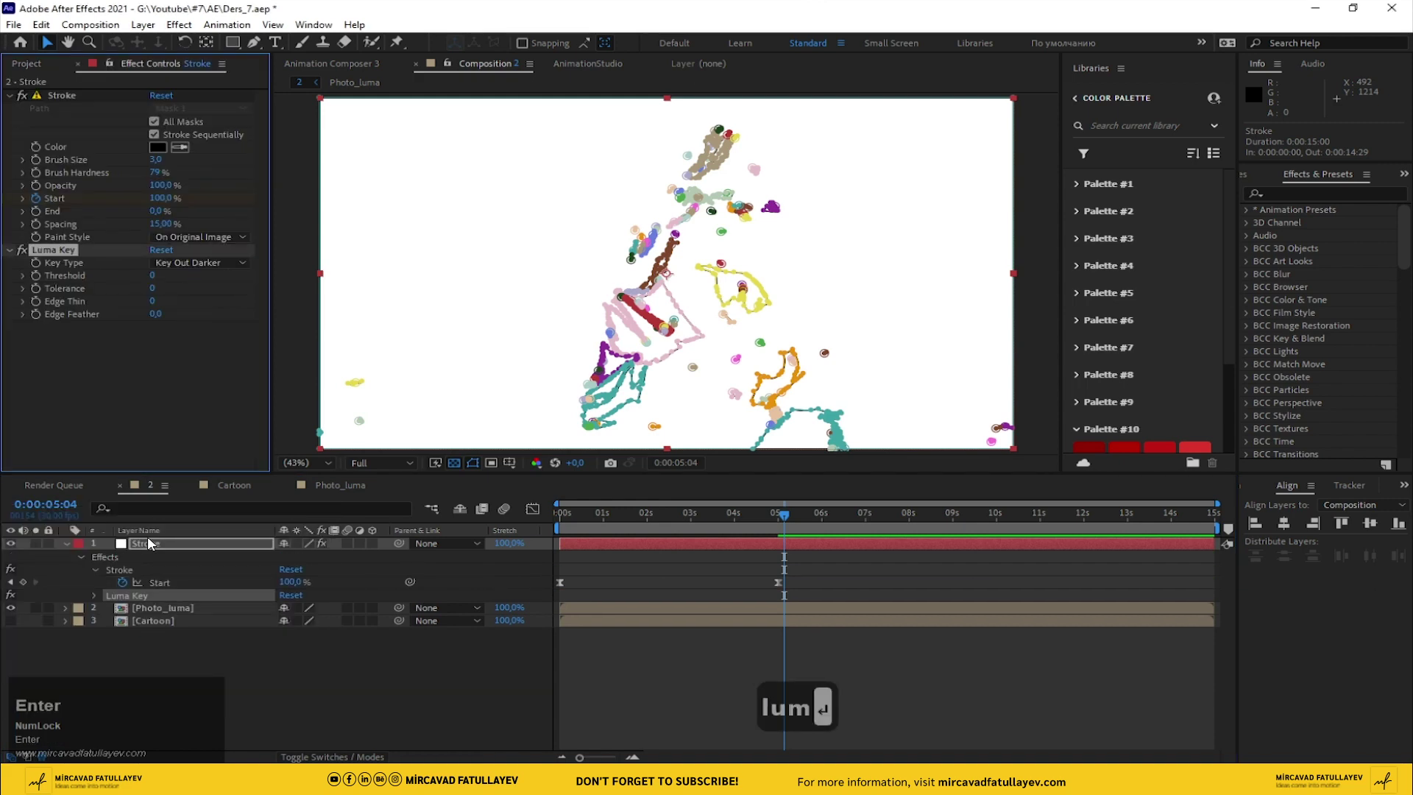
{"action": "left_click", "coordinate": [234, 265]}
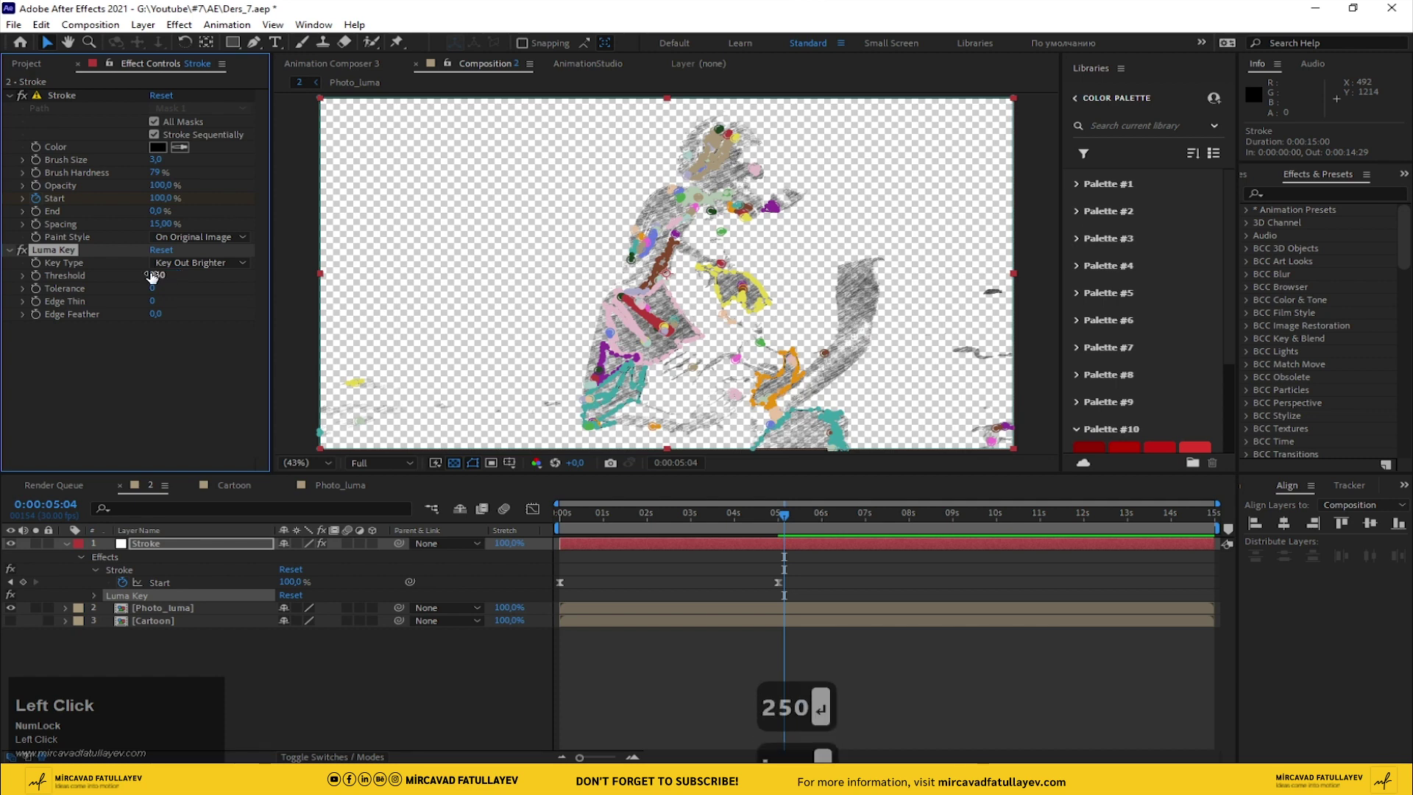
- Set Stroke's Luma Key threshold to 250 and add brush_matte.mov frozen on its last frame
{"action": "double_click", "coordinate": [454, 677]}
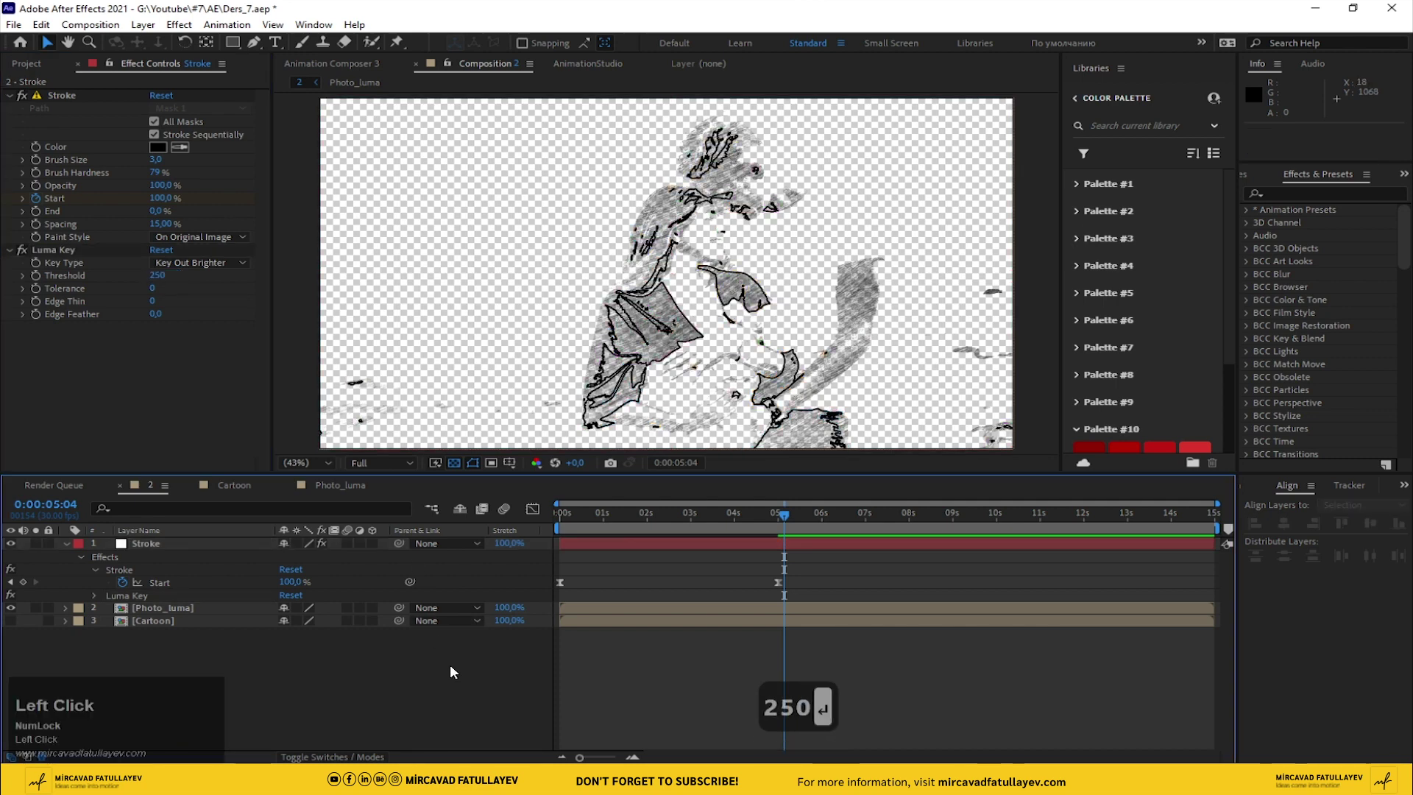
{"action": "left_click_drag", "start_coordinate": [207, 611], "coordinate": [633, 612]}
{"action": "right_click", "coordinate": [632, 613]}
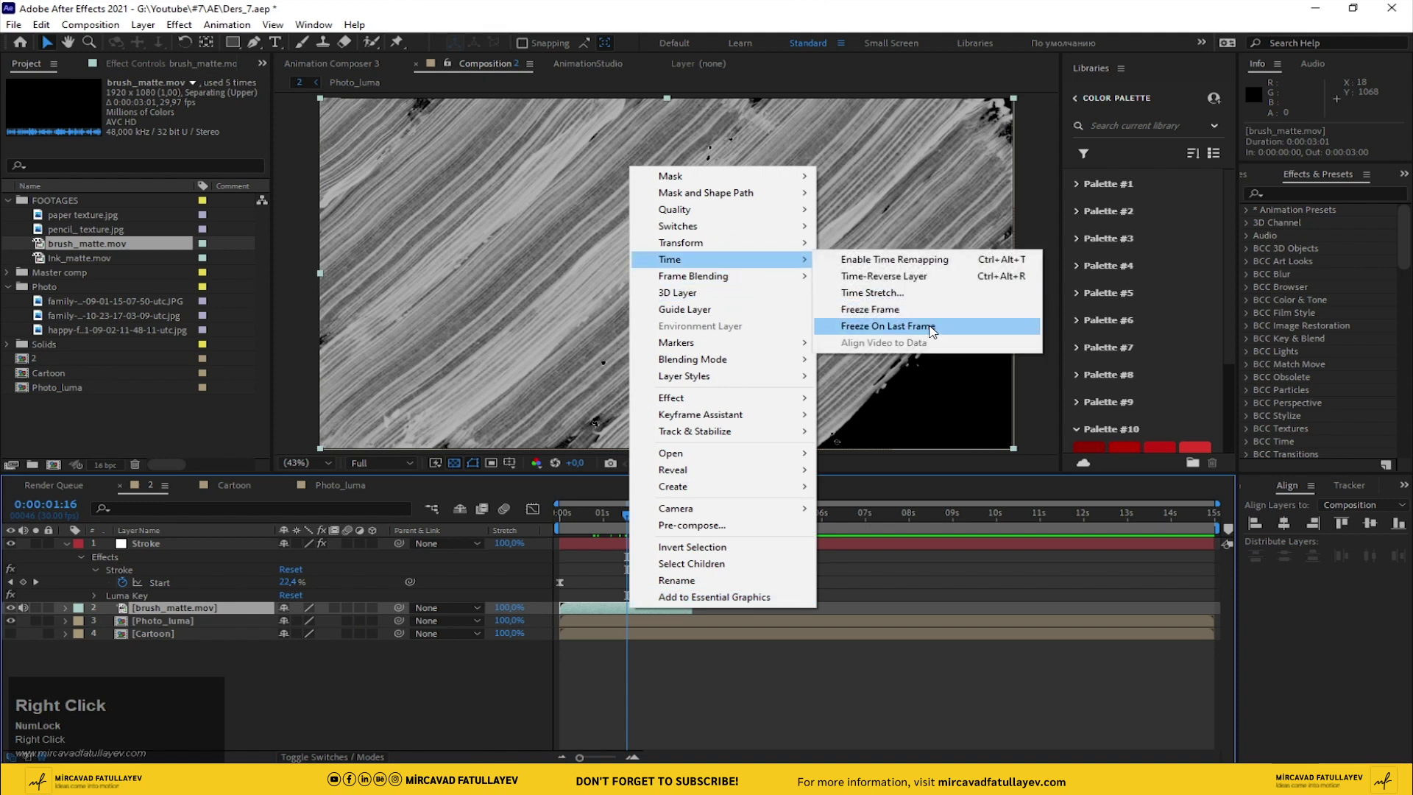
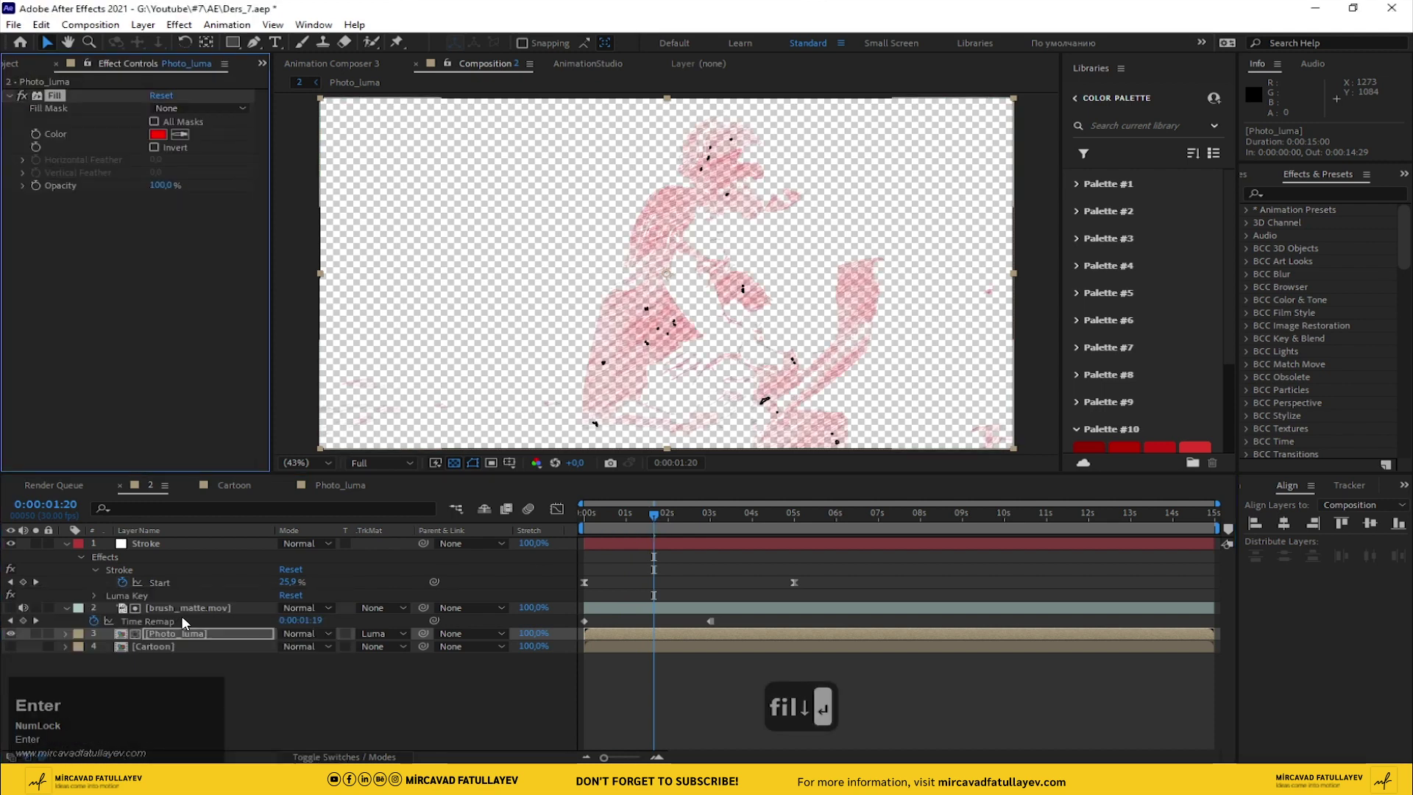
- Preview the grey reveal, then duplicate the brush_matte and Photo_luma pair
{"action": "left_click_drag", "start_coordinate": [162, 140], "coordinate": [385, 570]}
{"action": "key", "text": "space"}
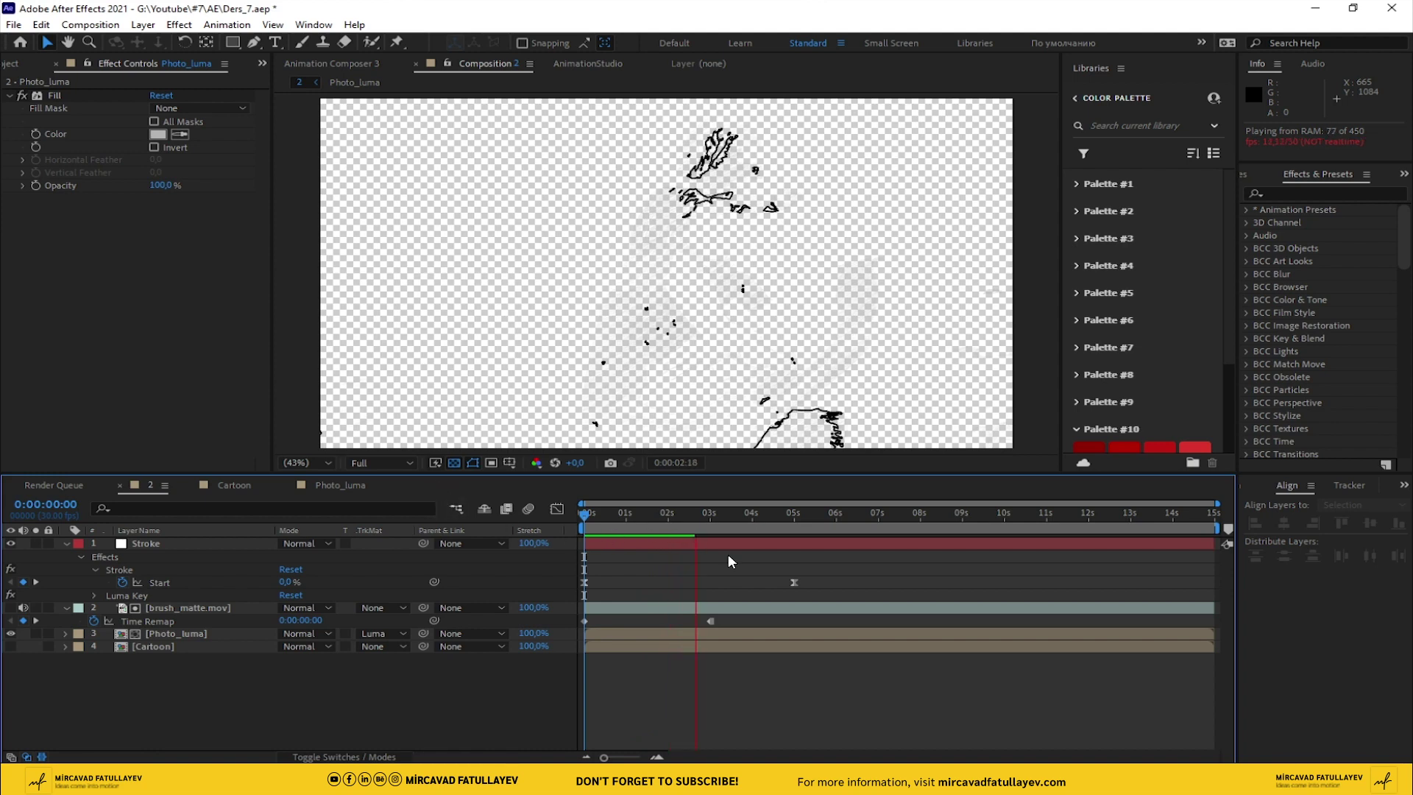
{"action": "left_click_drag", "start_coordinate": [686, 526], "coordinate": [180, 610]}
{"action": "left_click", "coordinate": [181, 610]}
{"action": "key", "text": "ctrl+d"}
- Slide the copied pair to start about one second in
{"action": "left_click", "coordinate": [628, 521]}
{"action": "key", "text": "Page_Up"}
{"action": "left_click_drag", "start_coordinate": [616, 610], "coordinate": [691, 611]}
{"action": "right_click", "coordinate": [693, 613]}
{"action": "left_click", "coordinate": [989, 372]}
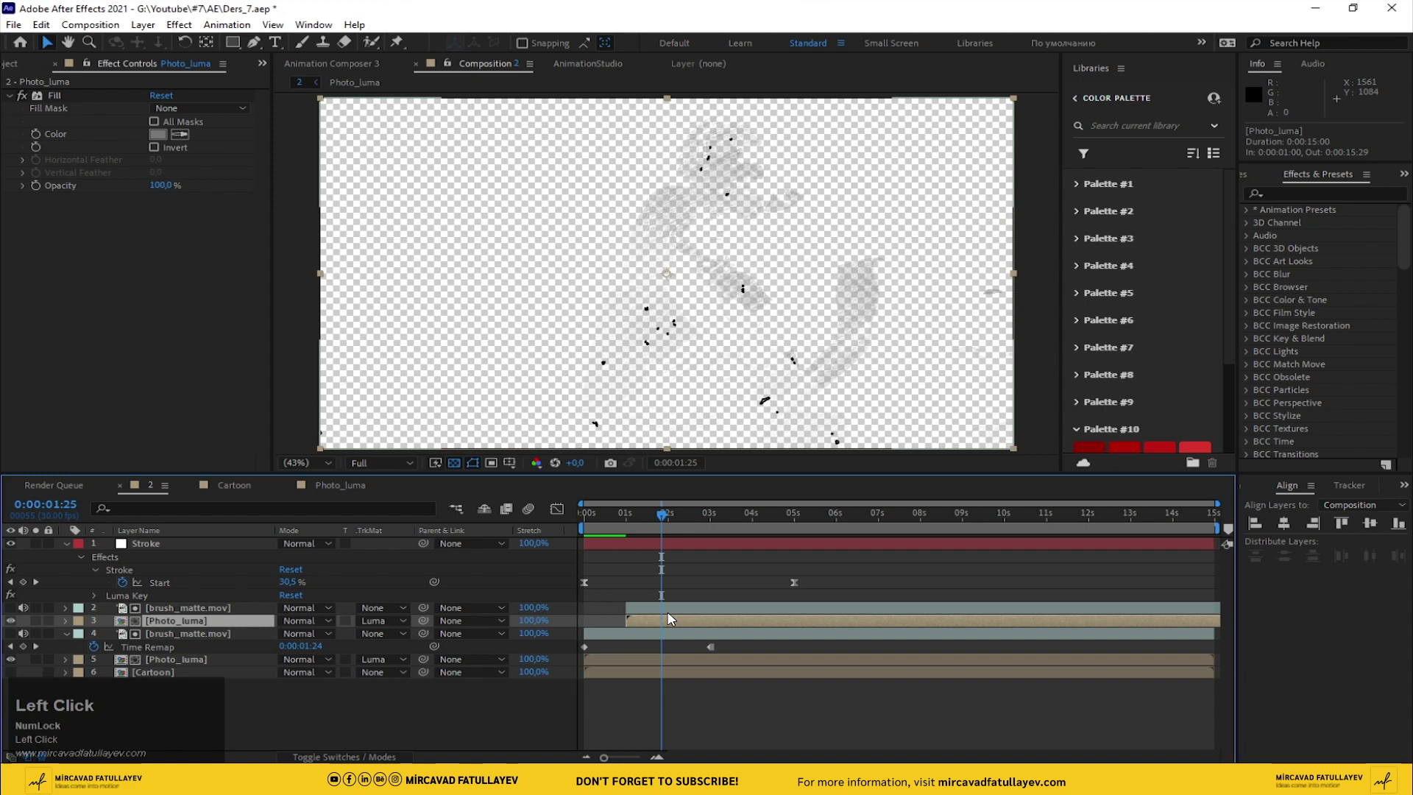
- Move the duplicated brush_matte and Photo_luma pair to start at two seconds
{"action": "key", "text": "ctrl+d"}
{"action": "left_click_drag", "start_coordinate": [669, 519], "coordinate": [672, 518]}
{"action": "key", "text": "Page_Down"}
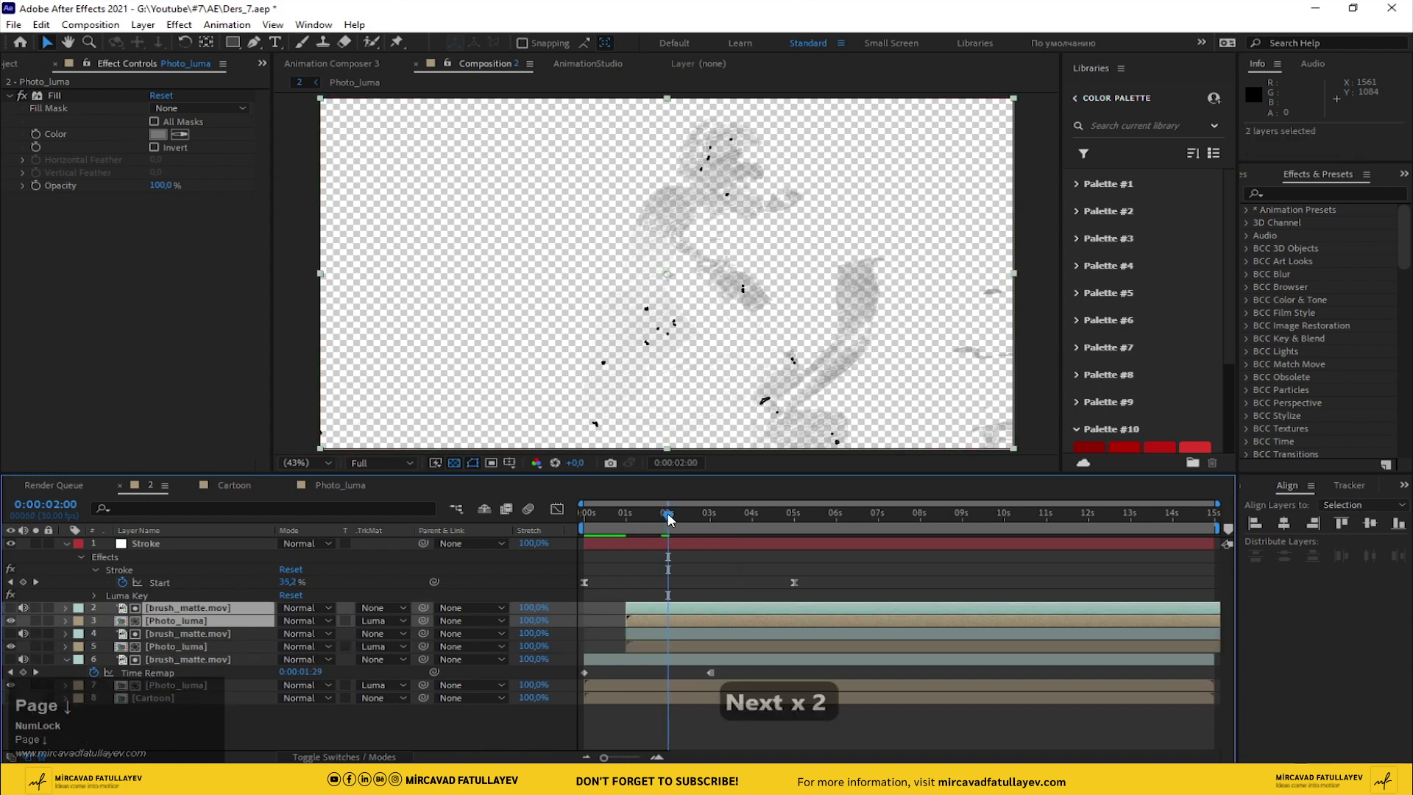
{"action": "left_click_drag", "start_coordinate": [652, 609], "coordinate": [713, 522]}
{"action": "key", "text": "Page_Down"}
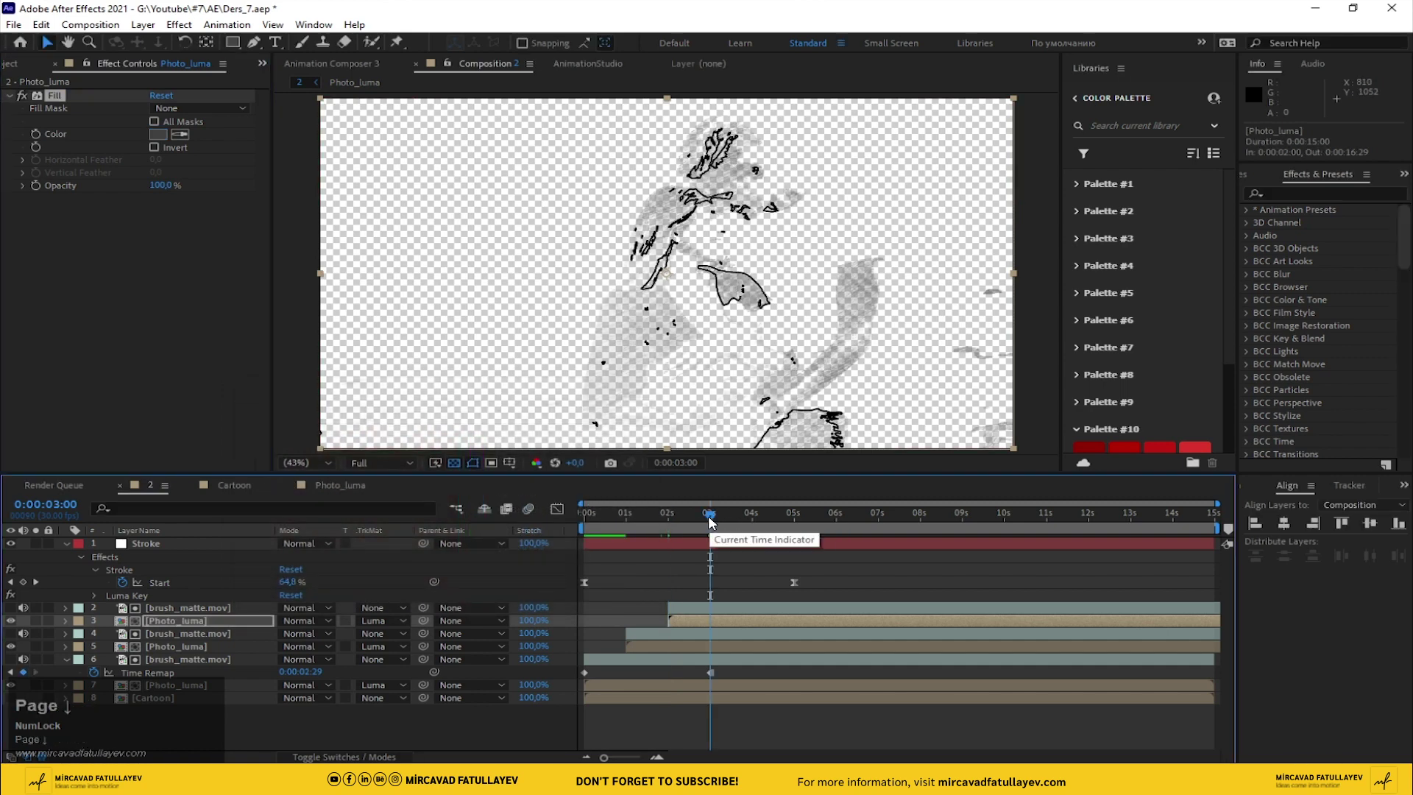
{"action": "key", "text": "Page_Down"}
{"action": "left_click", "coordinate": [698, 607]}
{"action": "key", "text": "ctrl+d"}
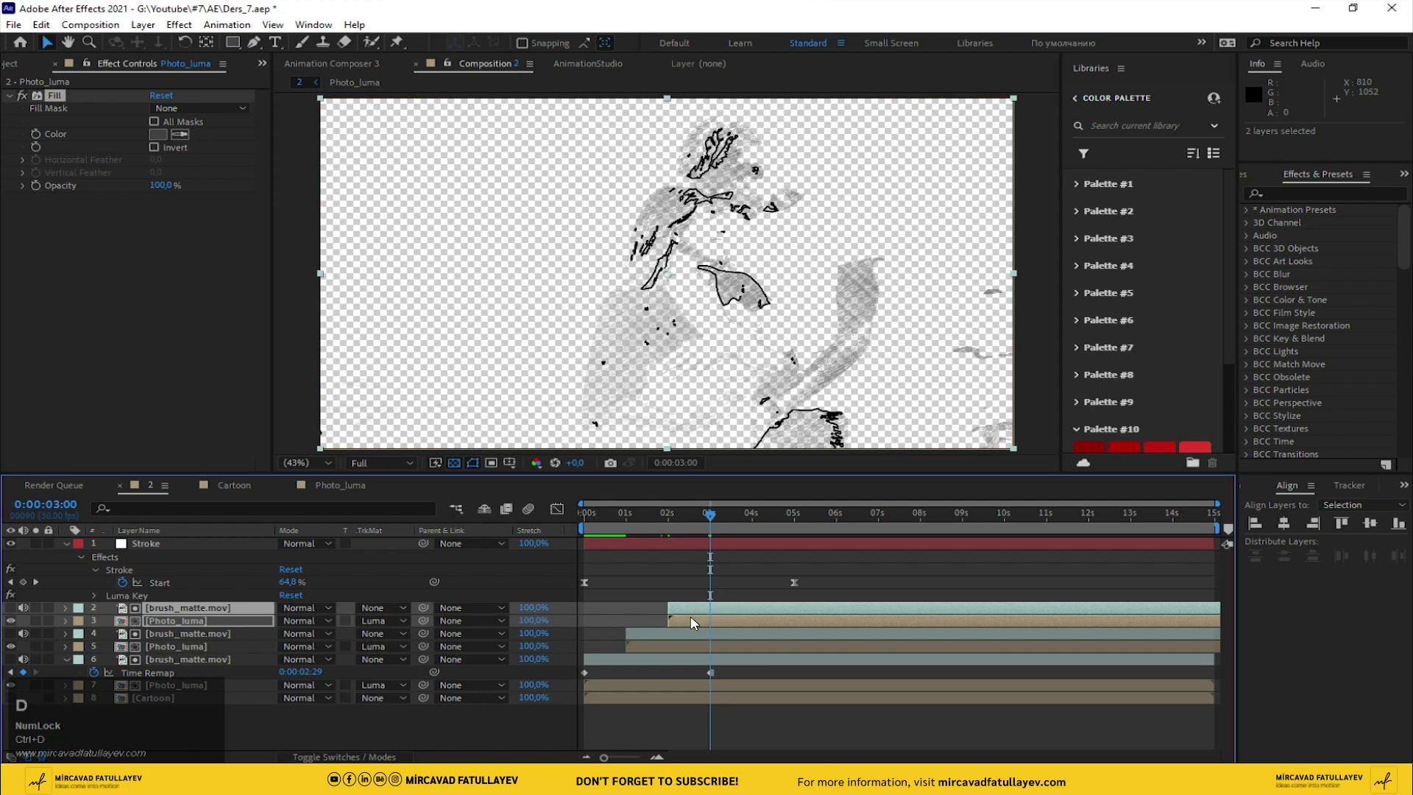
- Reveal the copied brush_matte's Scale to mirror it horizontally at -100, 100
{"action": "left_click", "coordinate": [202, 645]}
{"action": "key", "text": "s"}
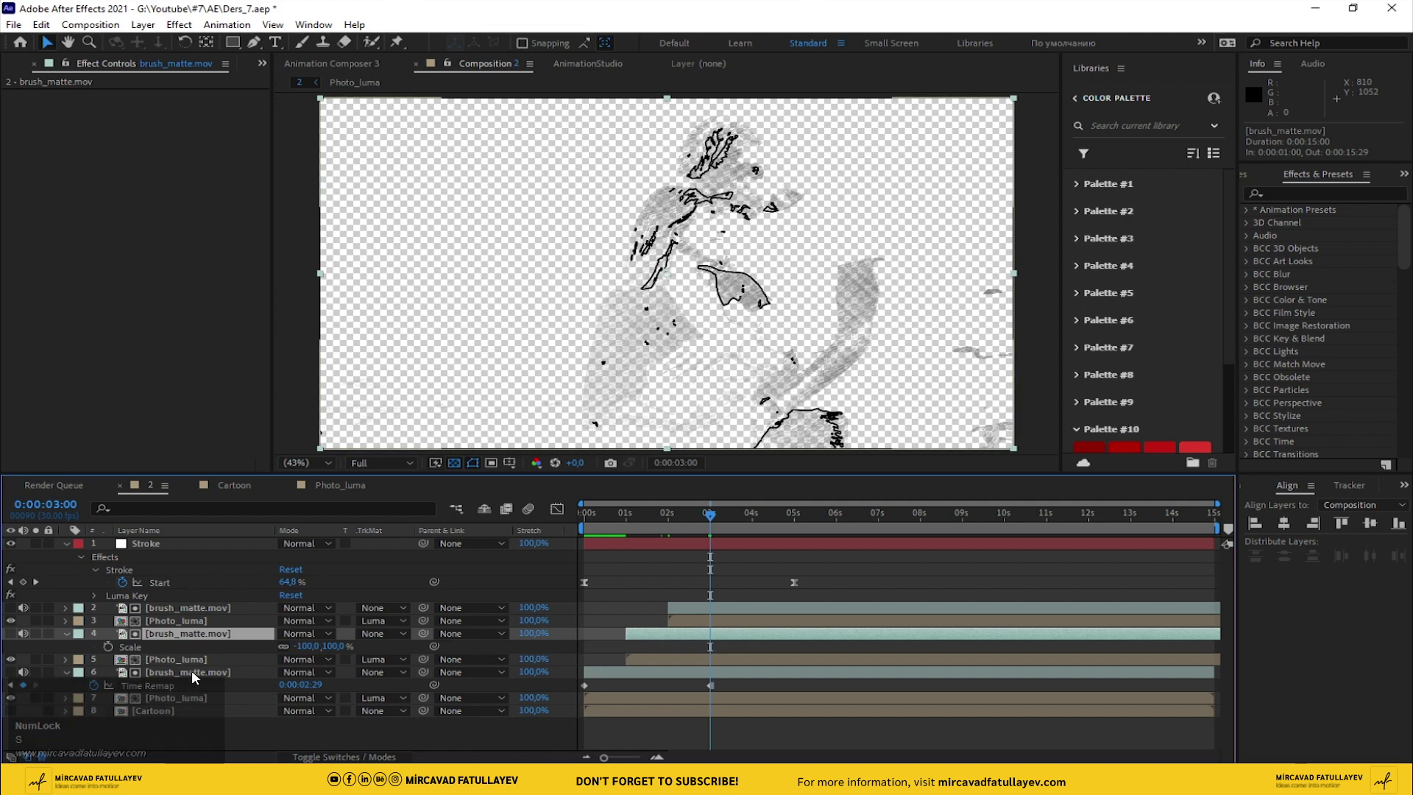
{"action": "key", "text": "s"}
{"action": "left_click", "coordinate": [170, 612]}
{"action": "key", "text": "s"}
{"action": "right_click", "coordinate": [203, 612]}
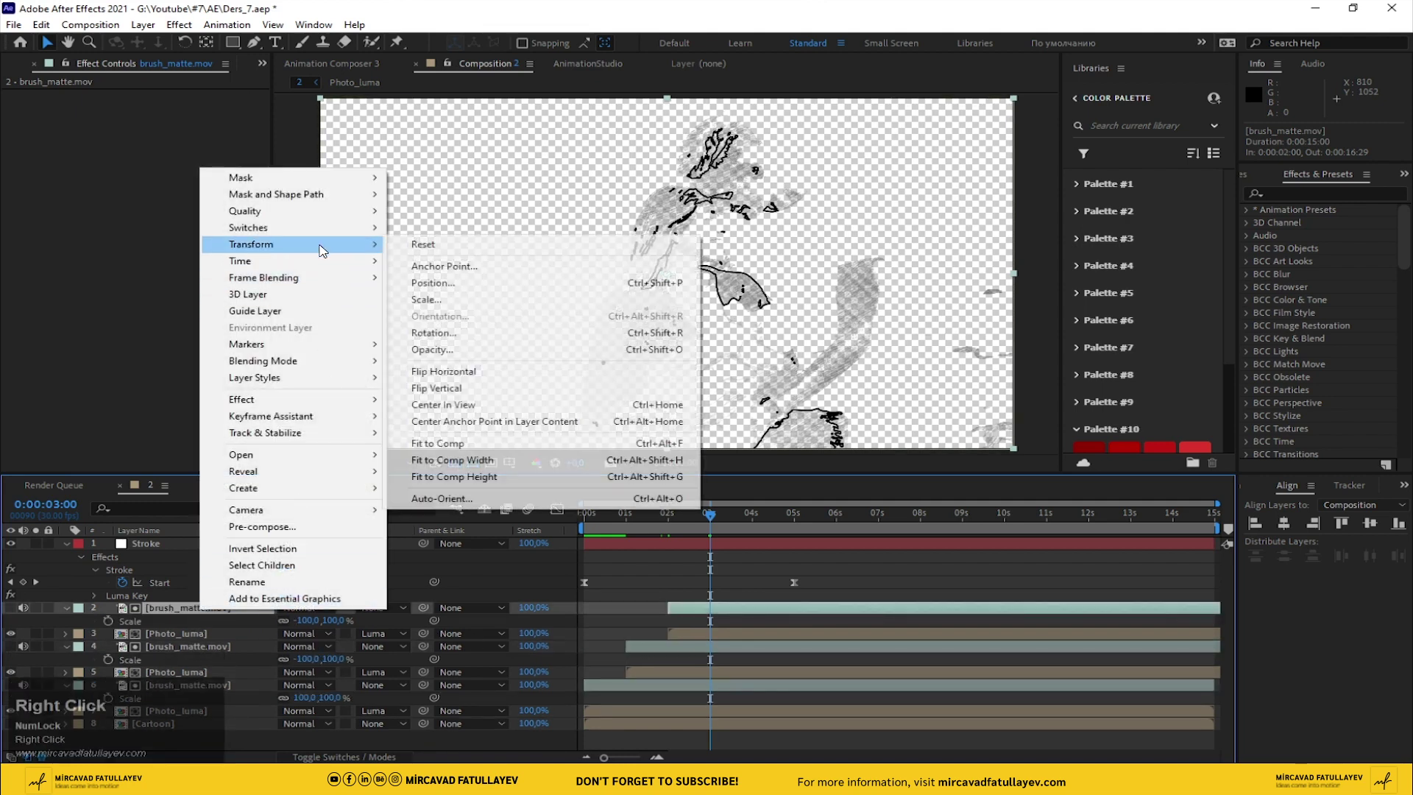
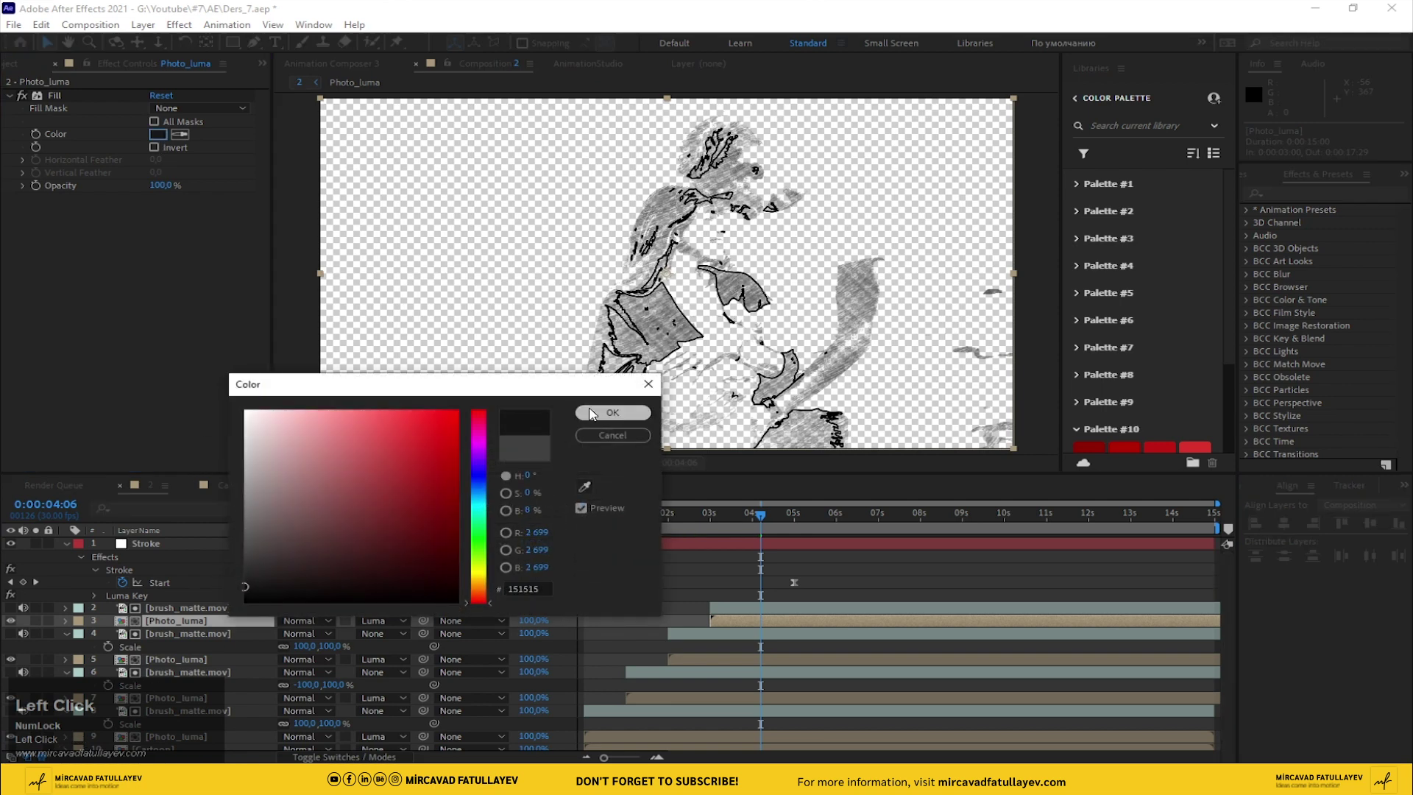
- Shift the brush_matte and Photo_luma pair to begin at 0:00:04:00
{"action": "left_click_drag", "start_coordinate": [761, 521], "coordinate": [760, 605]}
{"action": "key", "text": "ctrl+d"}
{"action": "left_click", "coordinate": [208, 622]}
{"action": "left_click", "coordinate": [649, 598]}
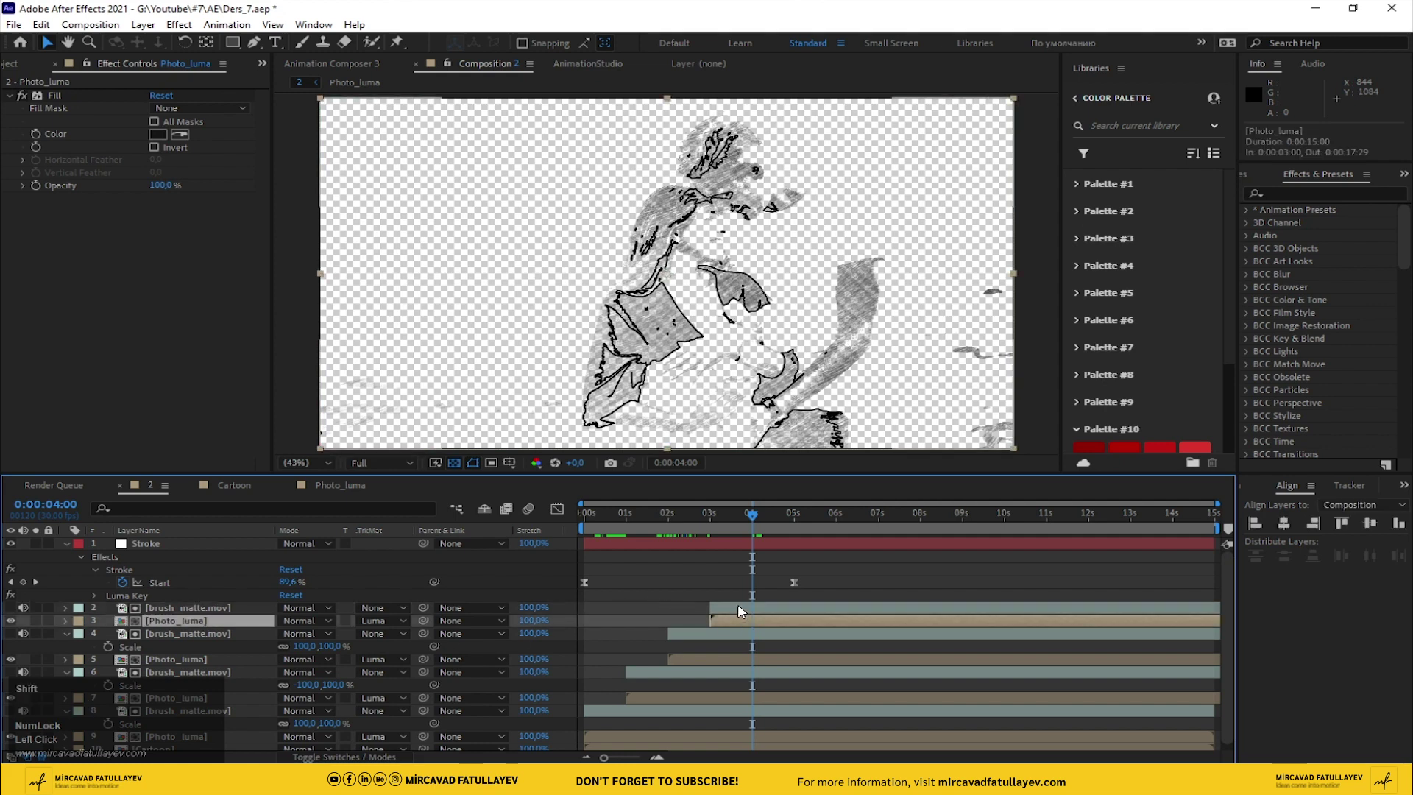
{"action": "key", "text": "ctrl+d"}
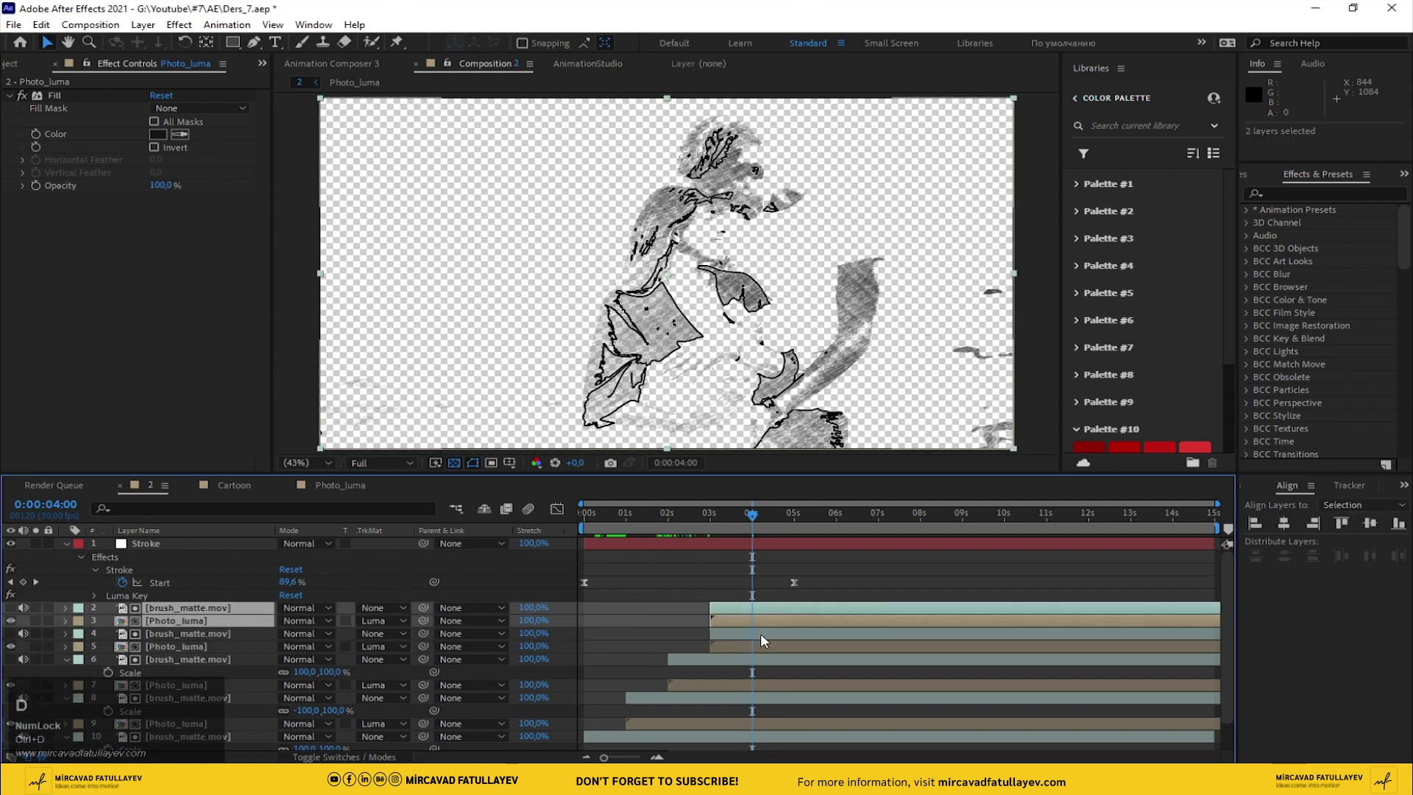
{"action": "left_click_drag", "start_coordinate": [726, 612], "coordinate": [606, 417]}
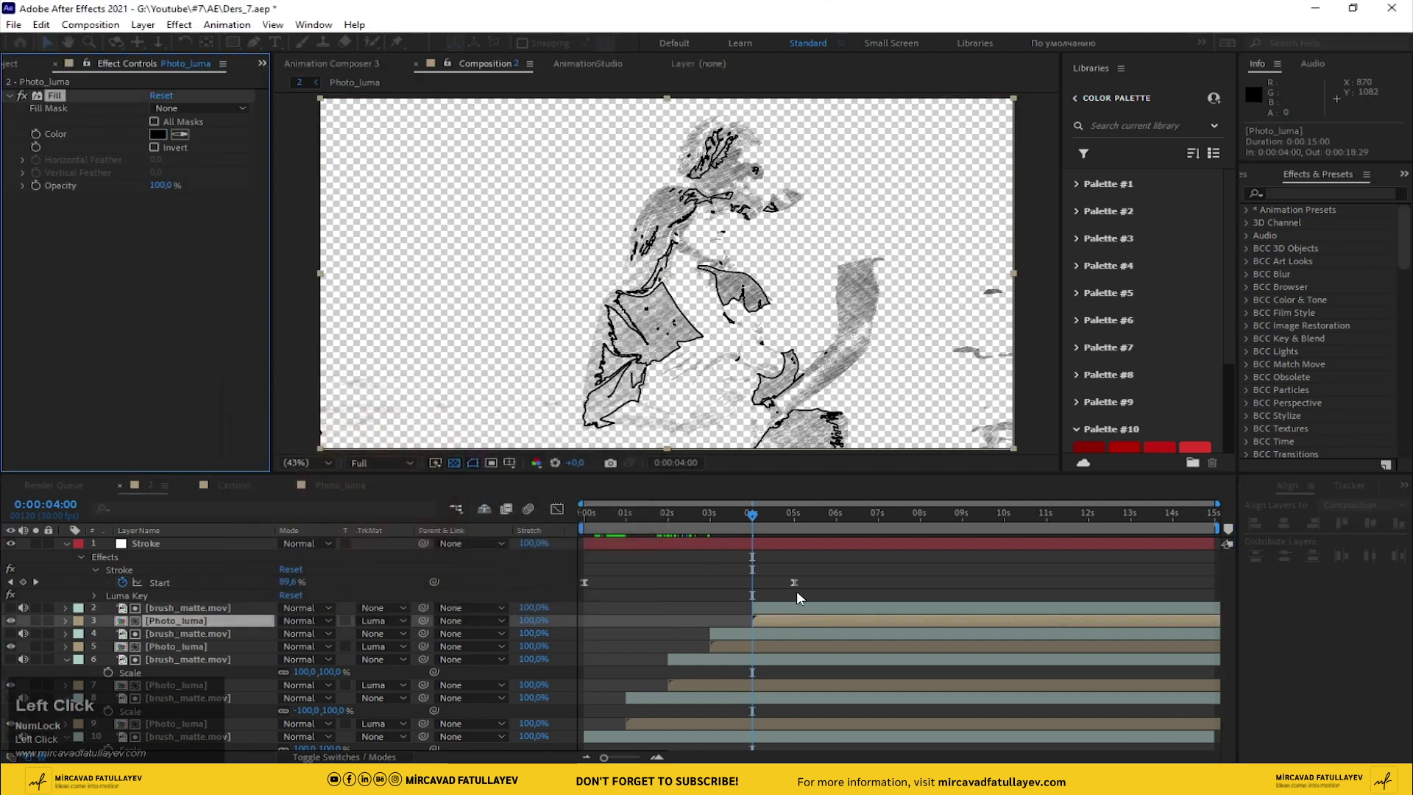
- Reveal the brush_matte layer's Scale value
{"action": "key", "text": "s"}
{"action": "left_click", "coordinate": [189, 645]}
{"action": "key", "text": "s"}
{"action": "left_click", "coordinate": [206, 614]}
- Flip brush_matte.mov horizontally via Transform, then RAM-preview from frame 0
{"action": "right_click", "coordinate": [208, 611]}
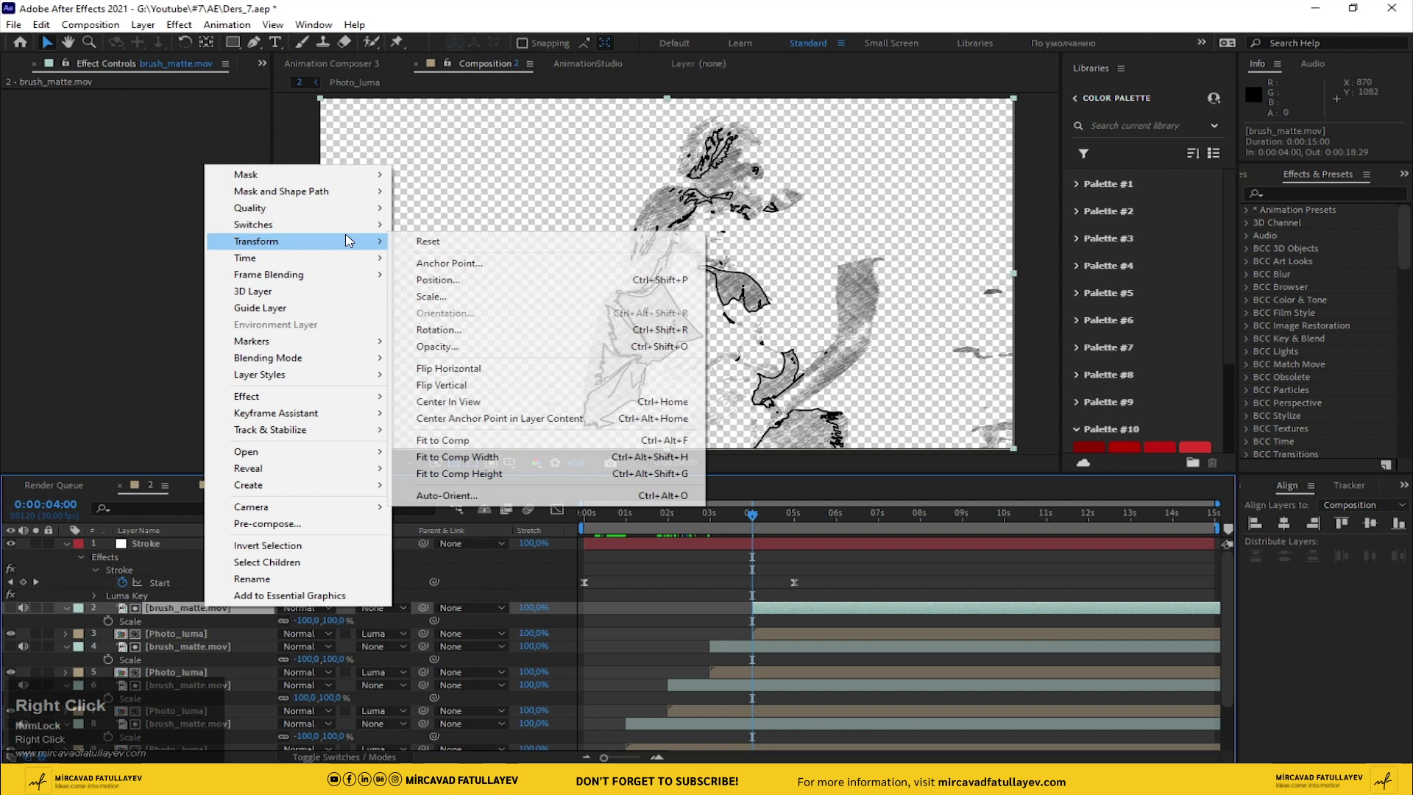
{"action": "left_click_drag", "start_coordinate": [540, 368], "coordinate": [632, 586]}
{"action": "key", "text": "space"}
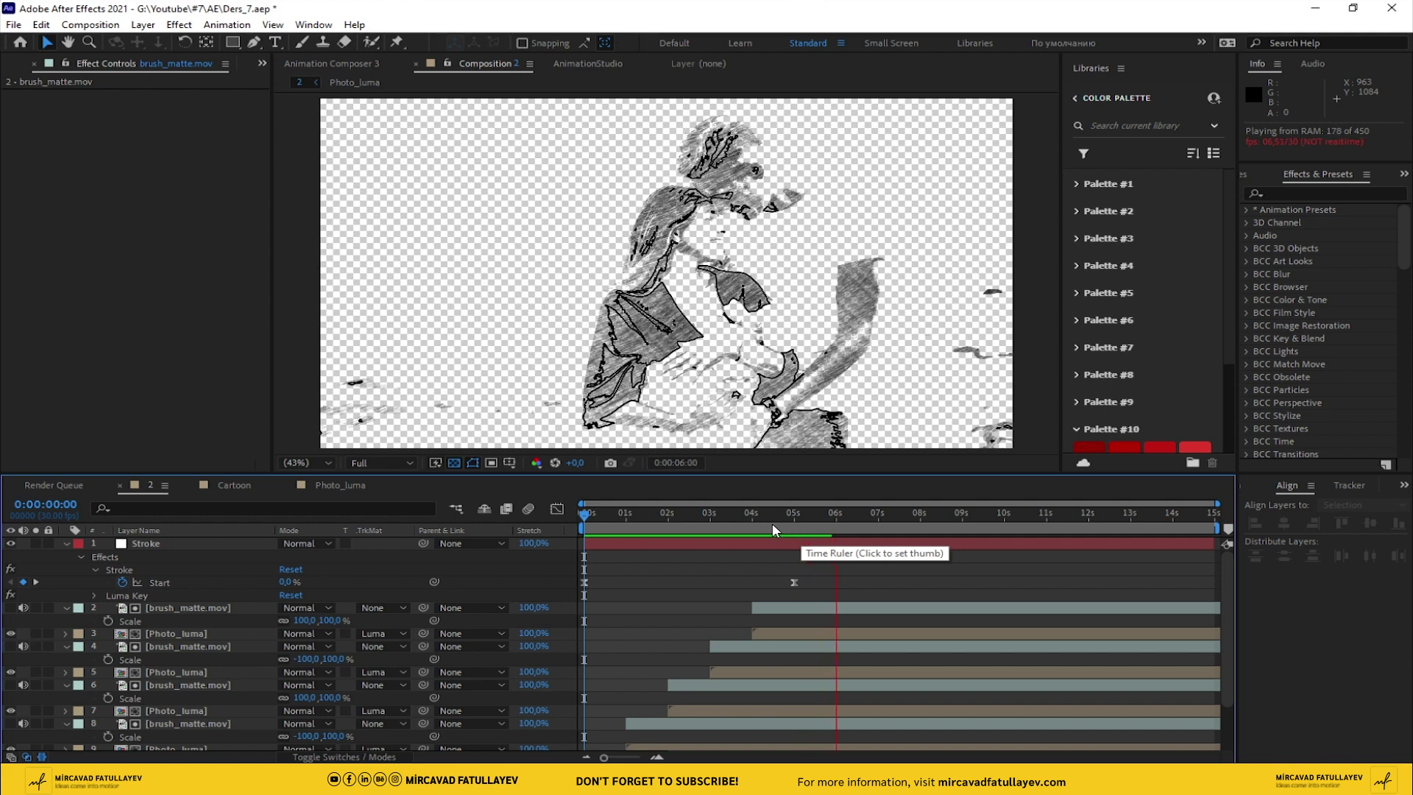
- Scrub to 0:00:05:00 to check the stroke reveal, then save with Ctrl+S
{"action": "left_click", "coordinate": [747, 527]}
{"action": "left_click", "coordinate": [713, 534]}
{"action": "key", "text": "space"}
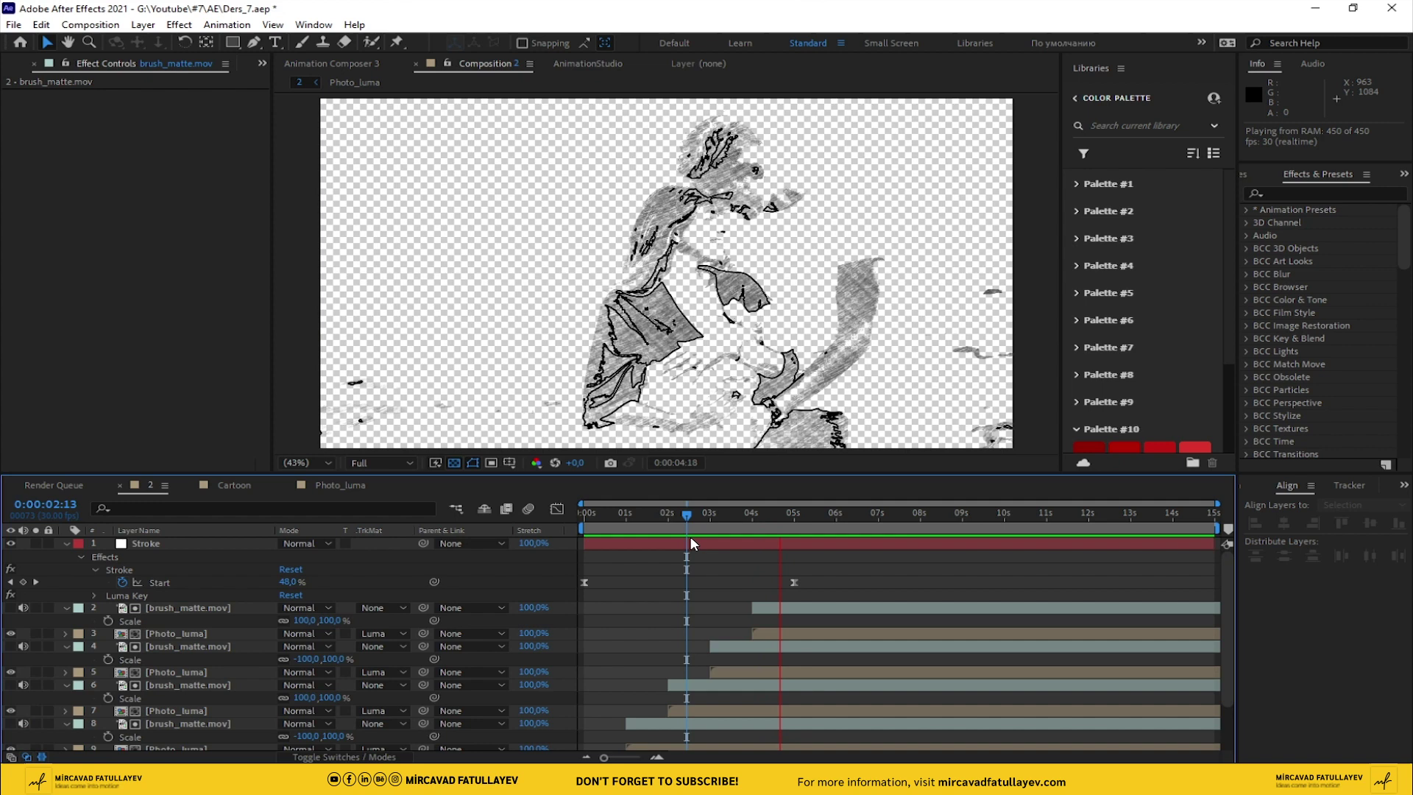
{"action": "key", "text": "space"}
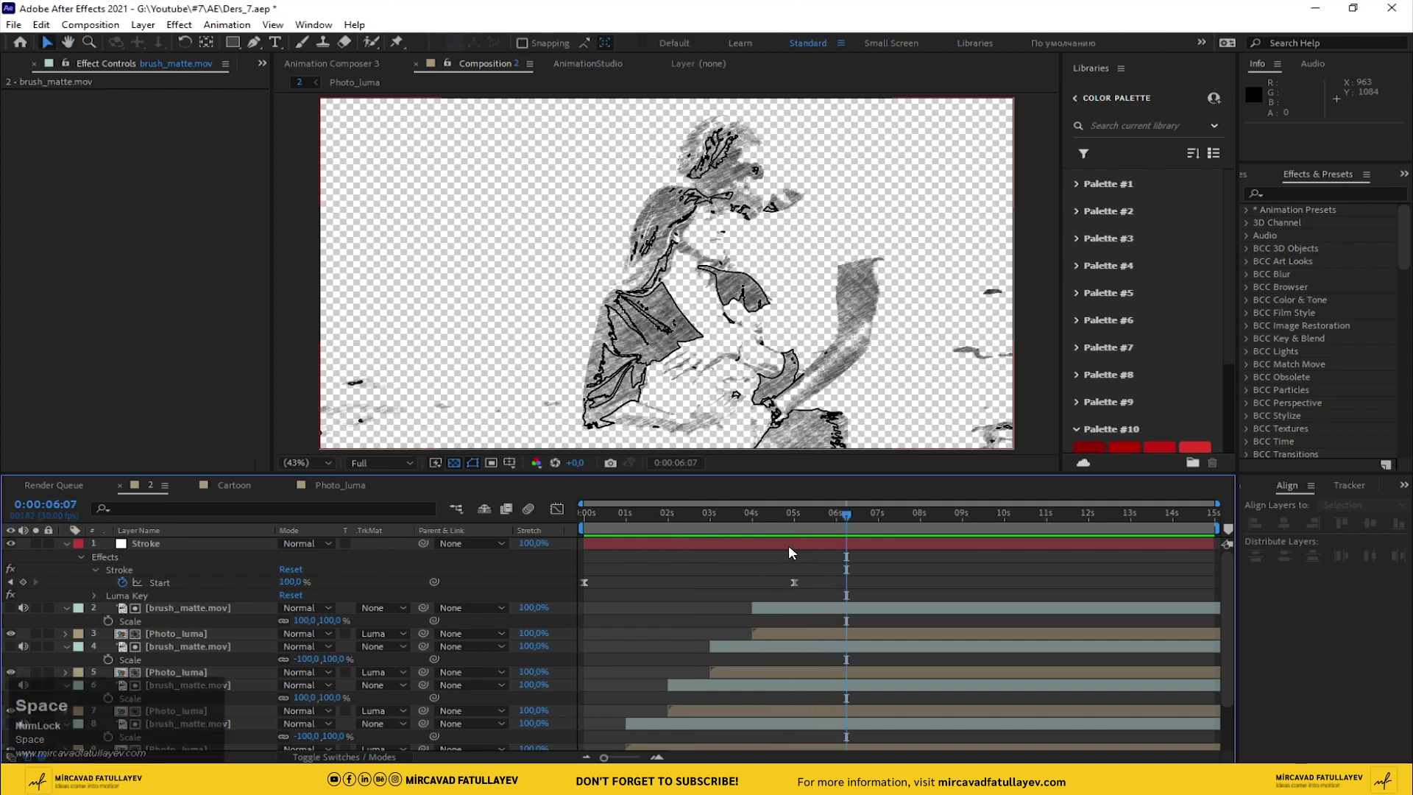
{"action": "left_click_drag", "start_coordinate": [818, 526], "coordinate": [771, 564]}
{"action": "key", "text": "ctrl+s"}
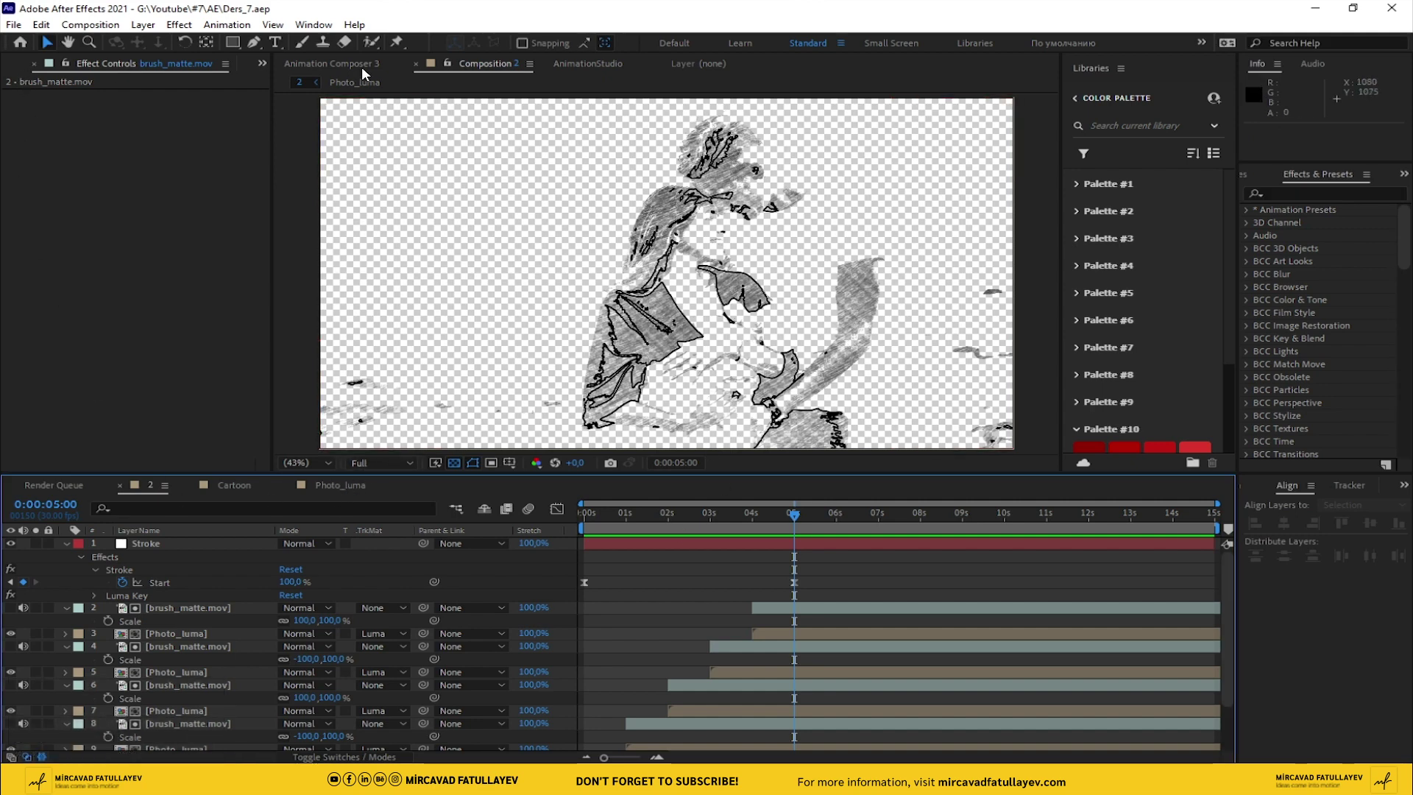
- Duplicate the Photo_luma comp in the Project panel and rename the copy Photo
{"action": "left_click", "coordinate": [271, 66]}
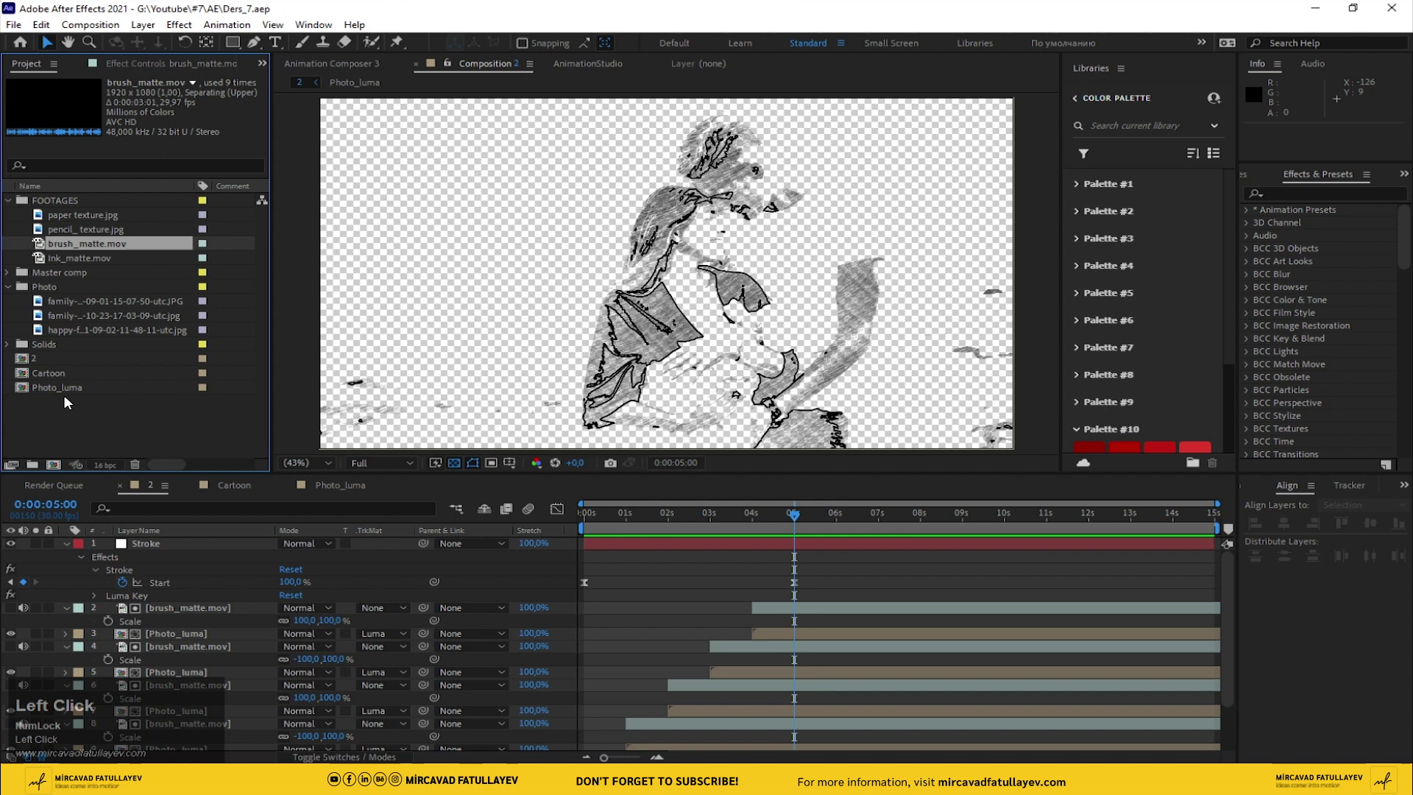
{"action": "key", "text": "ctrl+d"}
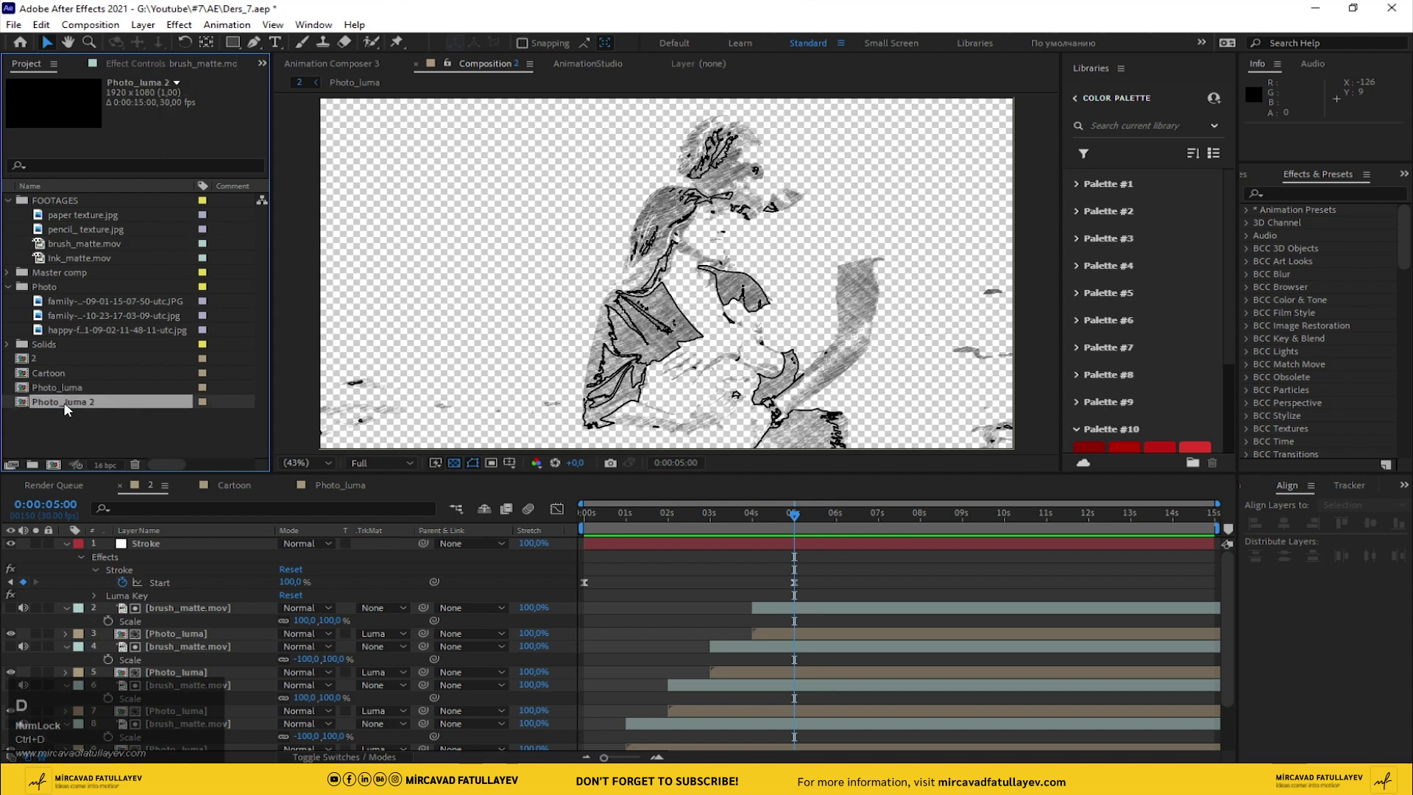
{"action": "key", "text": "Return"}
{"action": "key", "text": "Right"}
{"action": "key", "text": "Return"}
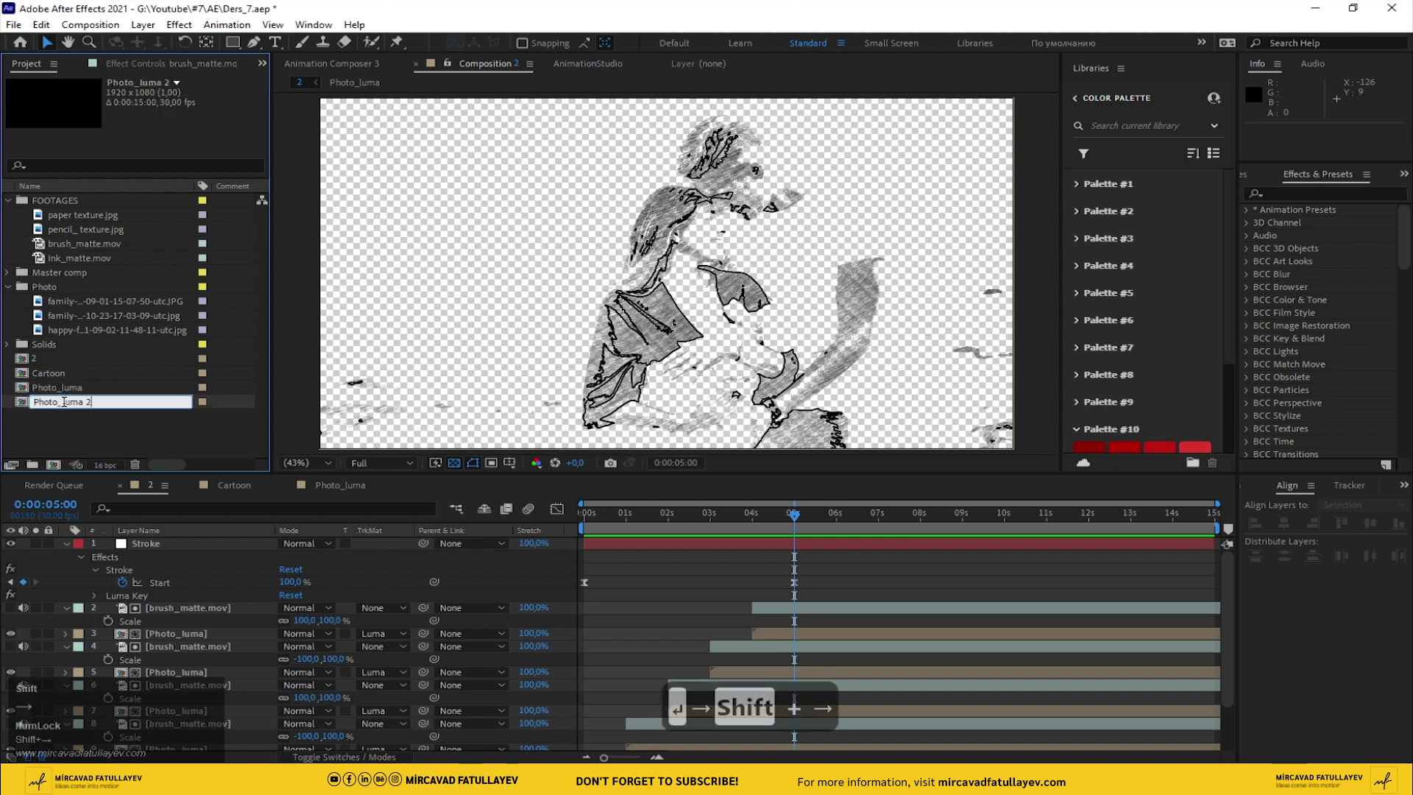
{"action": "key", "text": "shift+Left"}
{"action": "key", "text": "BackSpace"}
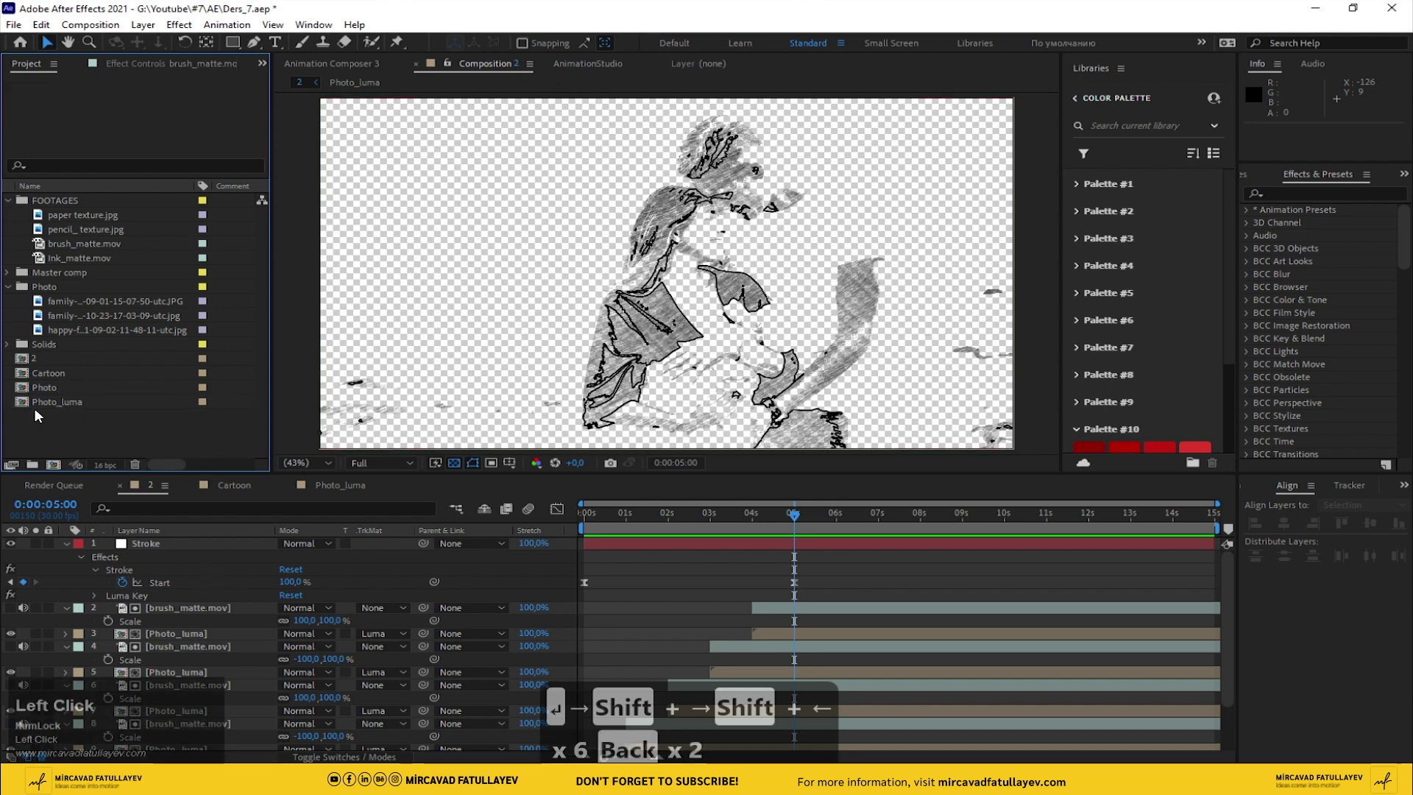
- Open the Photo comp and delete its photo layer's effects to restore the colour image
{"action": "left_click_drag", "start_coordinate": [44, 407], "coordinate": [833, 606]}
{"action": "left_click_drag", "start_coordinate": [833, 607], "coordinate": [171, 609]}
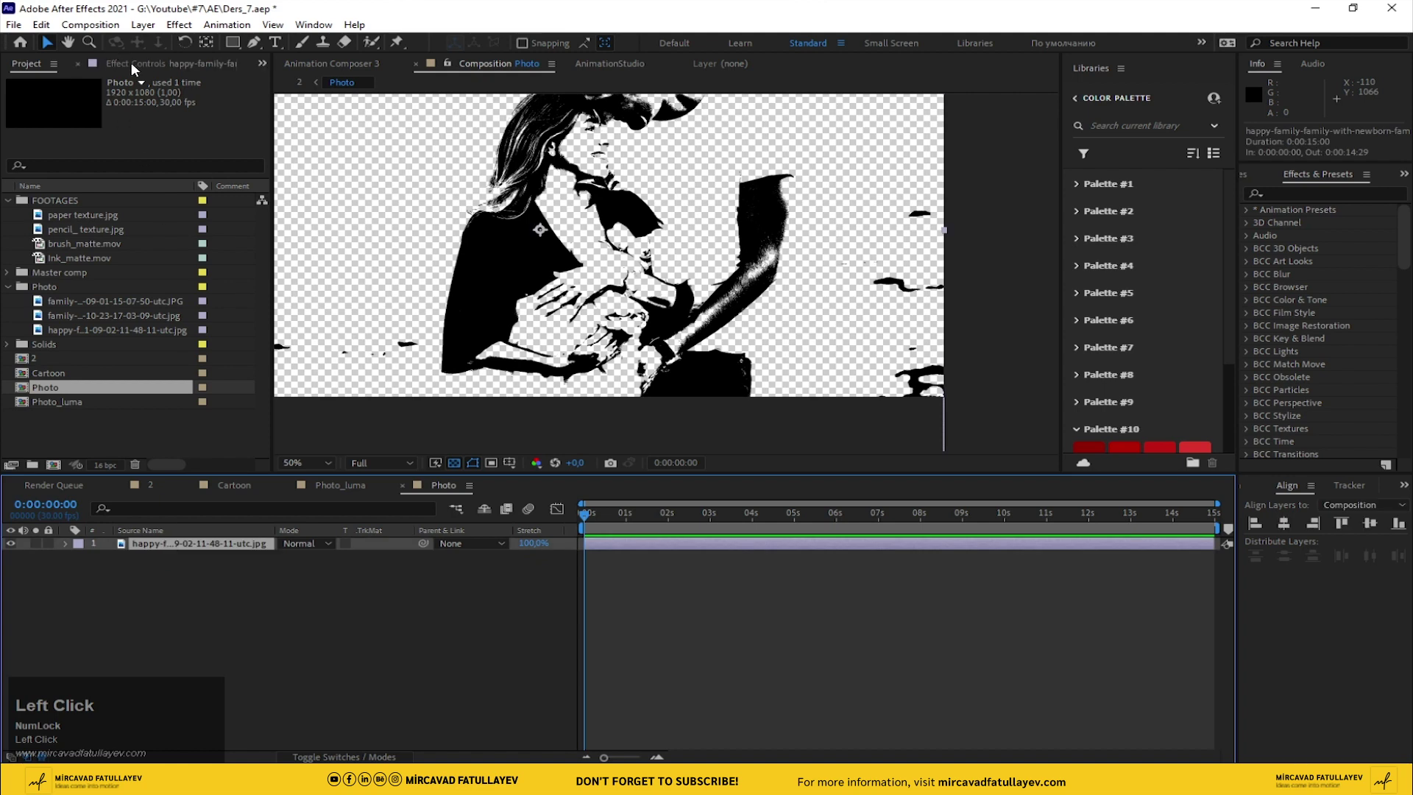
{"action": "left_click", "coordinate": [60, 103]}
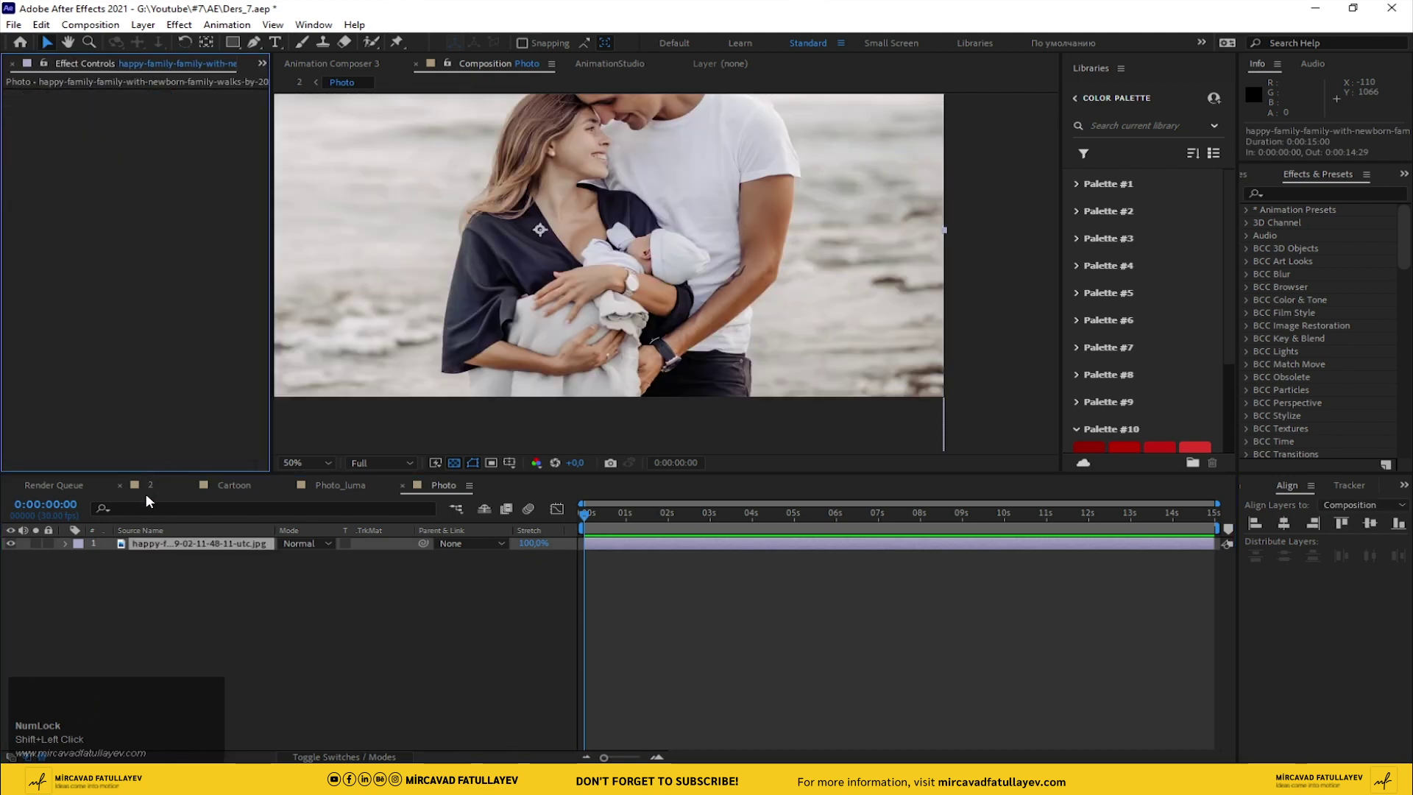
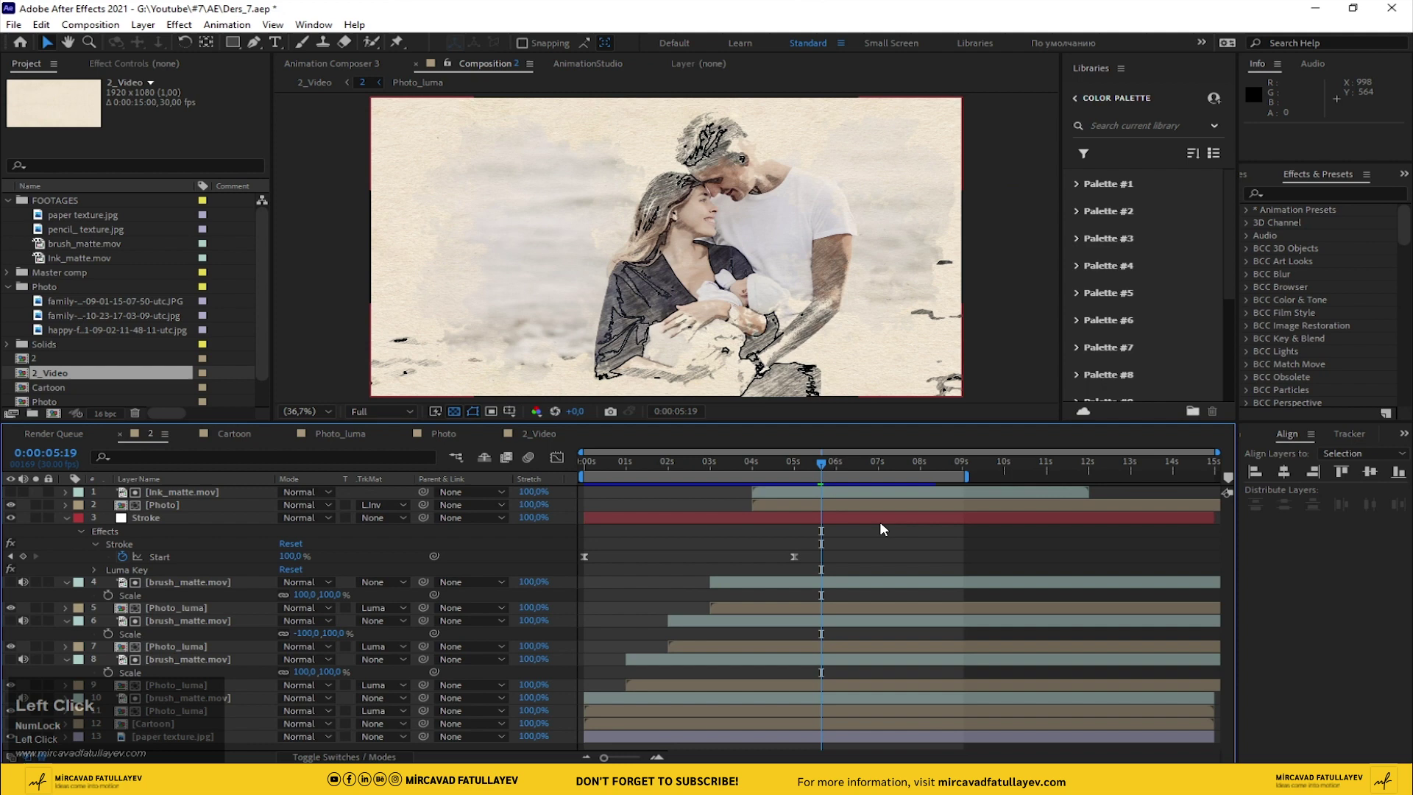
- Move comp 2's playhead to 0:00:12:00 and end the work area there with N
{"action": "key", "text": "u"}
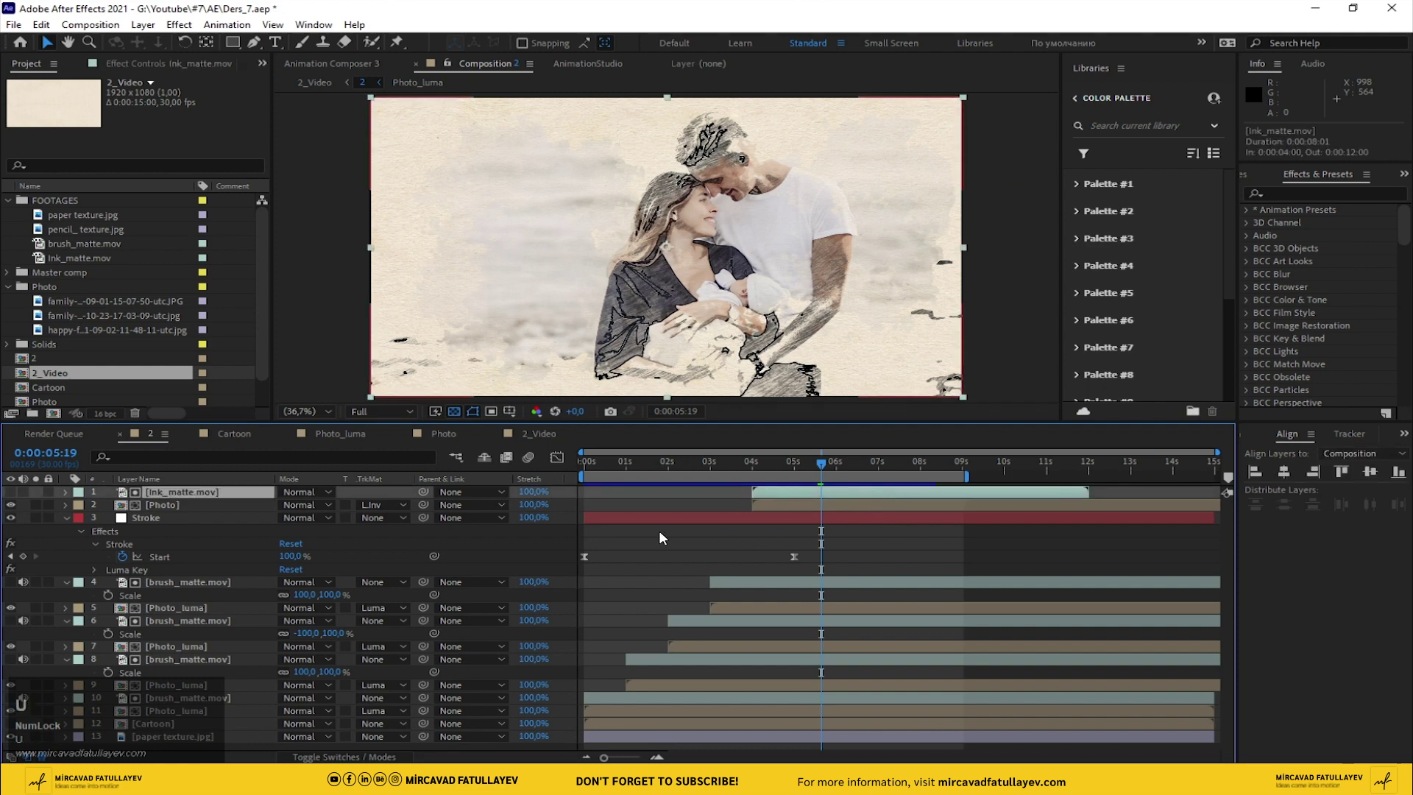
{"action": "left_click_drag", "start_coordinate": [705, 549], "coordinate": [1086, 478]}
{"action": "key", "text": "n"}
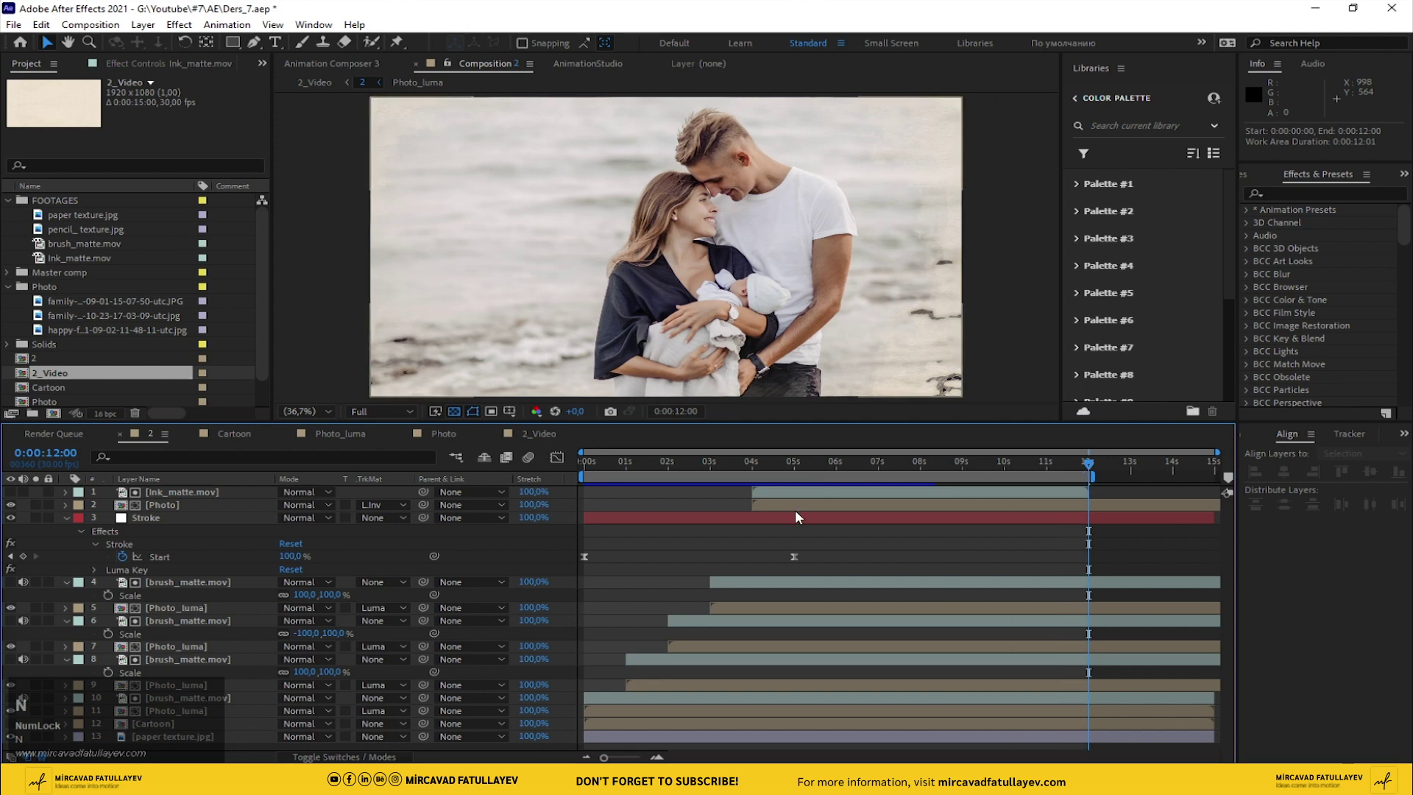
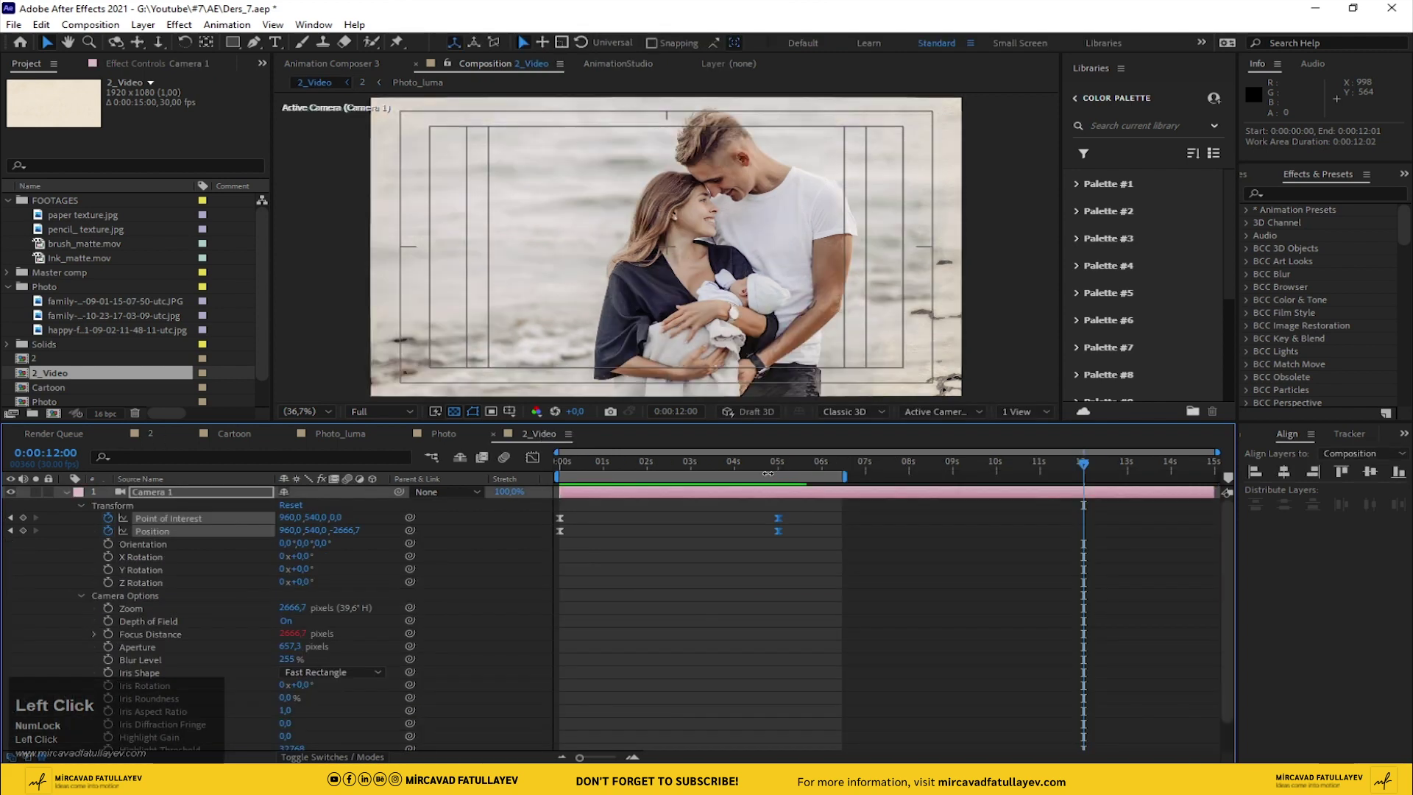
- Trim 2_Video to a 12-second work area and preview the camera pull-back
{"action": "scroll", "scroll_direction": "down", "scroll_amount": 3}
{"action": "key", "text": "n"}
{"action": "right_click", "coordinate": [991, 480]}
{"action": "left_click", "coordinate": [1049, 515]}
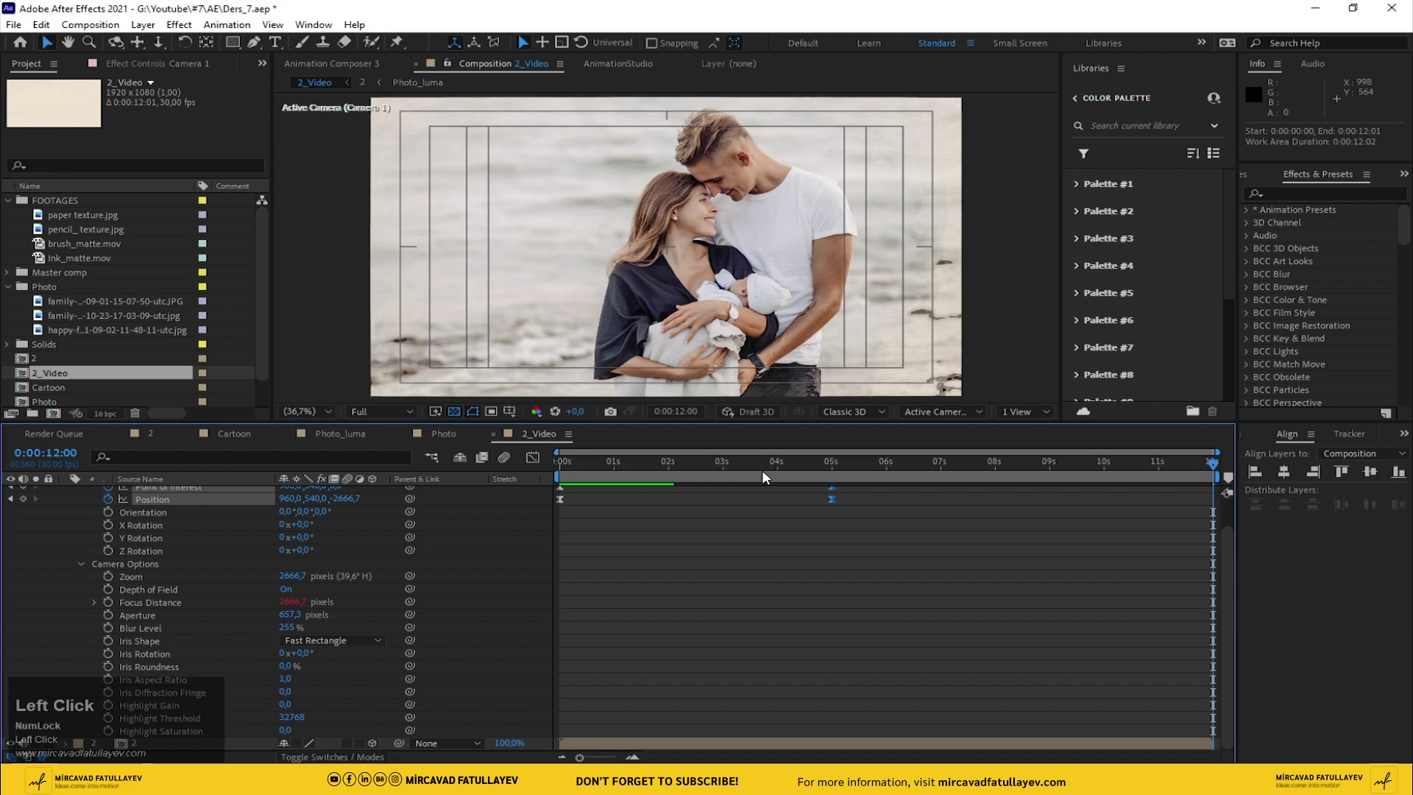
{"action": "key", "text": "space"}
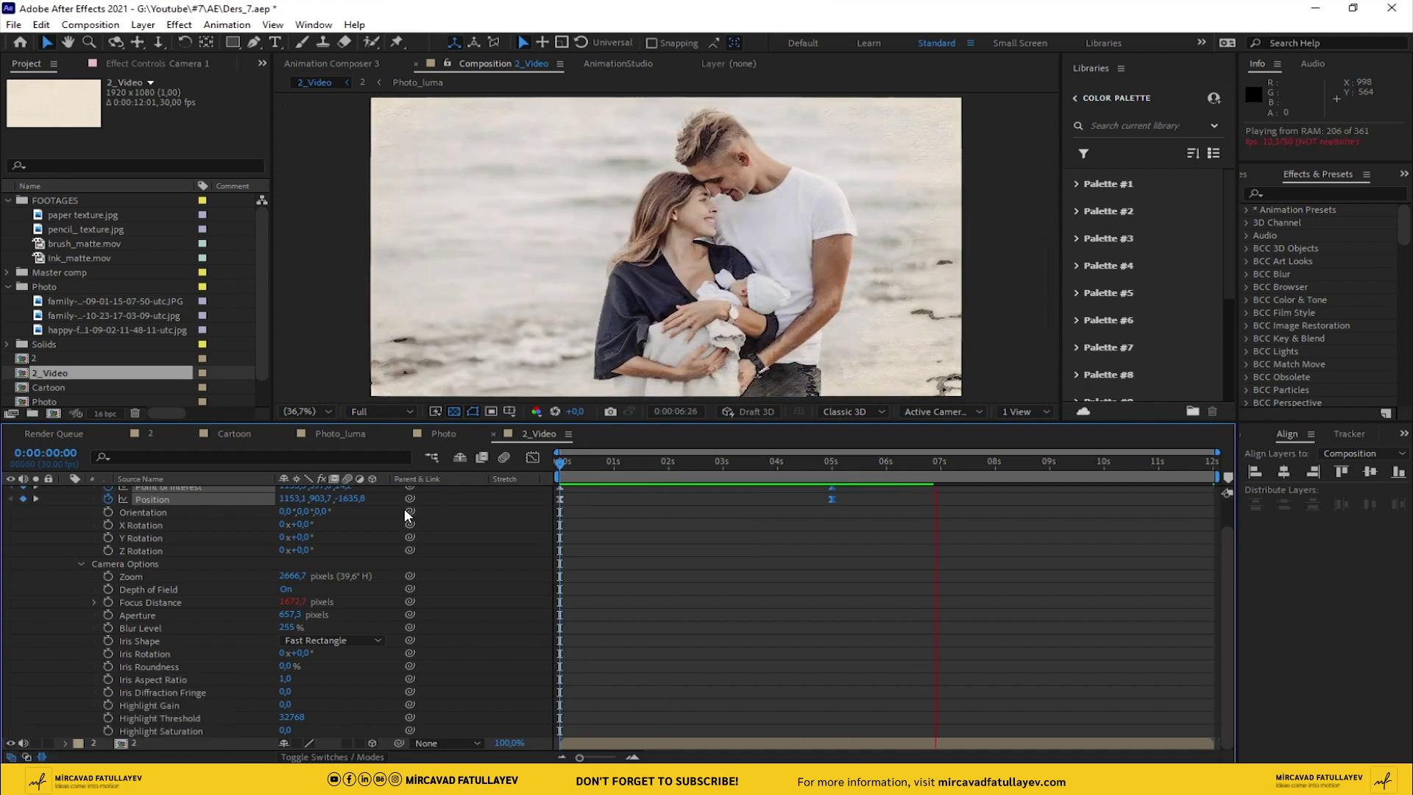